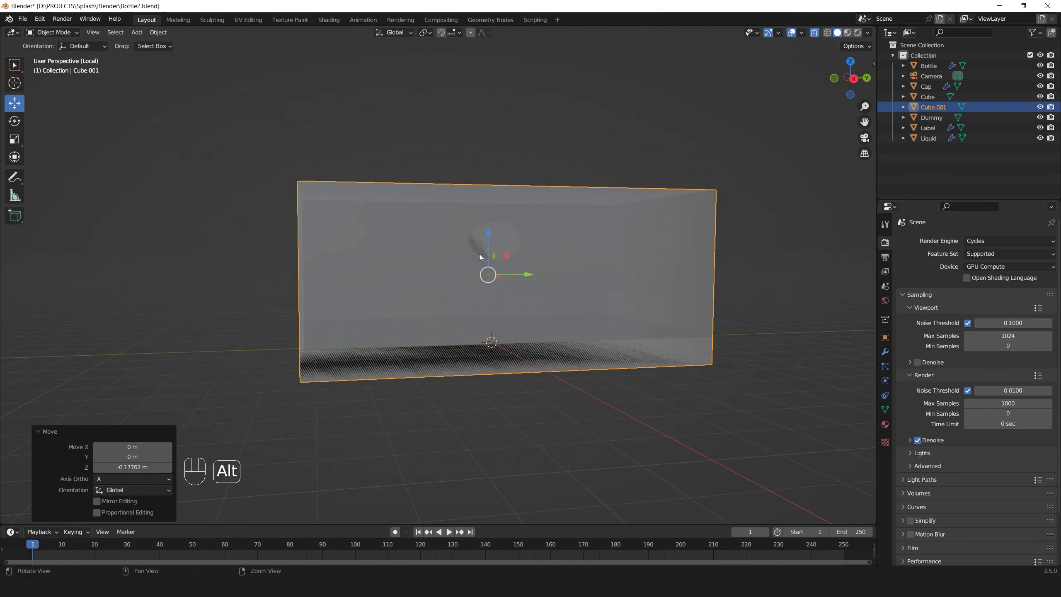
# Reframe the view, select the dummy bottle and then the large box Cube.001
pyautogui.moveTo(485, 270); pyautogui.dragTo(503, 269)
pyautogui.click(499, 235)
pyautogui.moveTo(563, 284); pyautogui.dragTo(501, 246)
pyautogui.moveTo(489, 257); pyautogui.dragTo(457, 258)
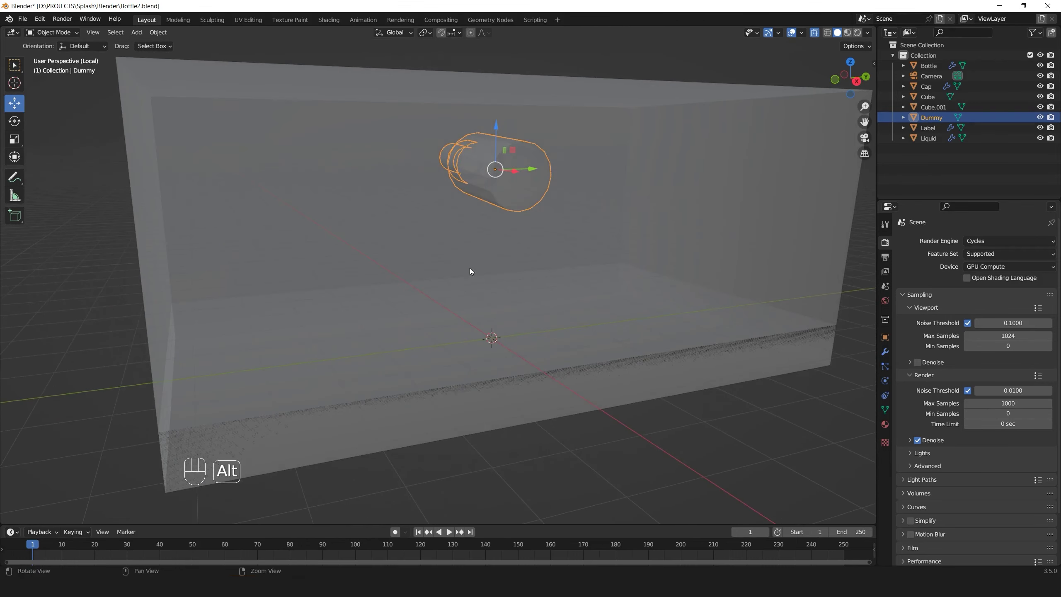
pyautogui.click(660, 217)
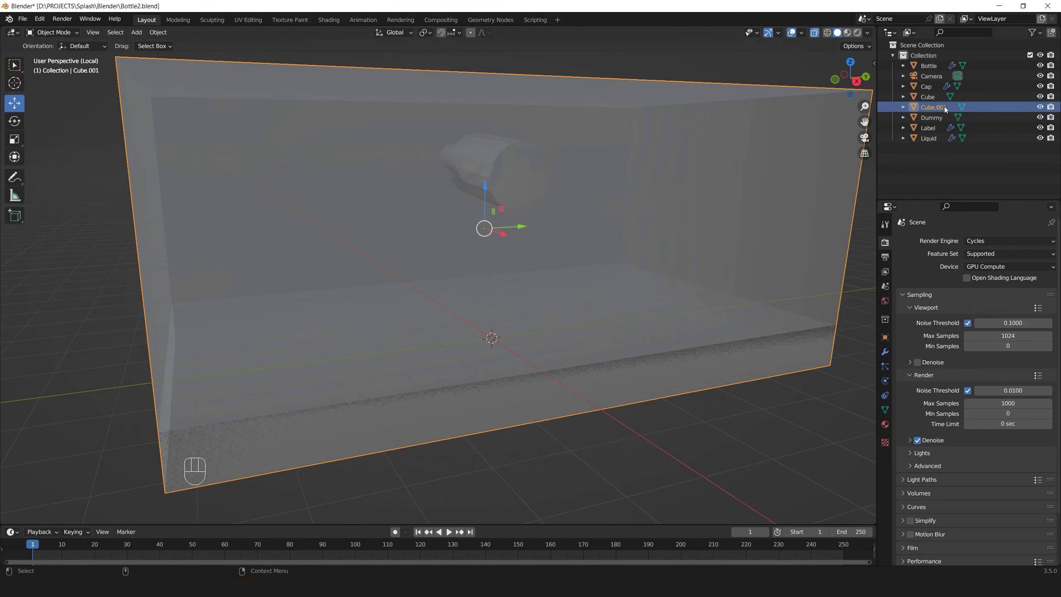
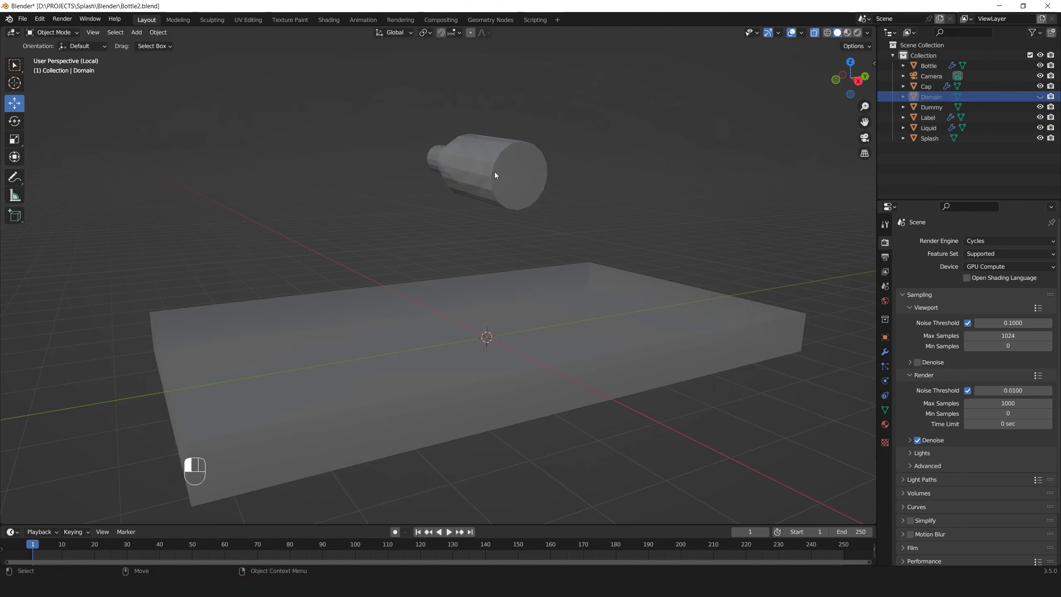
# Show the Dummy bottle's transform values for keyframing and jump to frame 3
pyautogui.press('alt+x')
pyautogui.moveTo(470, 215); pyautogui.dragTo(459, 206)
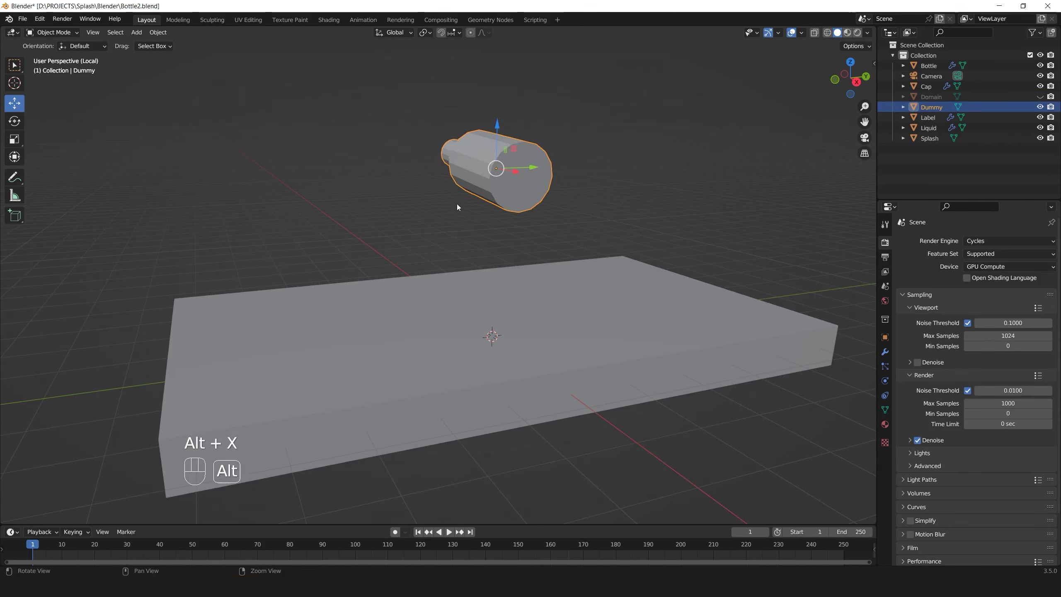
pyautogui.click(386, 284)
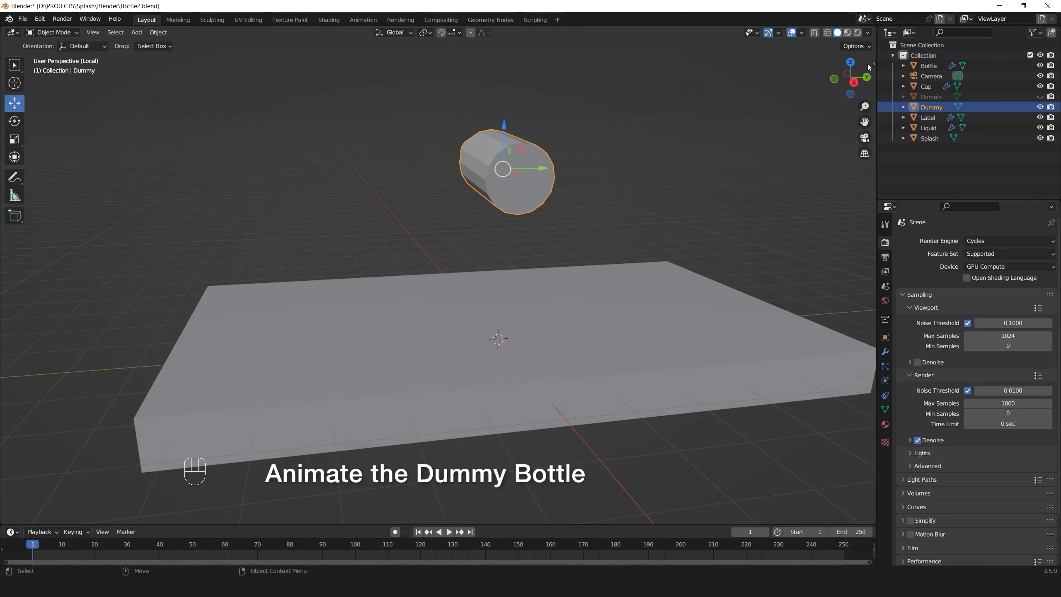
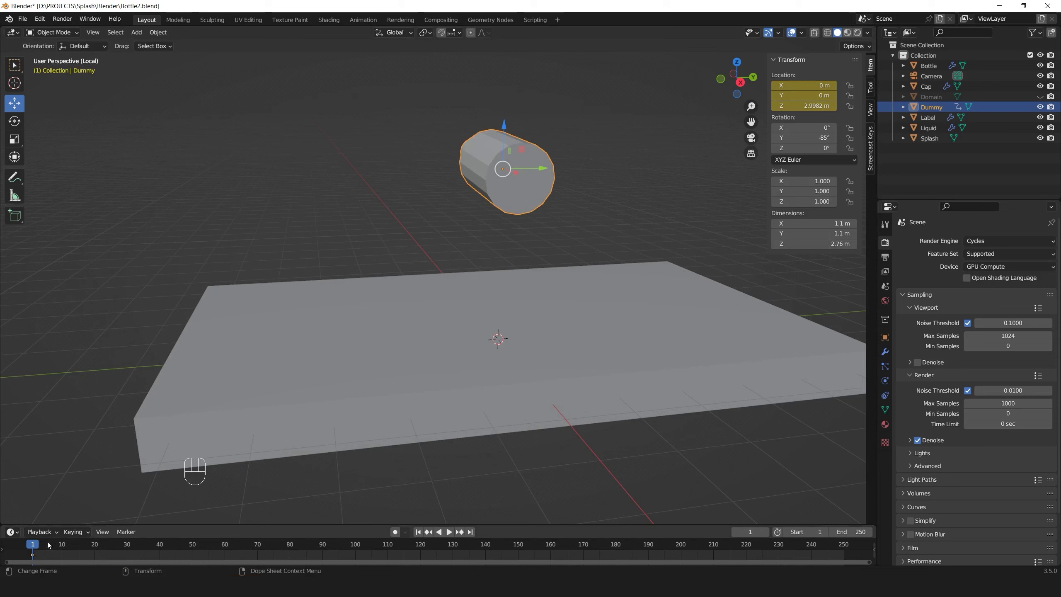
pyautogui.click(41, 542)
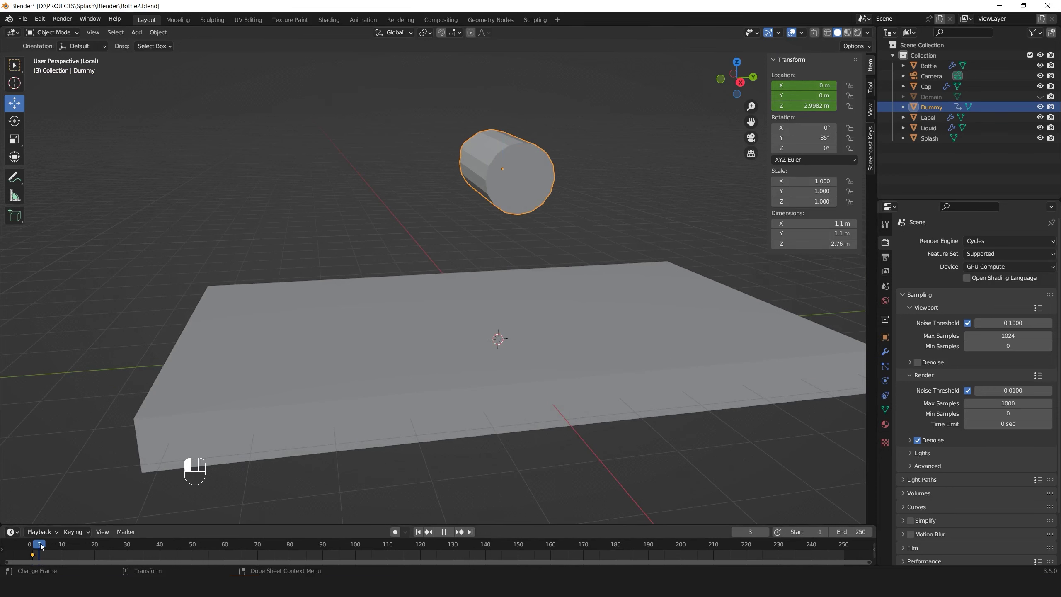
pyautogui.moveTo(482, 240); pyautogui.dragTo(577, 239)
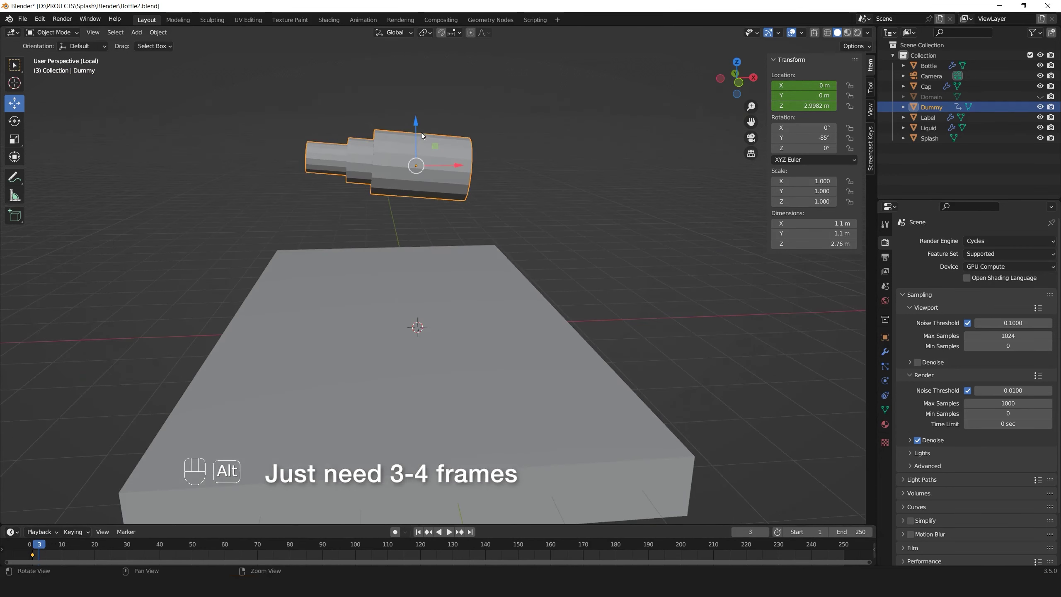
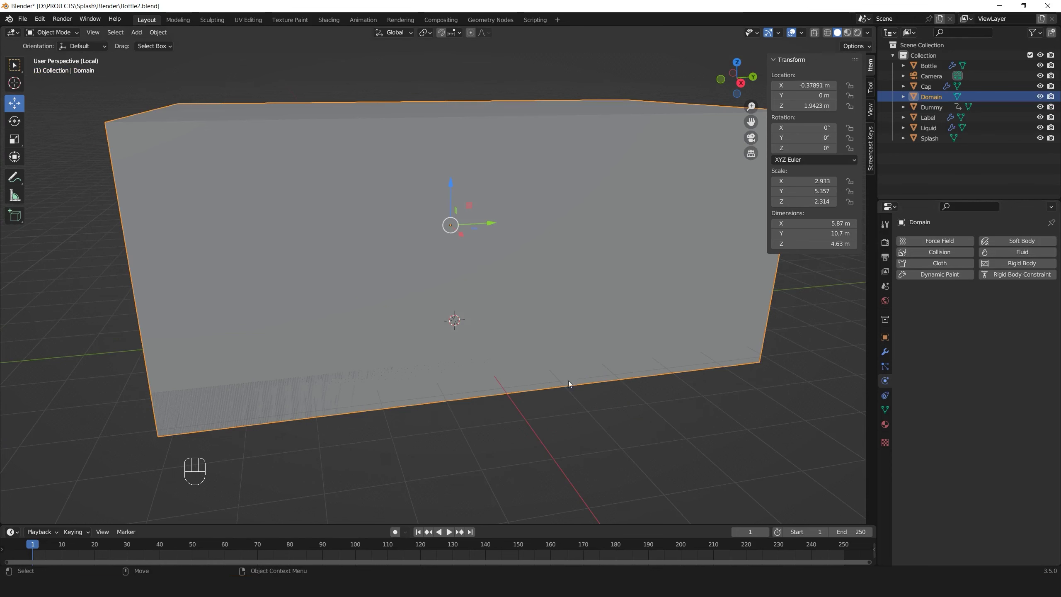
# Make the Splash box a Fluid Flow of type Liquid, with X-ray on to see inside
pyautogui.click(938, 138)
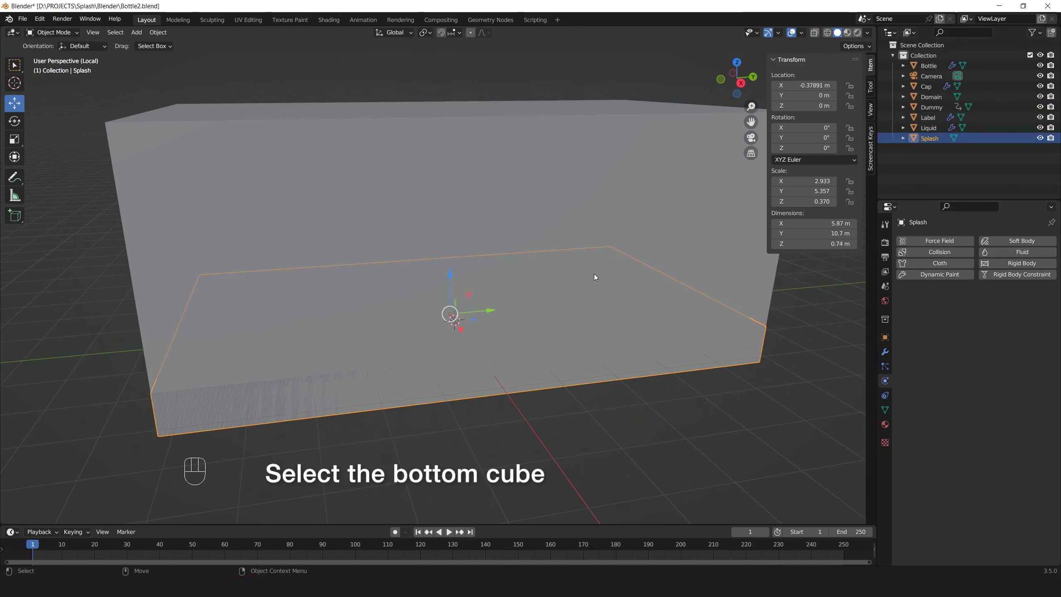
pyautogui.press('alt+x')
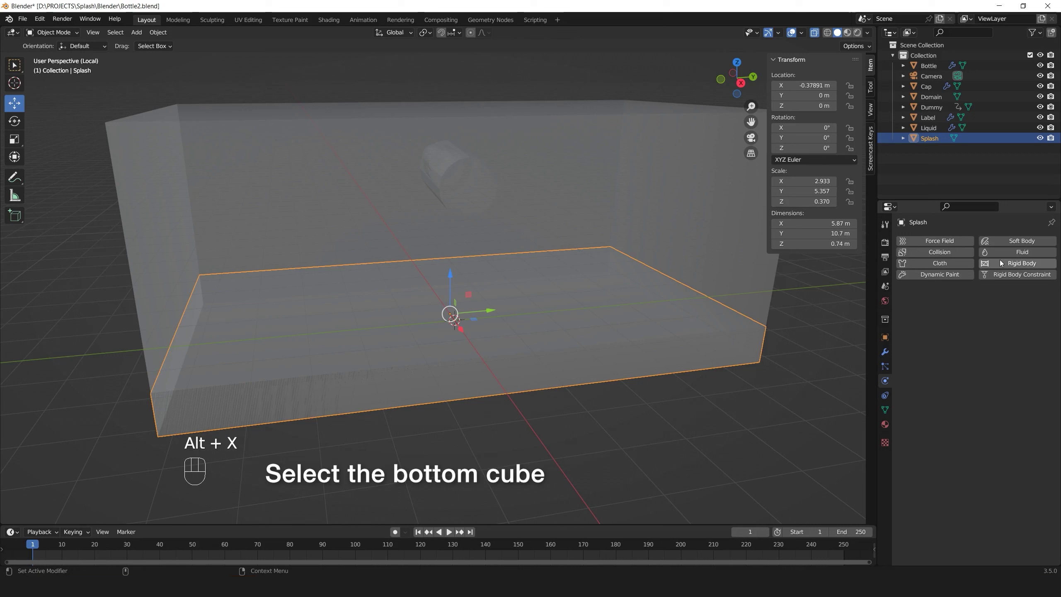
pyautogui.moveTo(975, 311); pyautogui.dragTo(984, 341)
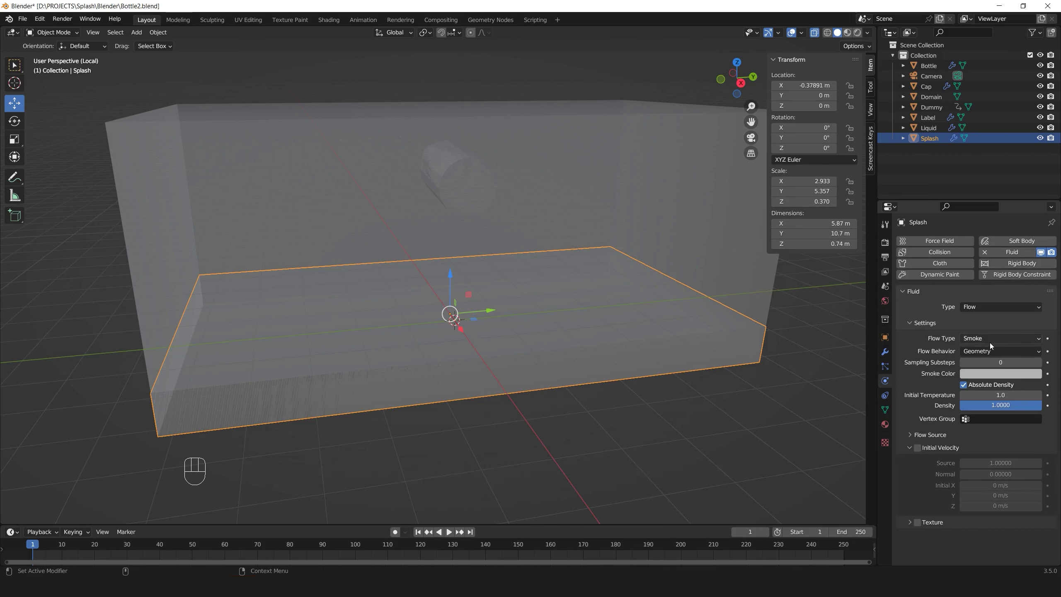
pyautogui.moveTo(990, 342); pyautogui.dragTo(982, 383)
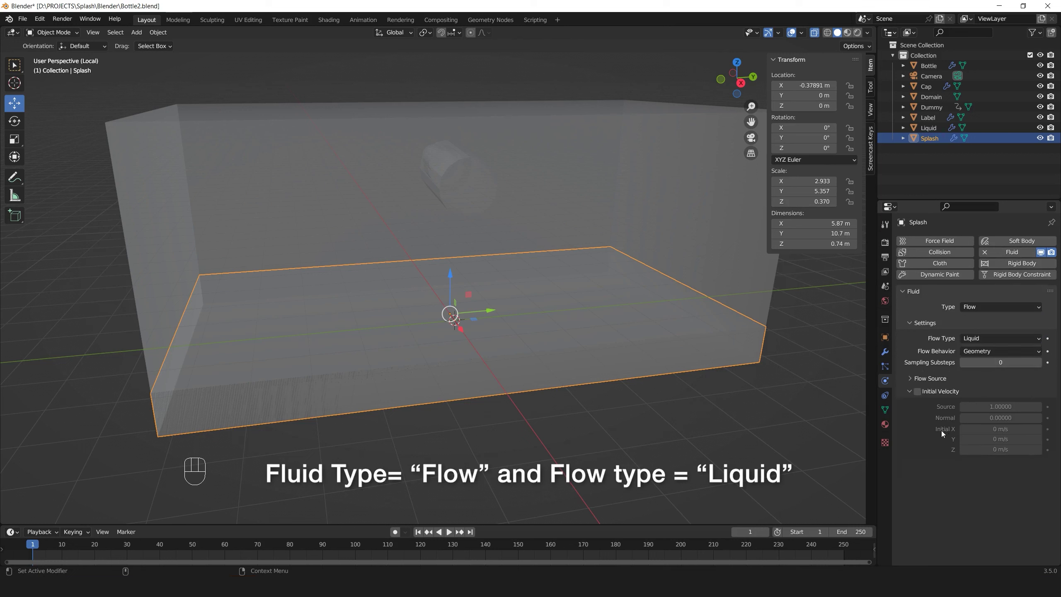
# Add Fluid physics to the Domain box
pyautogui.click(618, 215)
pyautogui.click(1006, 251)
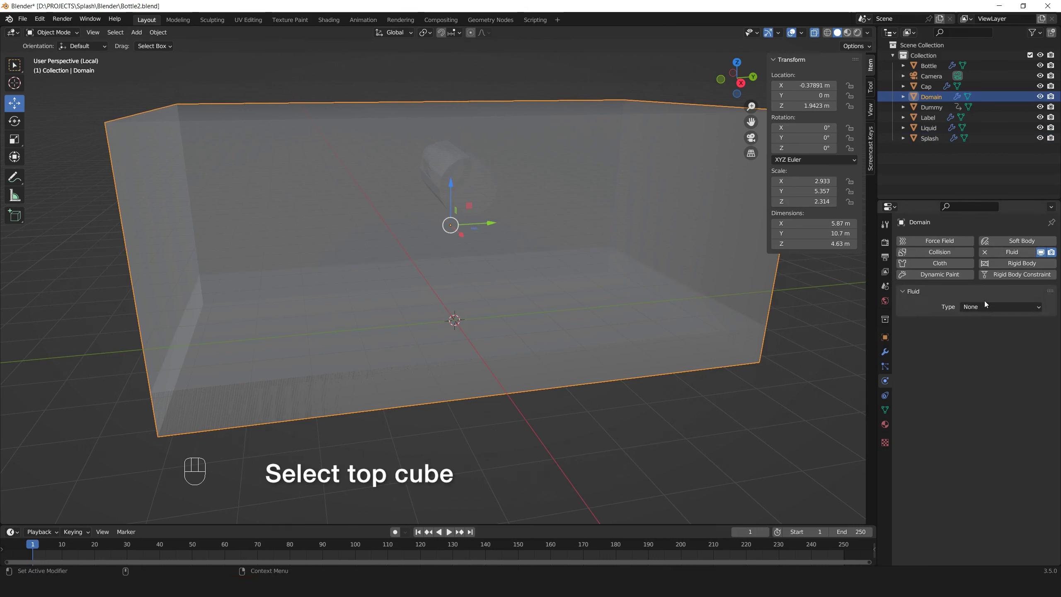
# Set the Domain box's Fluid Type to Domain simulating Liquid
pyautogui.moveTo(986, 308); pyautogui.dragTo(985, 347)
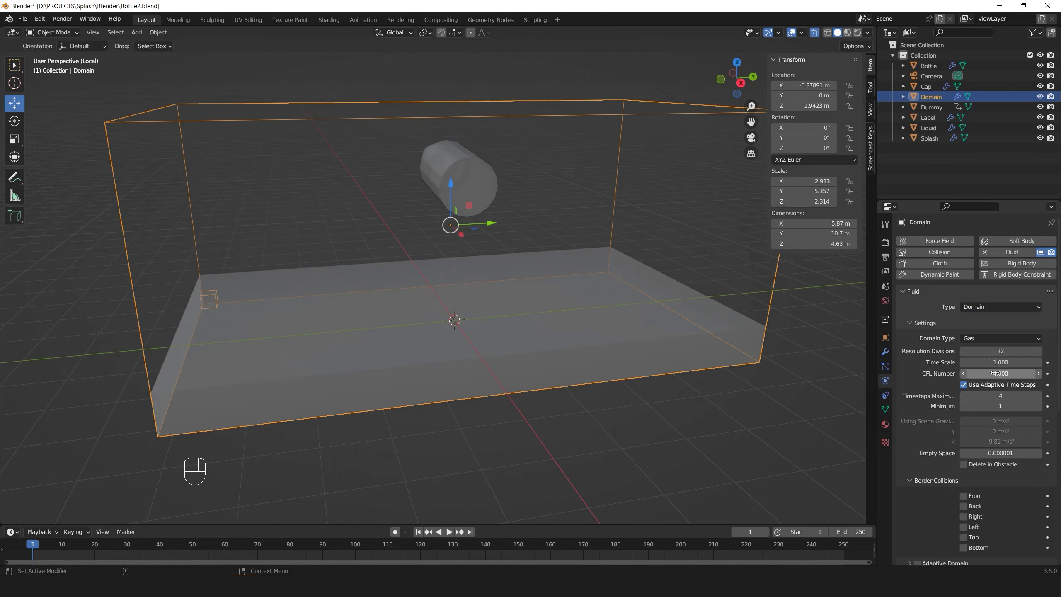
pyautogui.moveTo(990, 341); pyautogui.dragTo(954, 370)
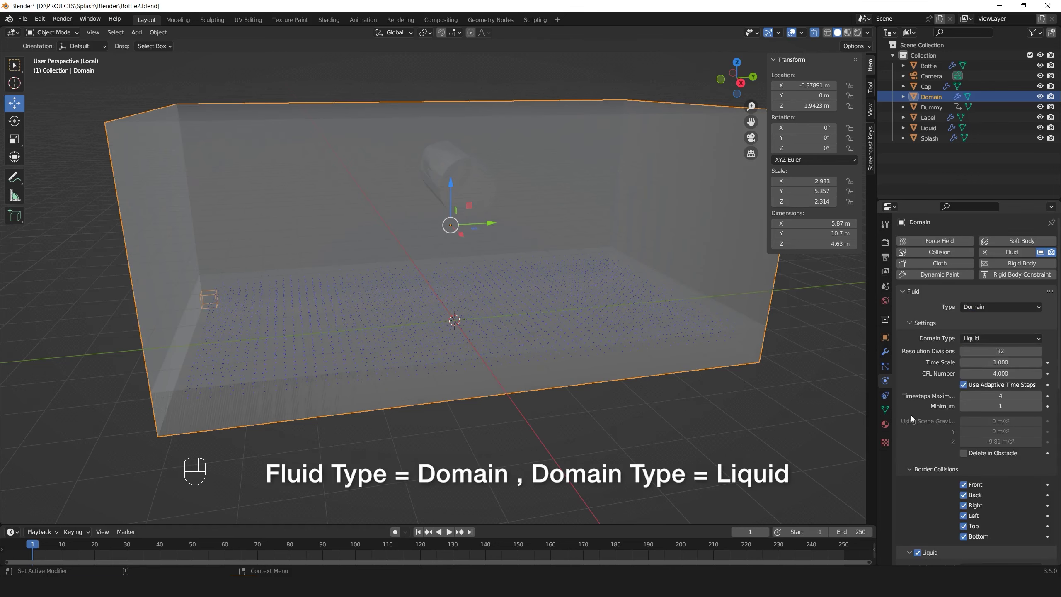
pyautogui.moveTo(976, 485); pyautogui.dragTo(982, 510)
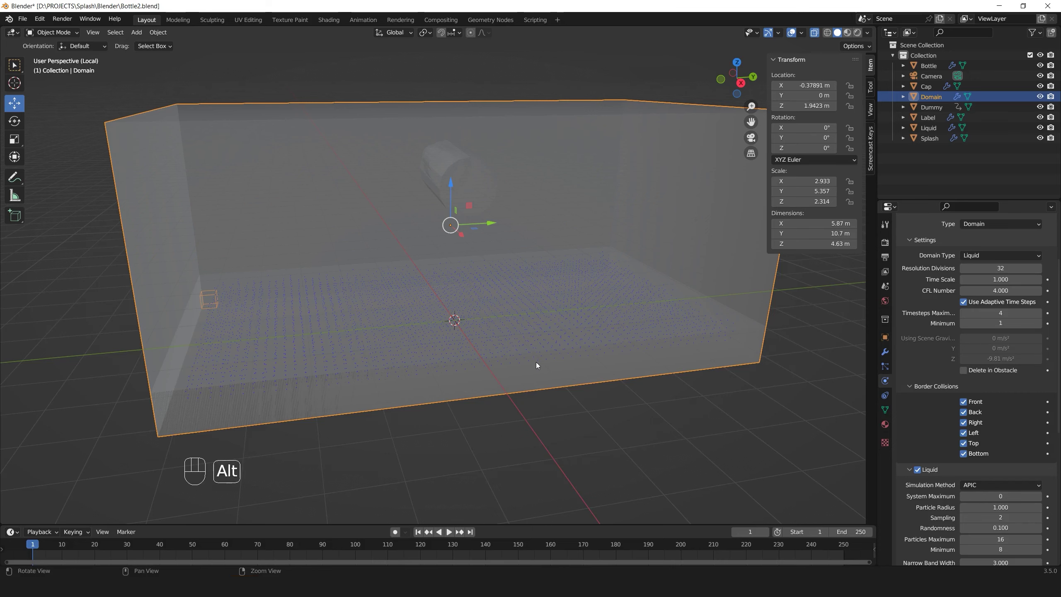
# Add Fluid physics to the Dummy bottle
pyautogui.click(536, 362)
pyautogui.middleClick(515, 303)
pyautogui.click(465, 239)
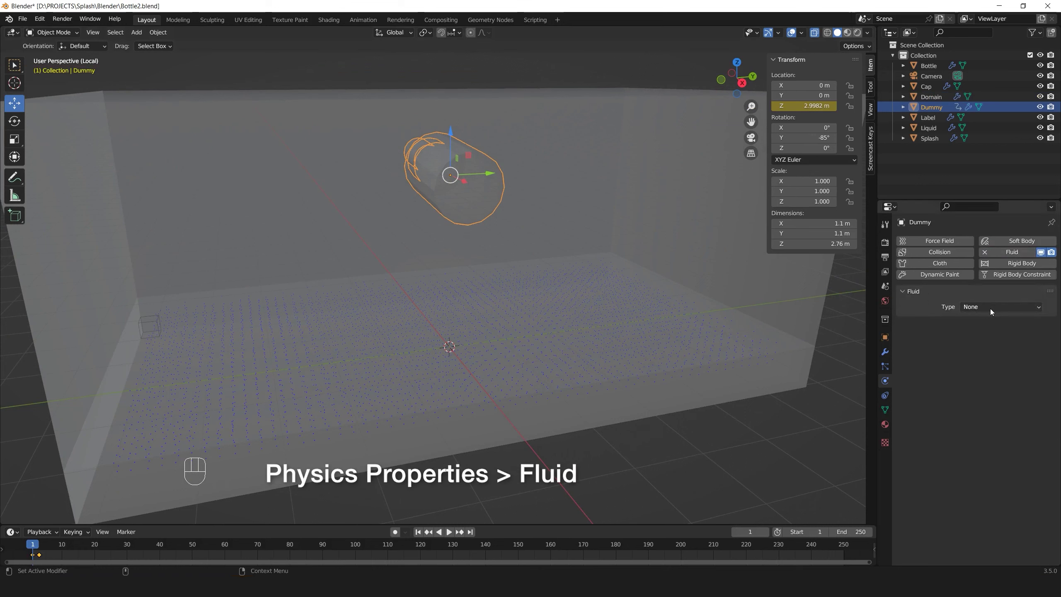
# Set the Dummy bottle's Fluid Type to Effector with Collision behaviour
pyautogui.moveTo(993, 310); pyautogui.dragTo(989, 353)
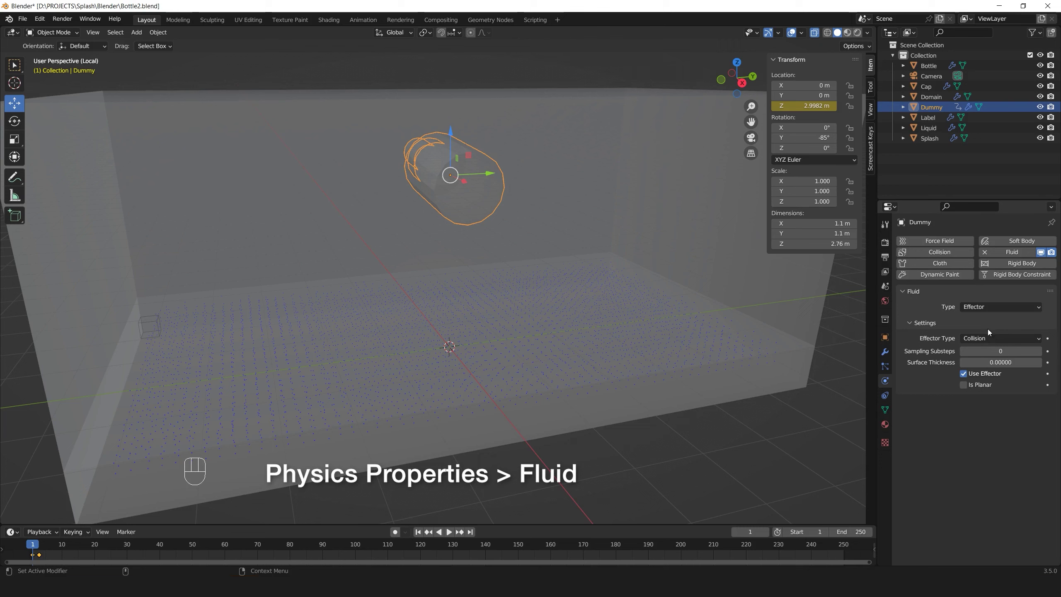
pyautogui.click(468, 352)
pyautogui.click(416, 531)
pyautogui.click(448, 531)
pyautogui.click(447, 531)
# Play the bottle drop simulation, stop it and return to the first frame
pyautogui.moveTo(493, 401); pyautogui.dragTo(478, 368)
pyautogui.click(452, 382)
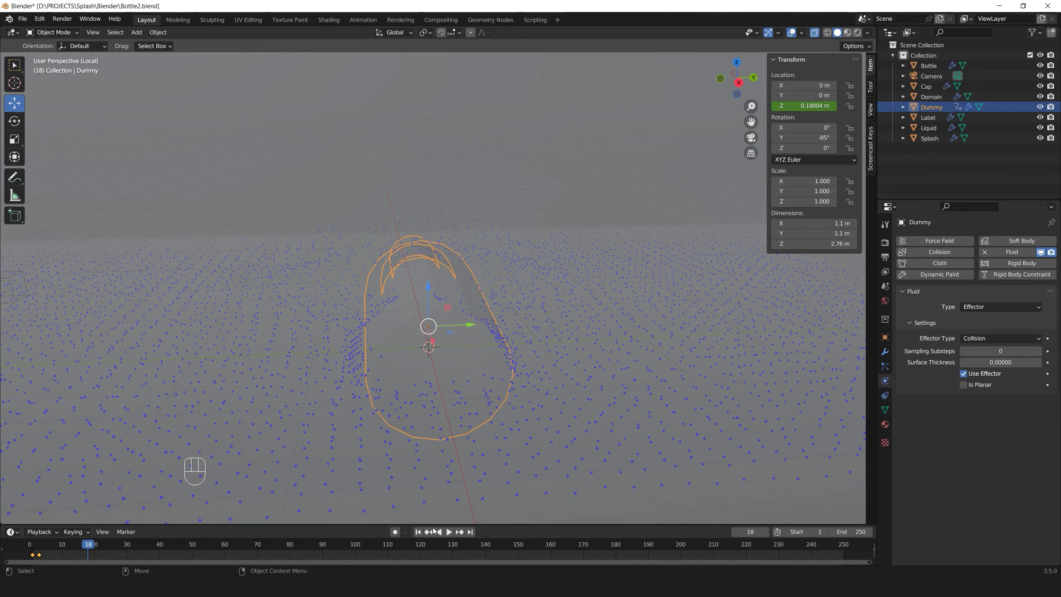
pyautogui.click(419, 531)
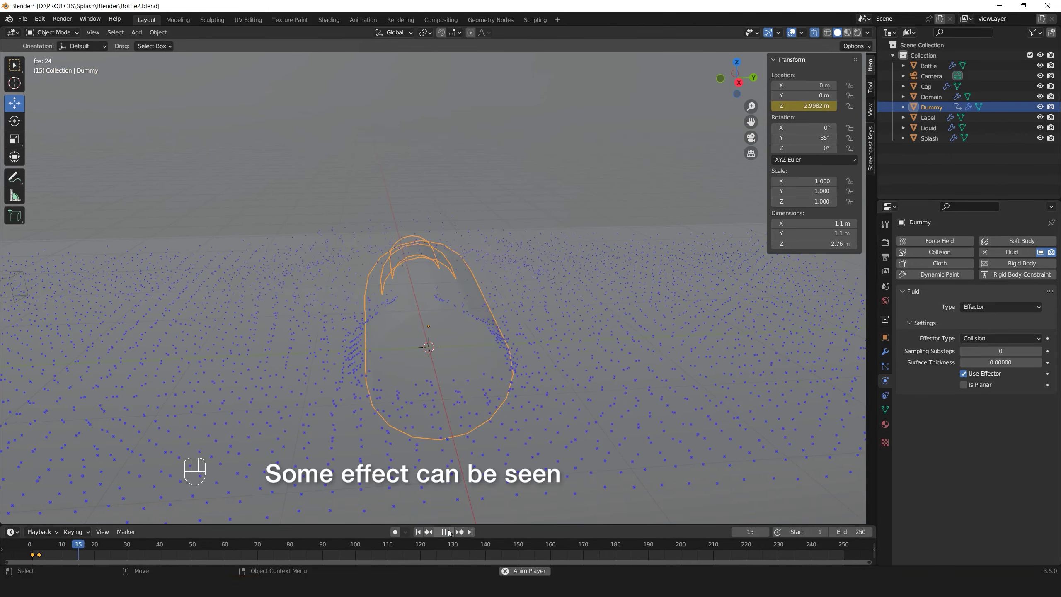
pyautogui.click(449, 529)
pyautogui.click(418, 530)
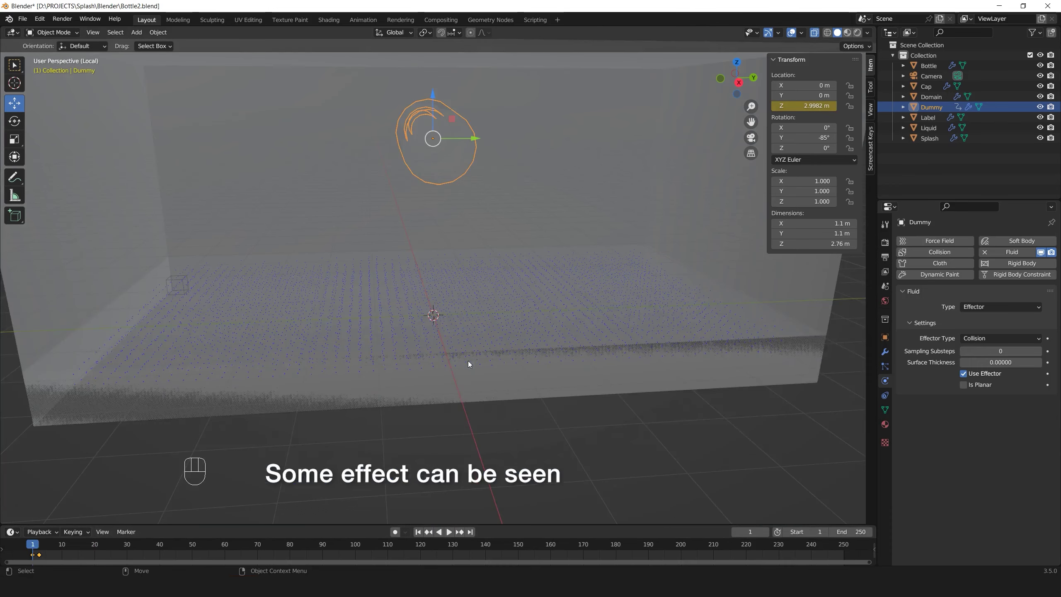
pyautogui.click(423, 338)
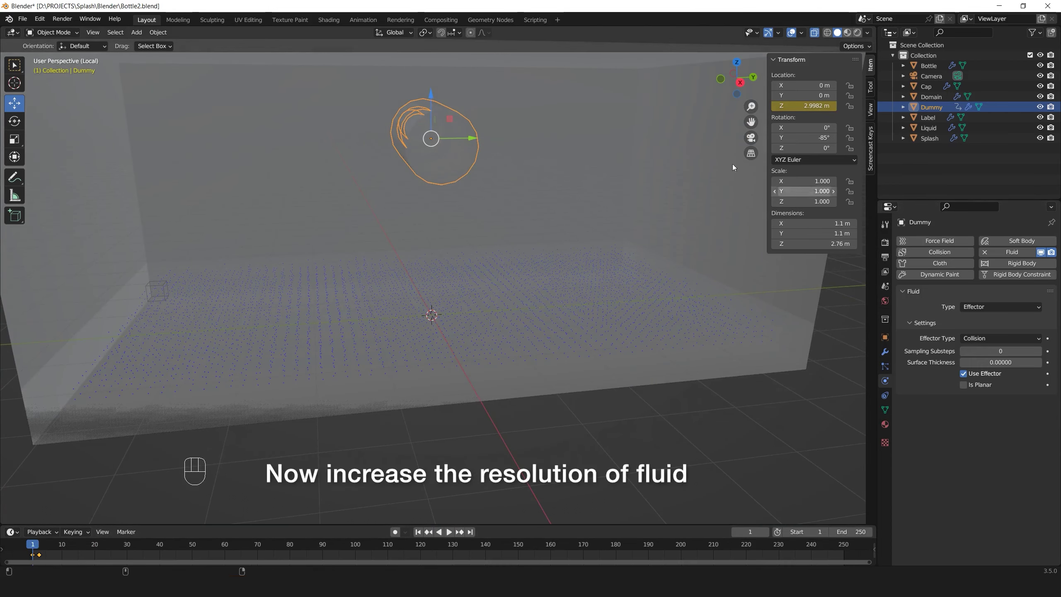
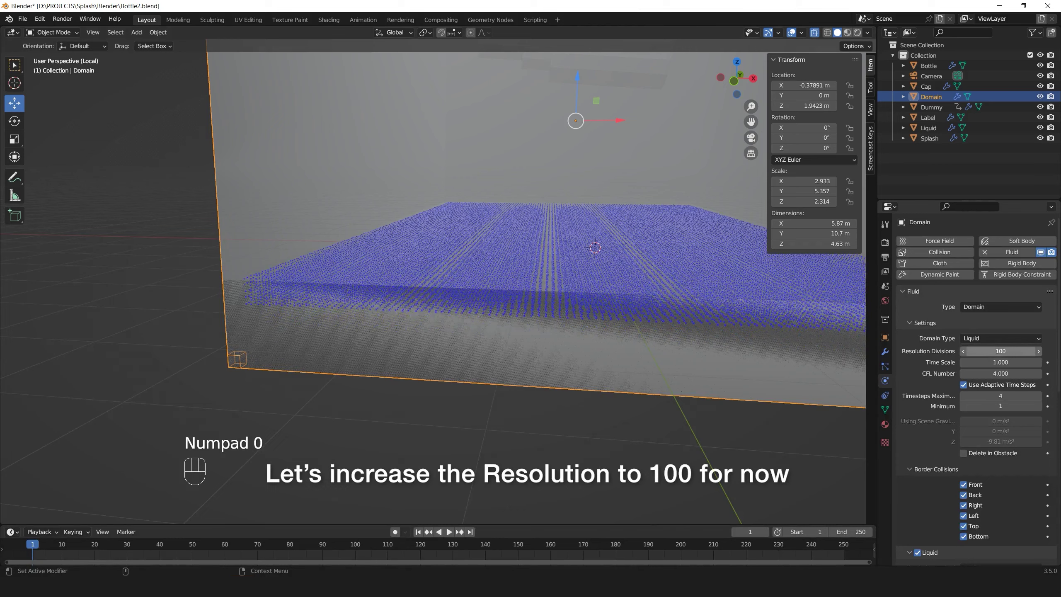
# Orbit around the baked liquid particles and play the splash simulation
pyautogui.moveTo(517, 307); pyautogui.dragTo(447, 319)
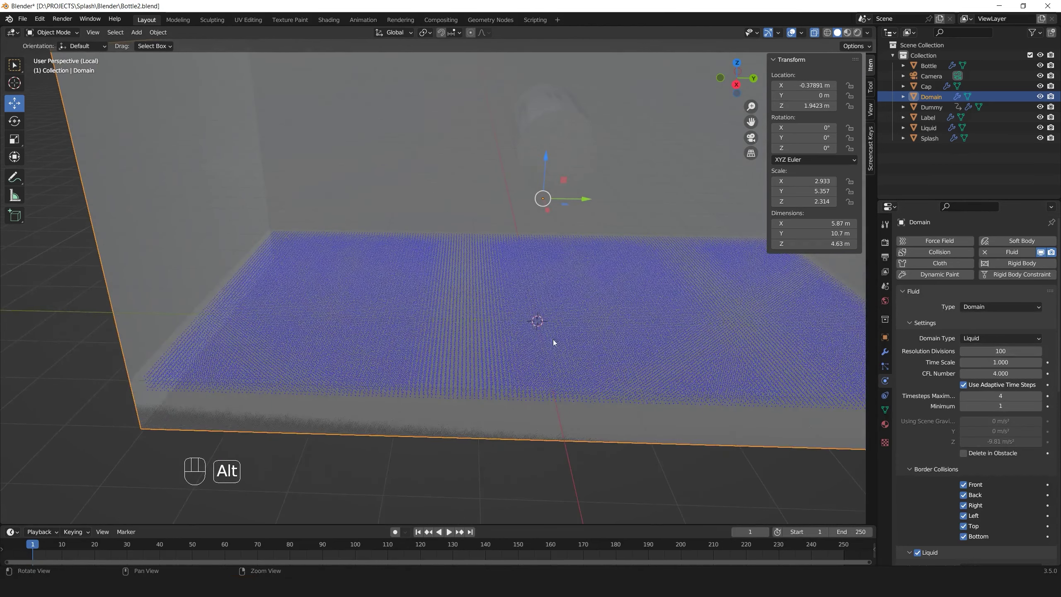
pyautogui.moveTo(526, 332); pyautogui.dragTo(544, 320)
pyautogui.moveTo(537, 318); pyautogui.dragTo(455, 327)
pyautogui.click(448, 529)
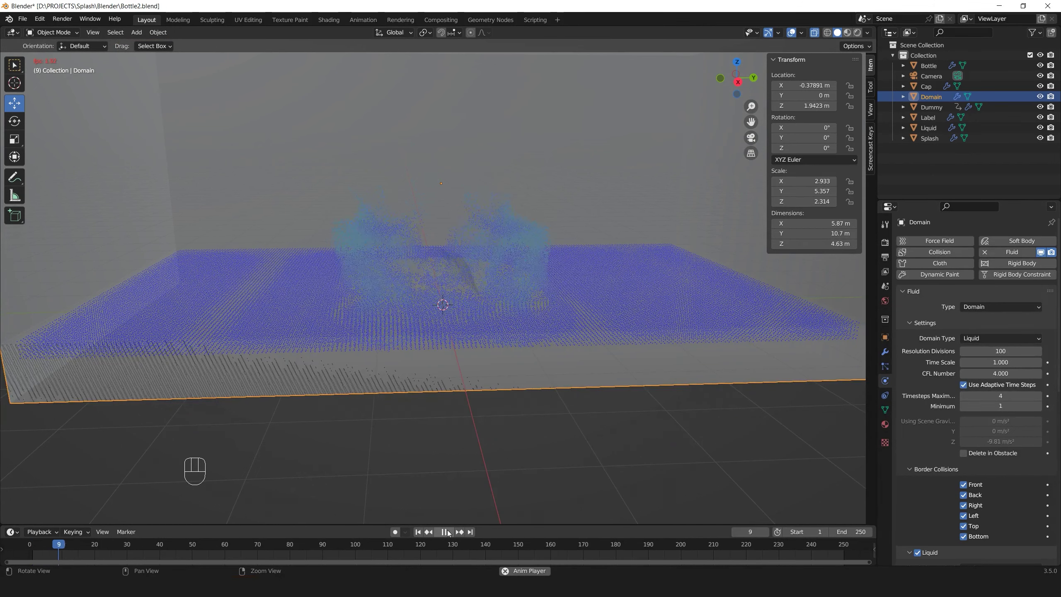
pyautogui.moveTo(457, 266); pyautogui.dragTo(458, 268)
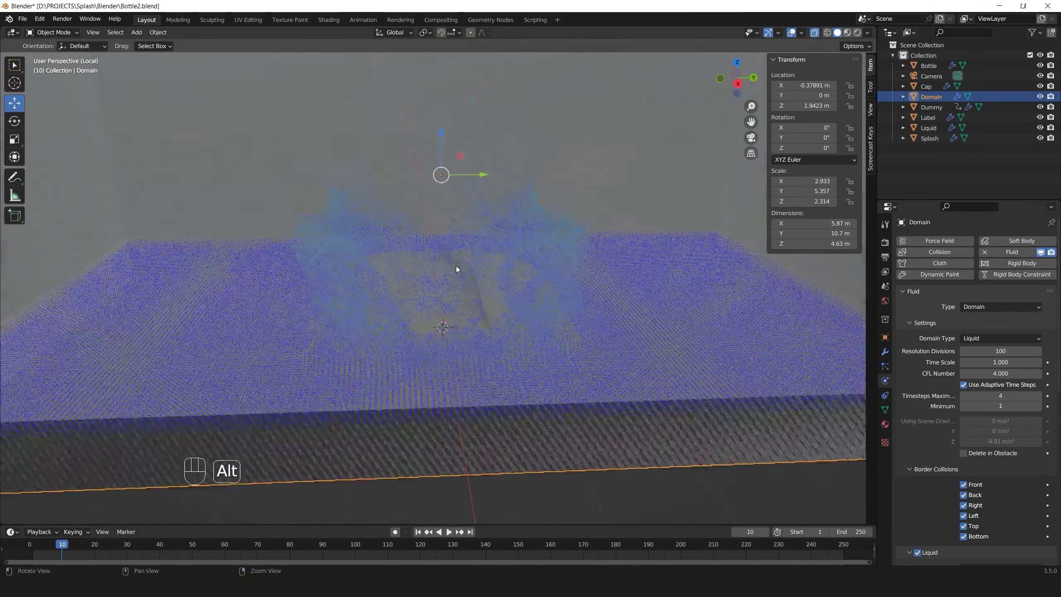
pyautogui.click(453, 287)
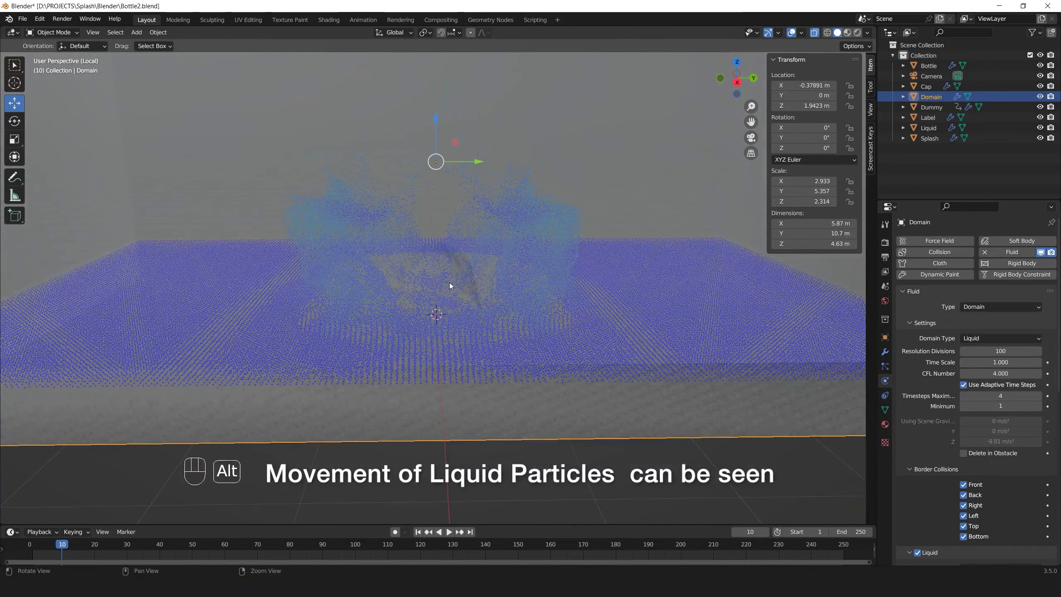
# Select the fluid Domain and scroll its physics to the Liquid settings
pyautogui.moveTo(426, 288); pyautogui.dragTo(416, 286)
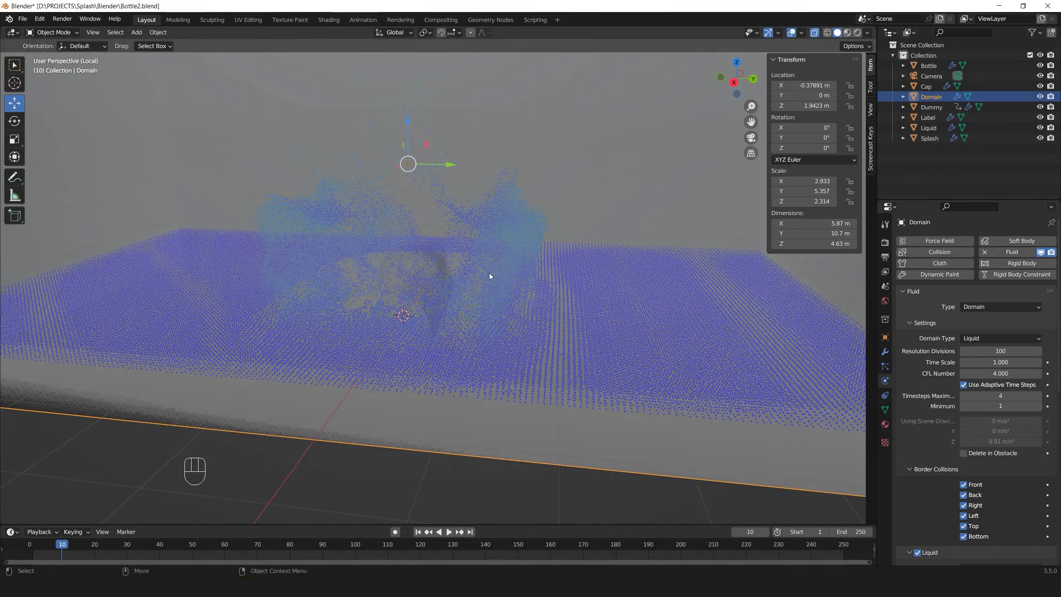
pyautogui.click(446, 285)
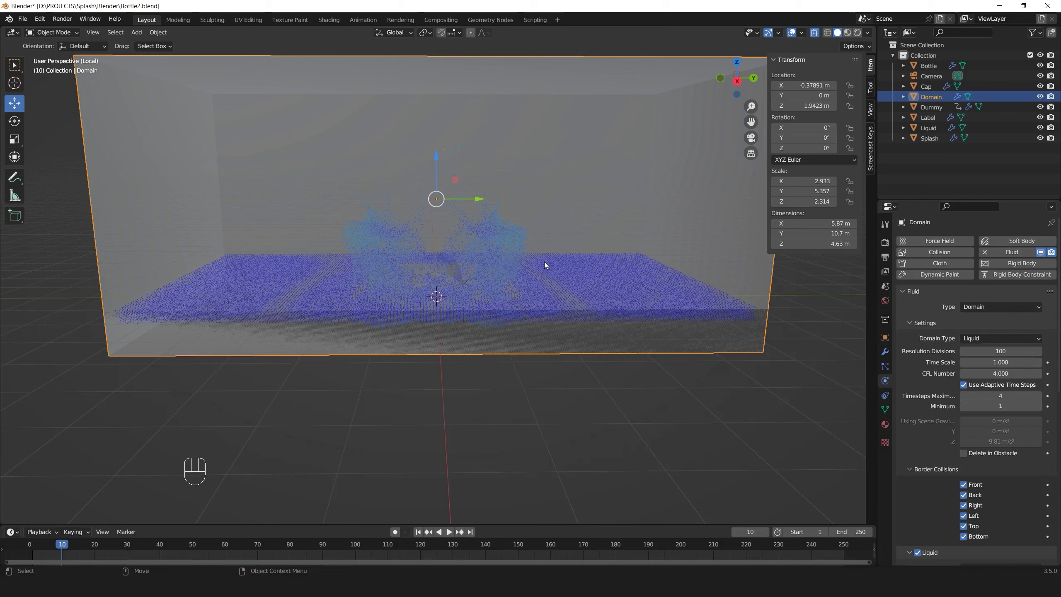
pyautogui.middleClick(512, 279)
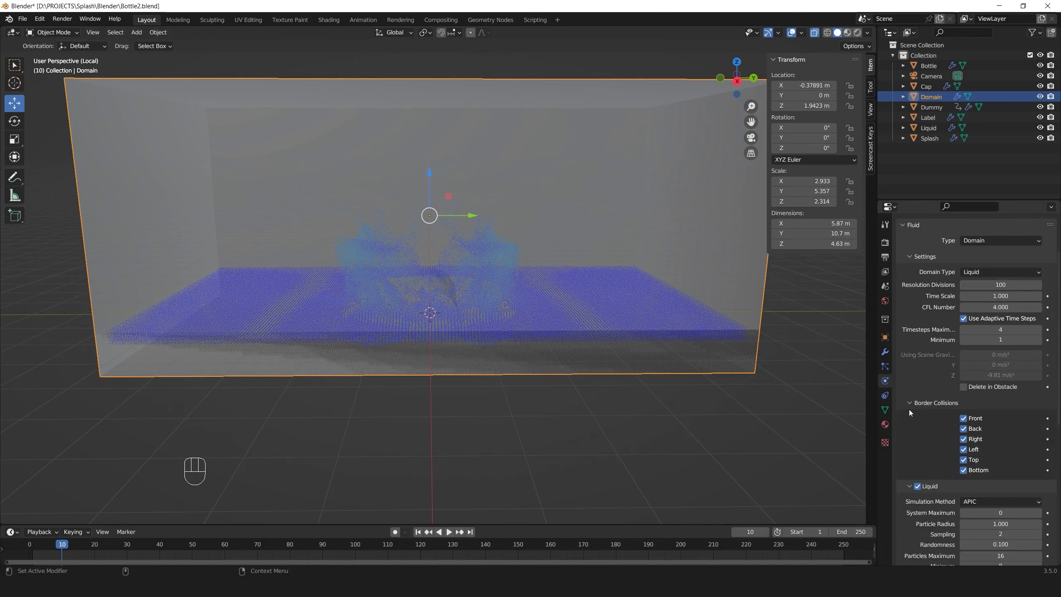
# Set the Domain's Viewport Display to Wire so the particles show through
pyautogui.click(887, 337)
pyautogui.click(927, 501)
pyautogui.moveTo(991, 526); pyautogui.dragTo(752, 425)
pyautogui.click(432, 320)
# Play the splash simulation from the timeline and stop it
pyautogui.moveTo(422, 529); pyautogui.dragTo(455, 531)
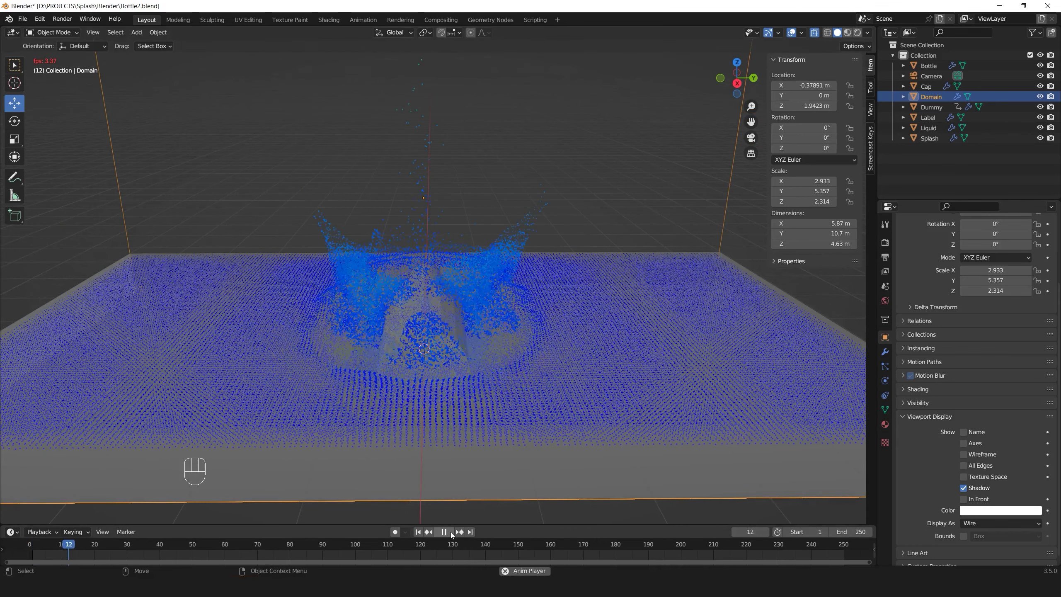
pyautogui.click(453, 535)
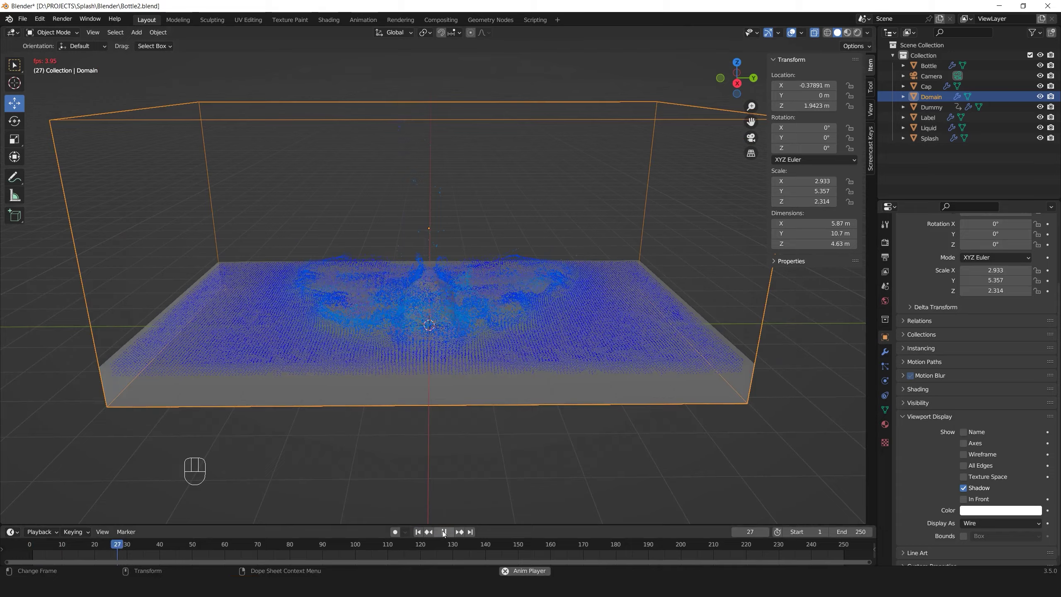
pyautogui.click(451, 406)
# Return to frame 1 and review the Splash box's Liquid flow settings
pyautogui.click(420, 535)
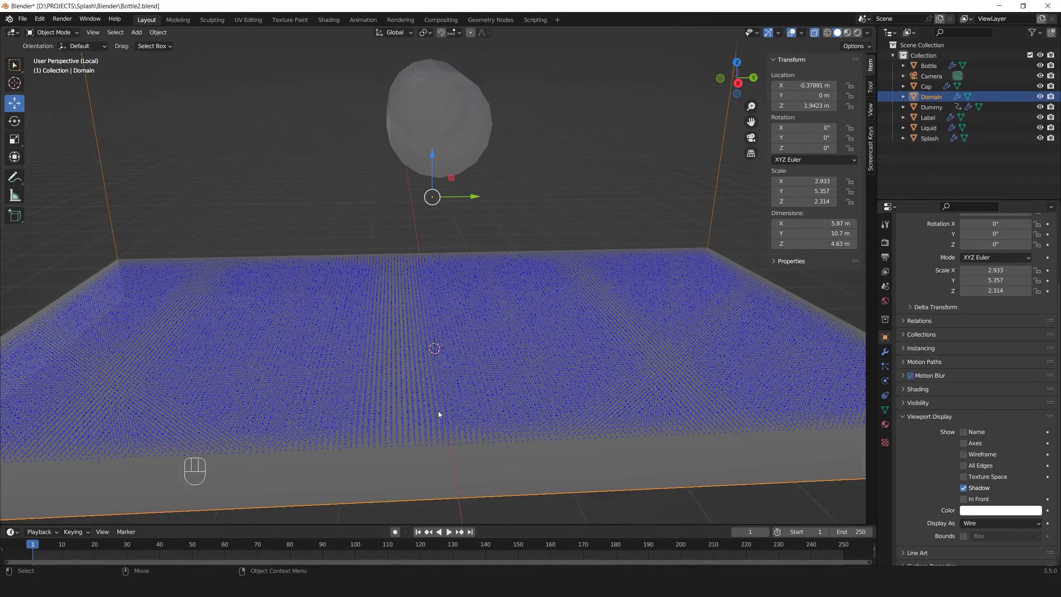
pyautogui.click(479, 407)
pyautogui.click(513, 367)
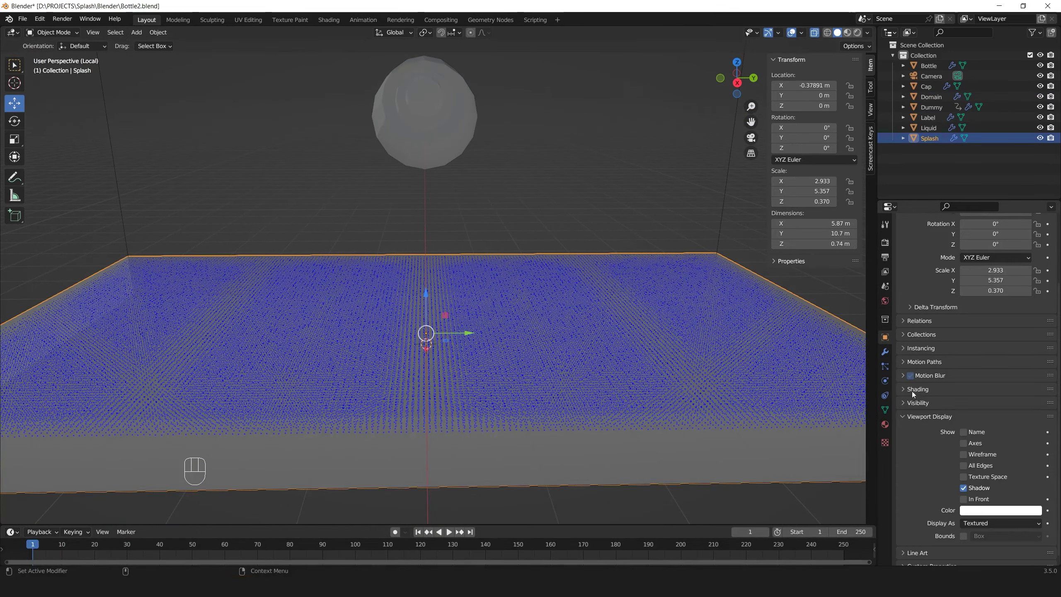
pyautogui.moveTo(915, 422); pyautogui.dragTo(894, 399)
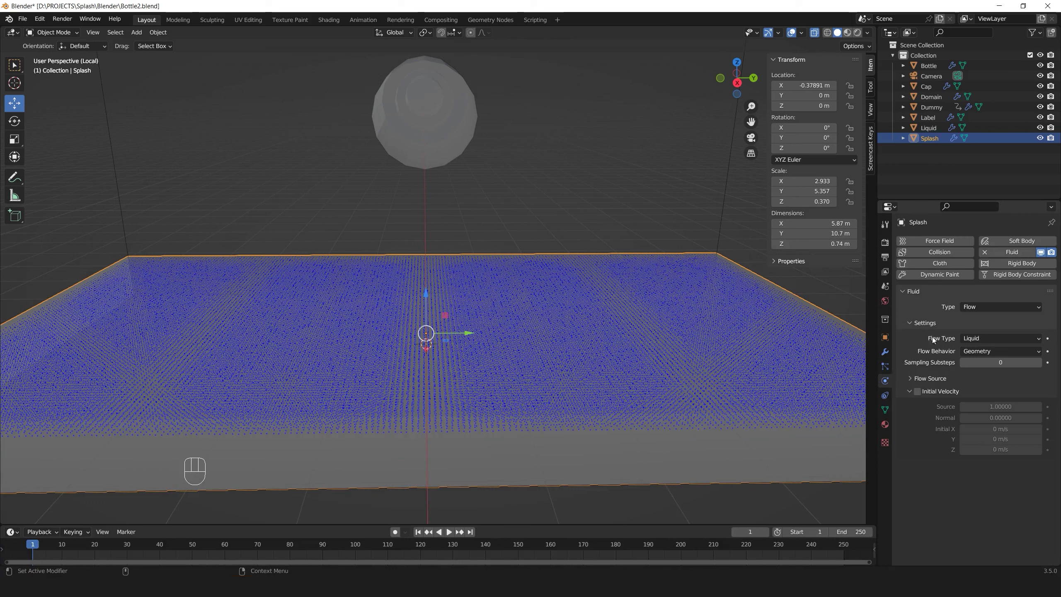
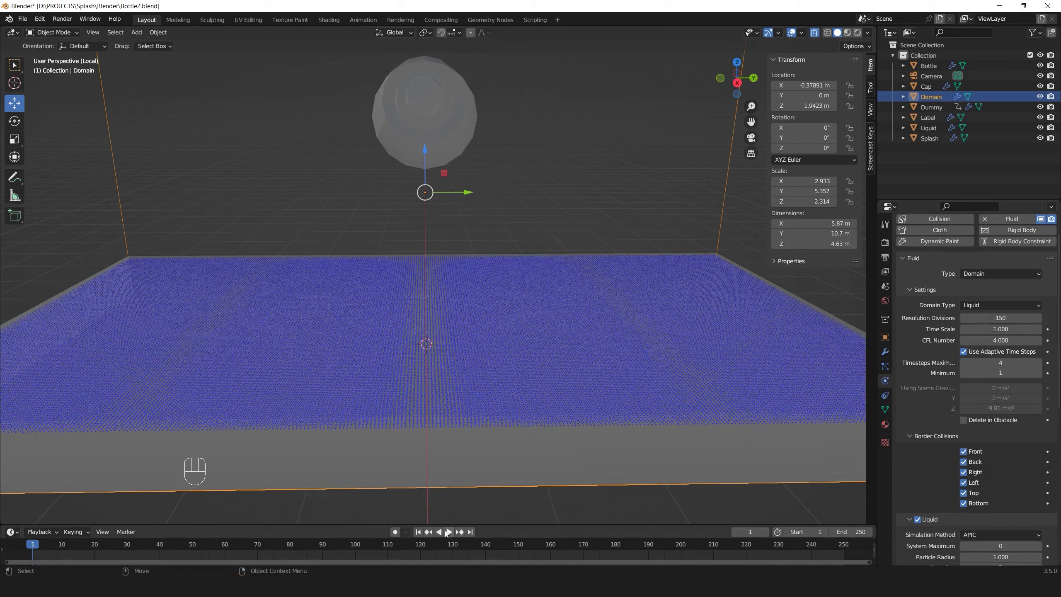
# Stop playback and orbit to look down on the denser splash
pyautogui.click(450, 533)
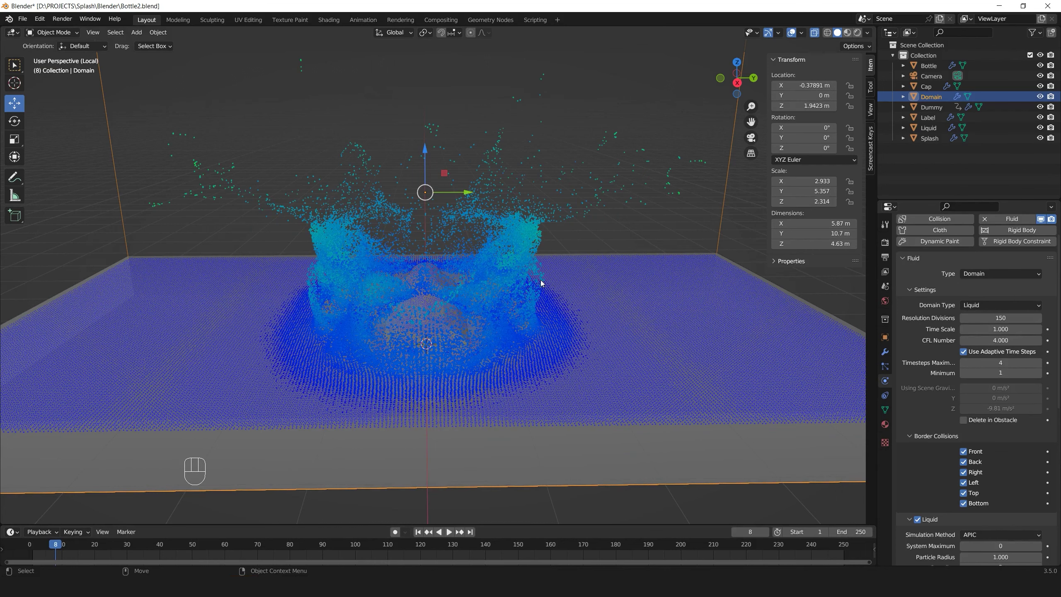
pyautogui.moveTo(450, 310); pyautogui.dragTo(437, 345)
pyautogui.moveTo(434, 373); pyautogui.dragTo(441, 388)
pyautogui.moveTo(485, 355); pyautogui.dragTo(499, 304)
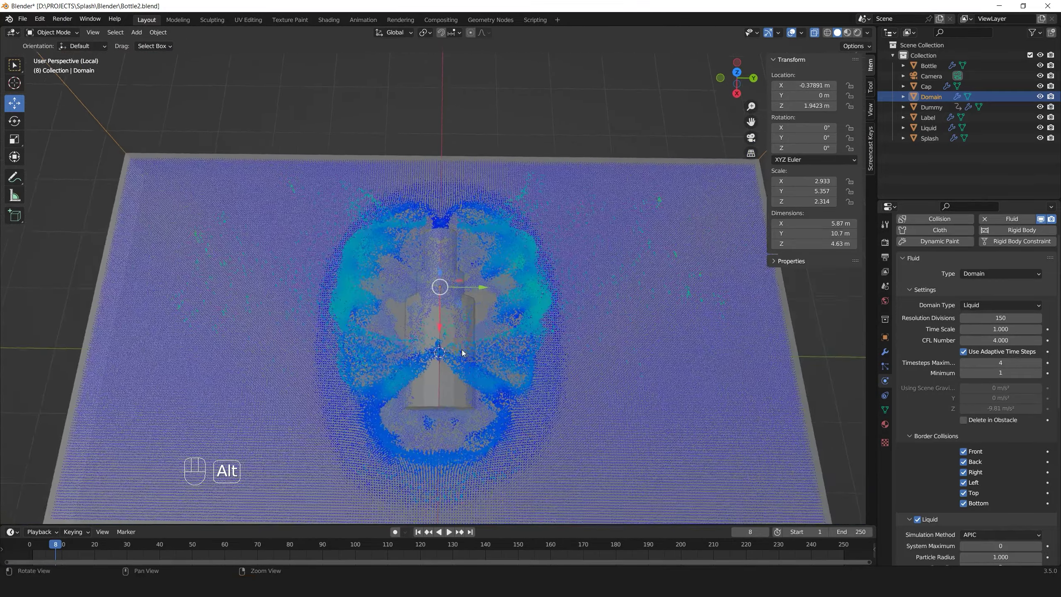
pyautogui.click(462, 347)
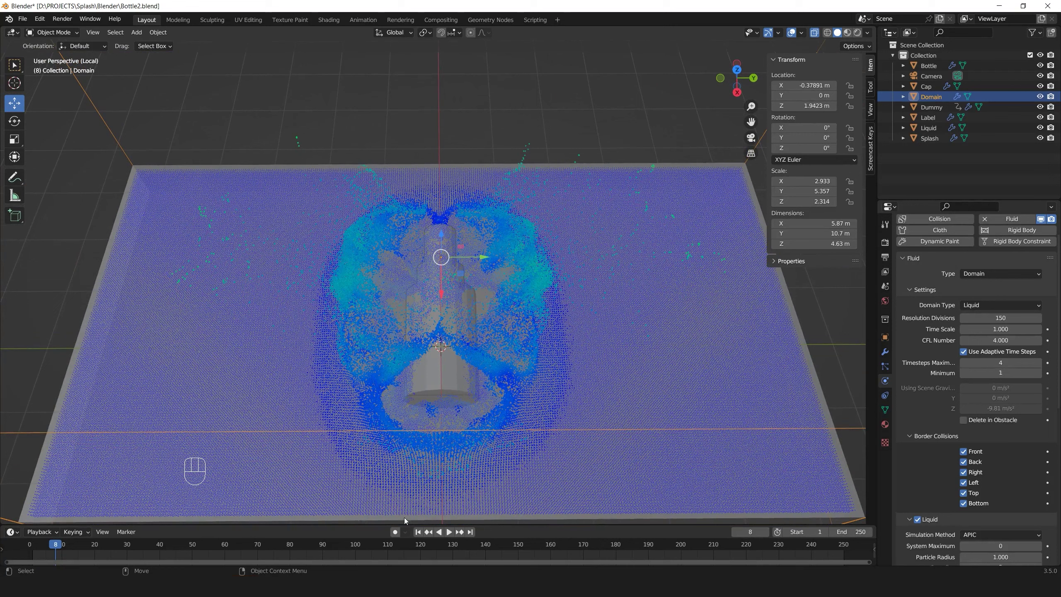
# Jump back to frame 1 and orbit to a side angle
pyautogui.click(423, 535)
pyautogui.moveTo(478, 344); pyautogui.dragTo(479, 320)
pyautogui.click(468, 312)
pyautogui.moveTo(470, 304); pyautogui.dragTo(460, 328)
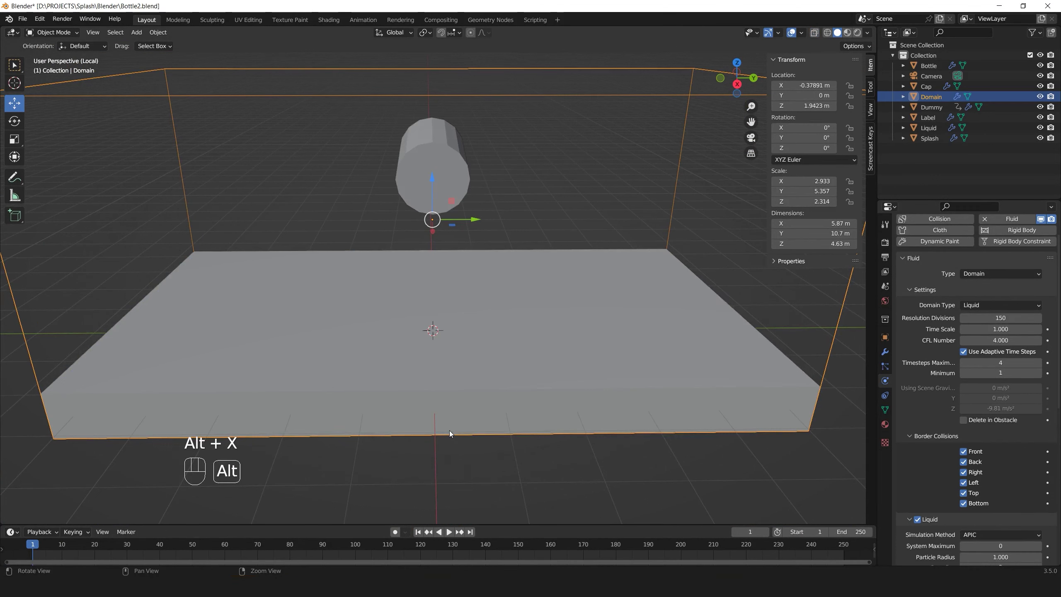
# Enable Mesh generation for the liquid and set the Domain's Display As to Solid
pyautogui.press('alt+x')
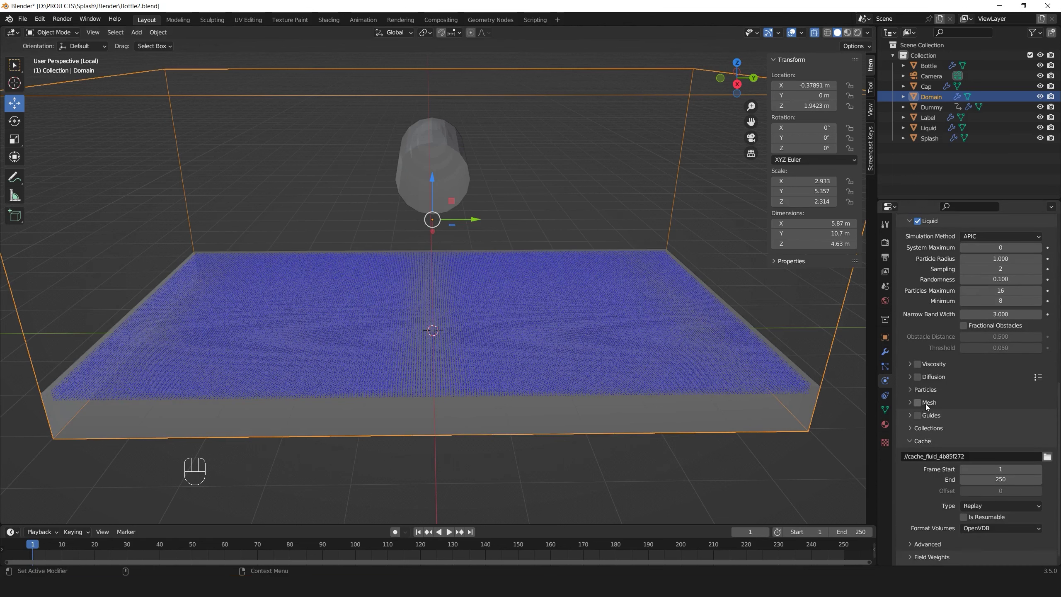
pyautogui.click(922, 406)
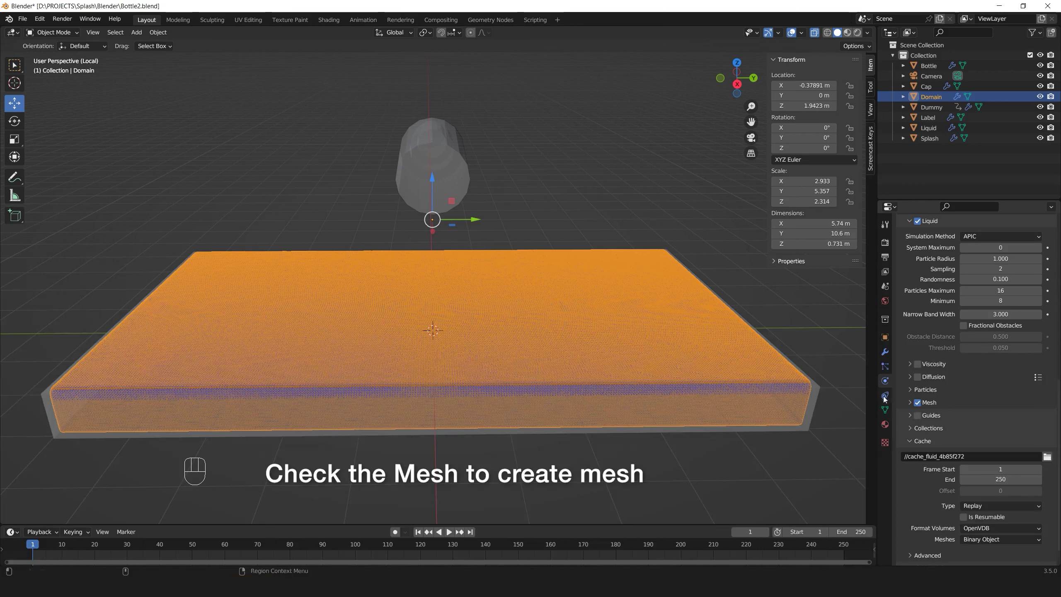
pyautogui.click(885, 339)
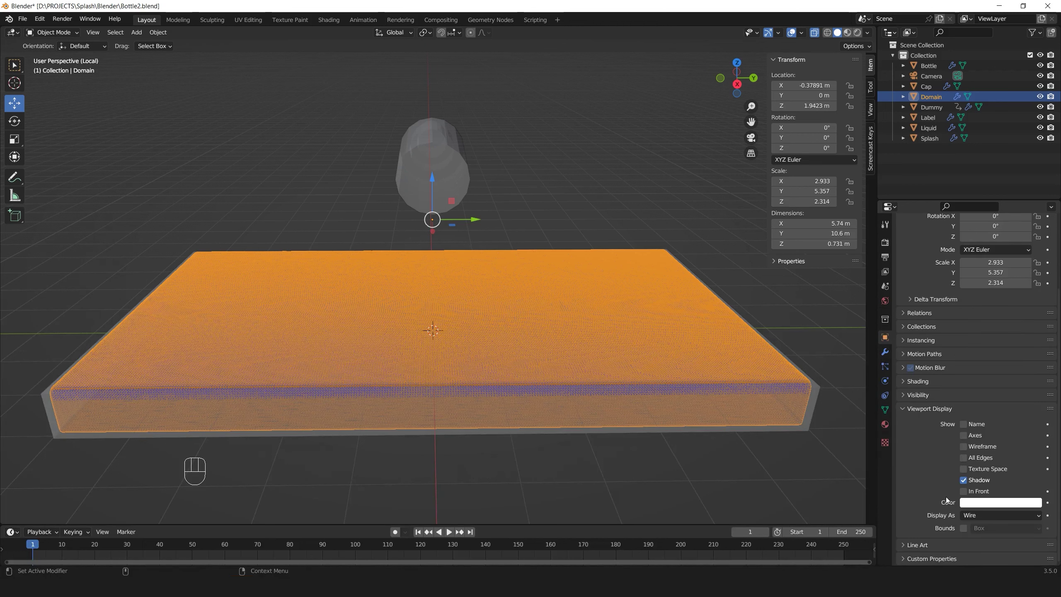
pyautogui.moveTo(976, 517); pyautogui.dragTo(598, 371)
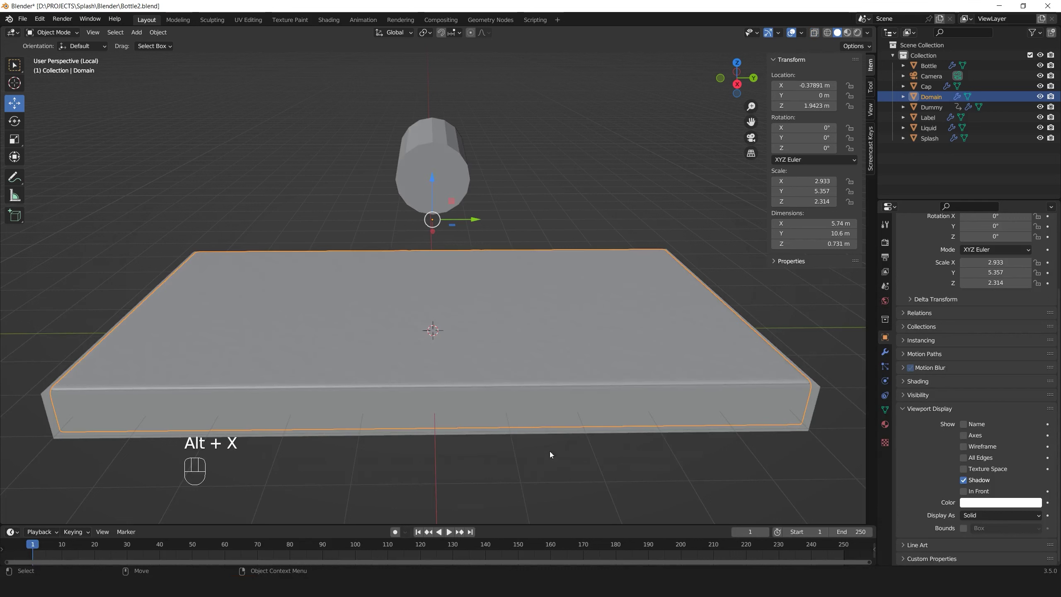
# Stop playback at frame 8, inspect the splash mesh from several angles, and select the Domain's modifier properties
pyautogui.click(448, 531)
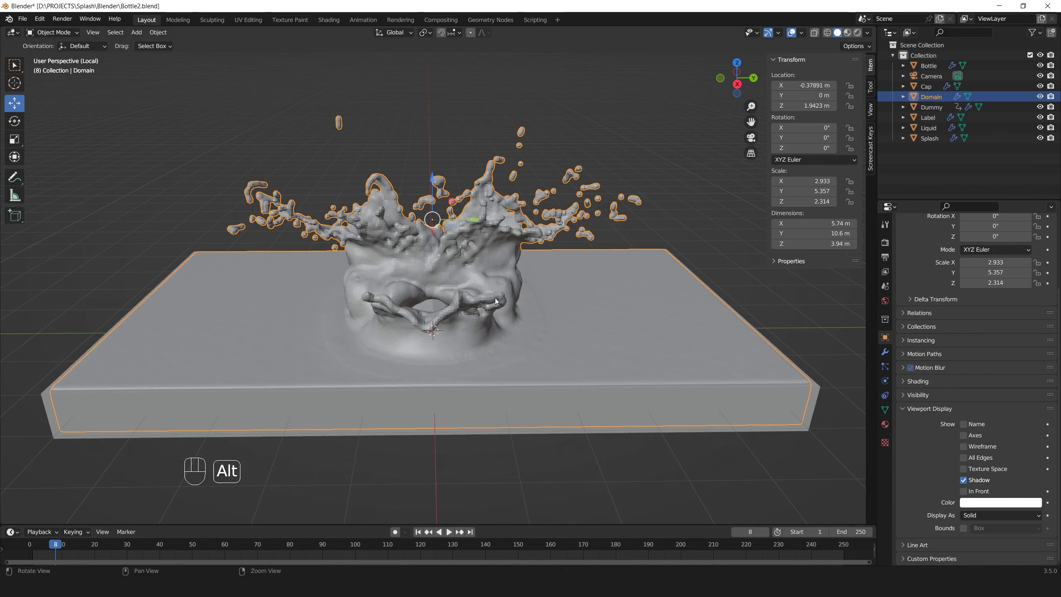
pyautogui.moveTo(496, 296); pyautogui.dragTo(495, 366)
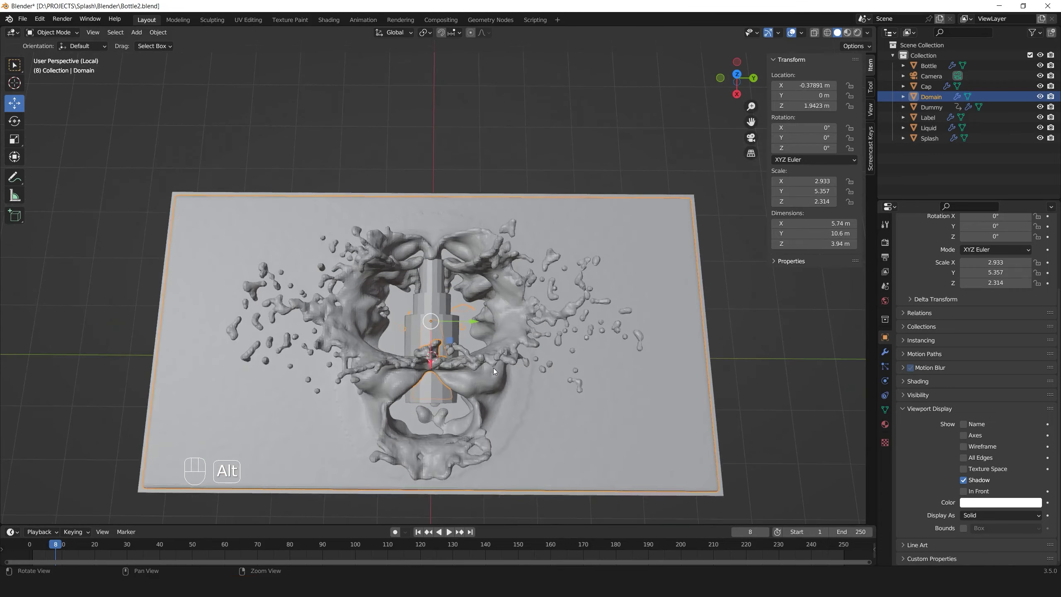
pyautogui.click(493, 383)
pyautogui.middleClick(513, 376)
pyautogui.moveTo(508, 354); pyautogui.dragTo(506, 337)
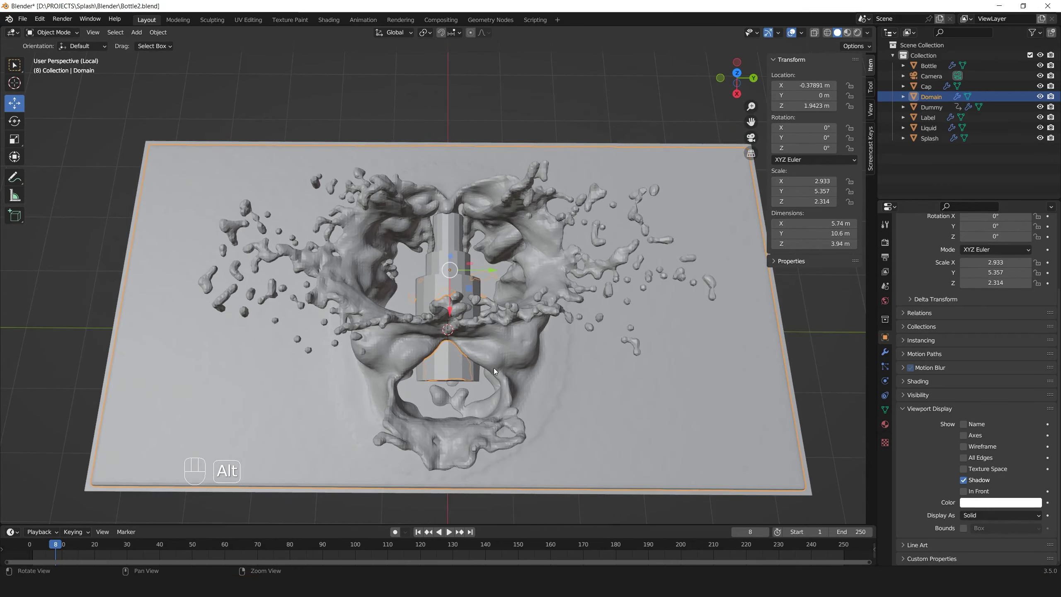
pyautogui.moveTo(495, 375); pyautogui.dragTo(493, 353)
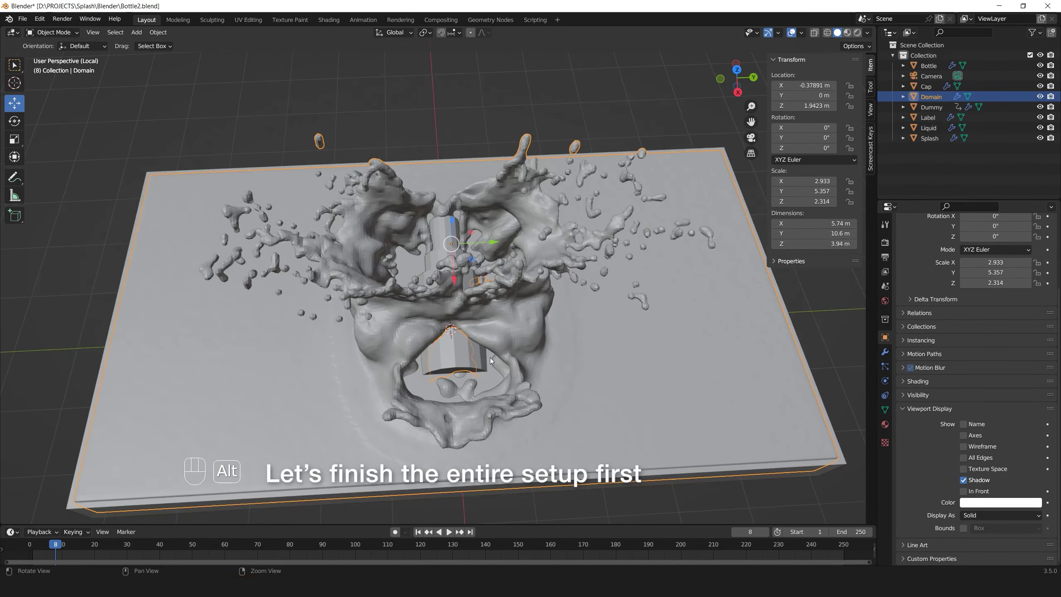
pyautogui.click(490, 361)
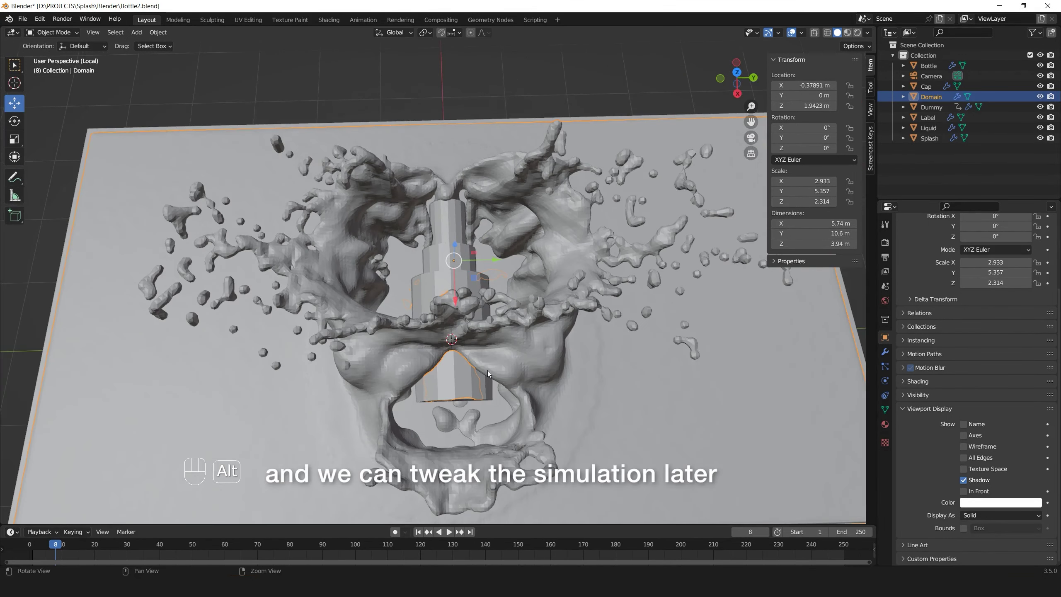
pyautogui.click(488, 374)
pyautogui.middleClick(542, 386)
pyautogui.click(518, 369)
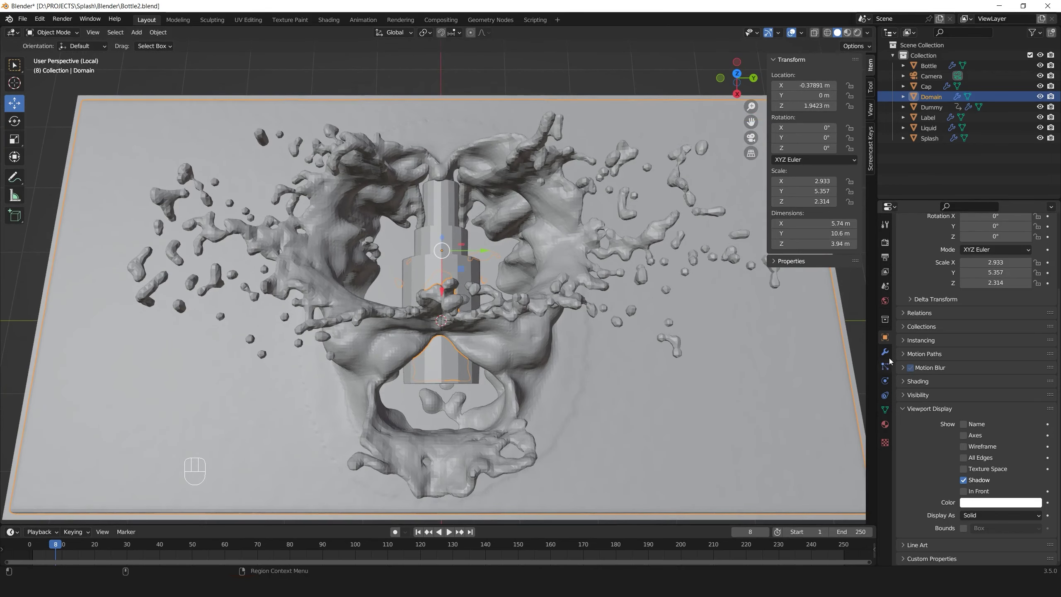
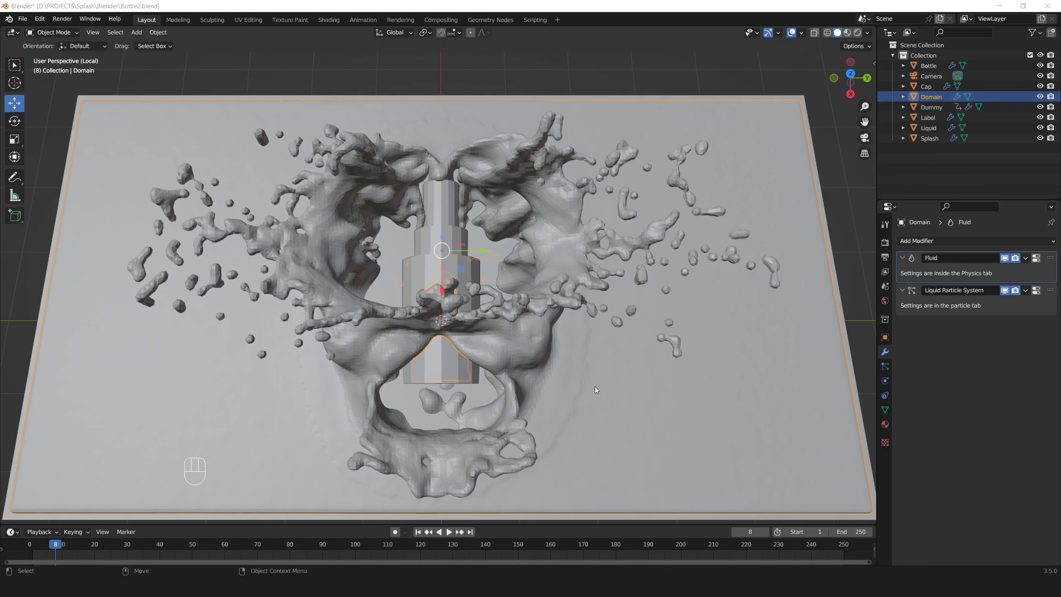
# Switch the Domain's Corrective Smooth modifier from Simple to Length Weight smoothing
pyautogui.moveTo(928, 239); pyautogui.dragTo(798, 353)
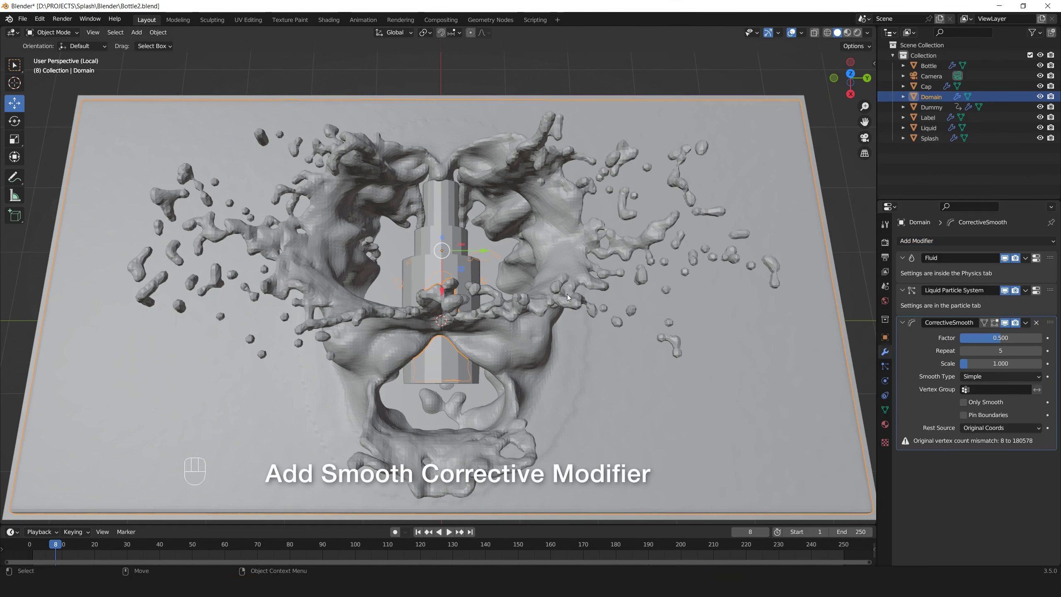
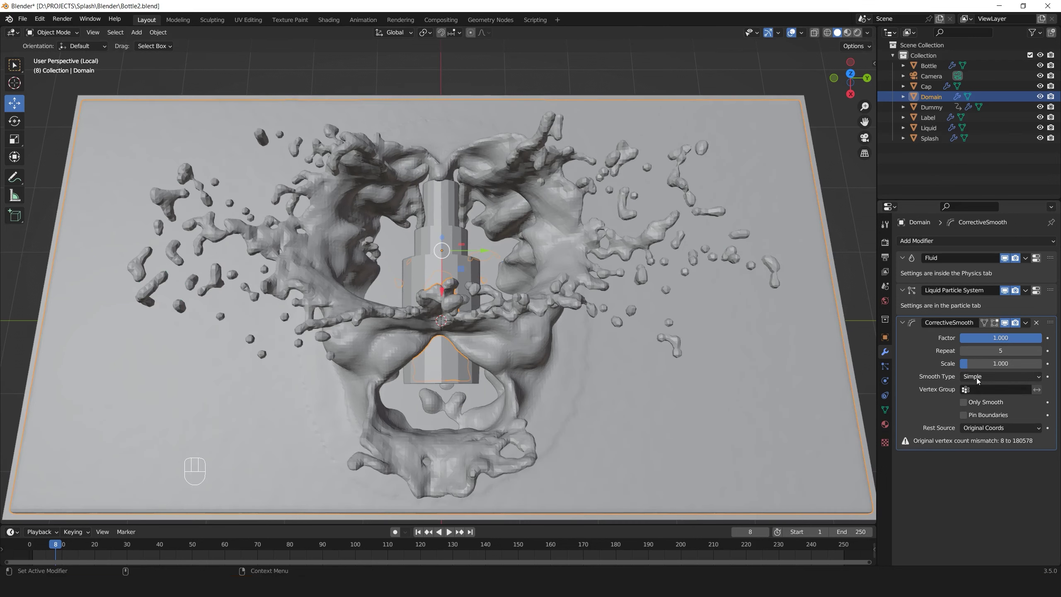
pyautogui.moveTo(977, 376); pyautogui.dragTo(985, 400)
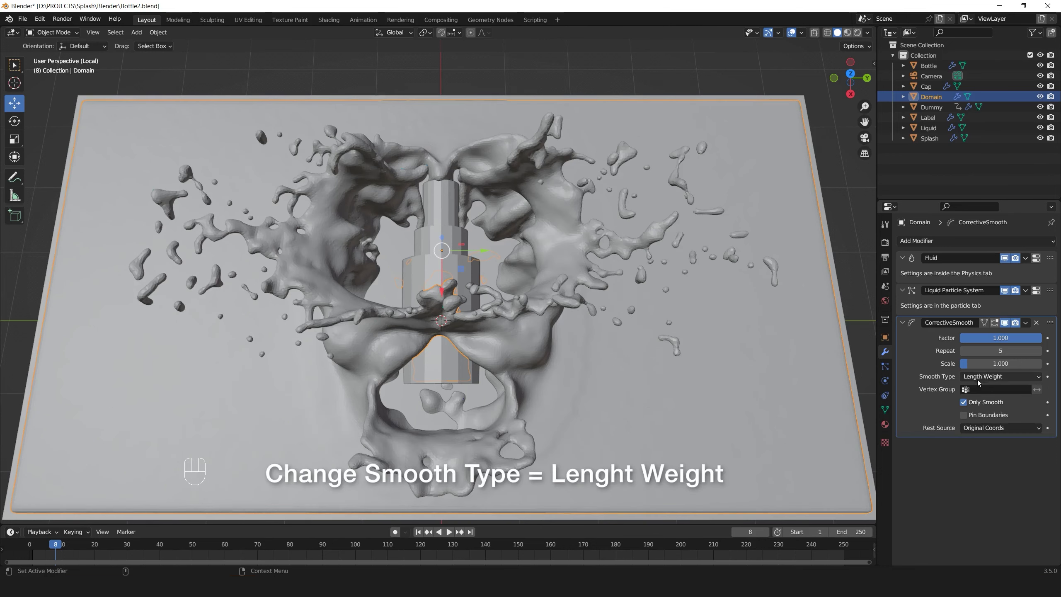
pyautogui.click(978, 376)
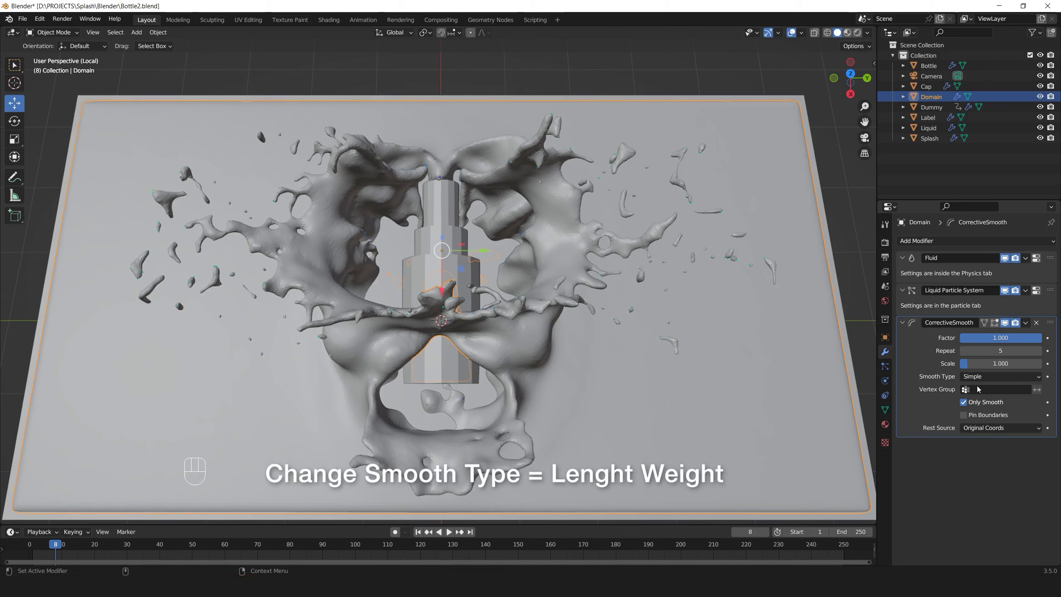
pyautogui.moveTo(979, 373); pyautogui.dragTo(981, 398)
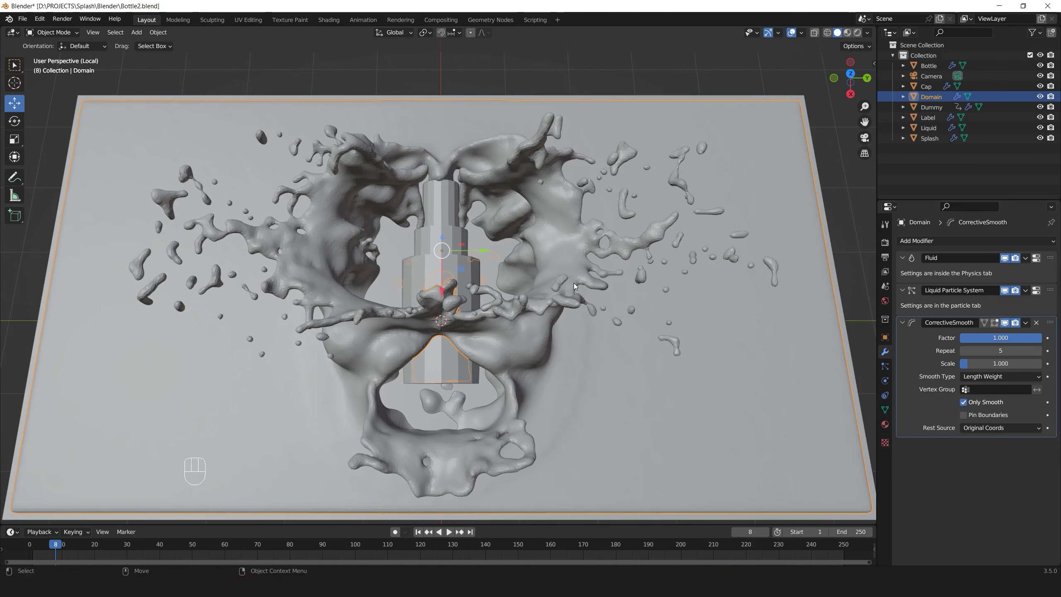
# Shade the Domain liquid smooth and hide the Splash emitter in the Outliner
pyautogui.moveTo(579, 274); pyautogui.dragTo(627, 316)
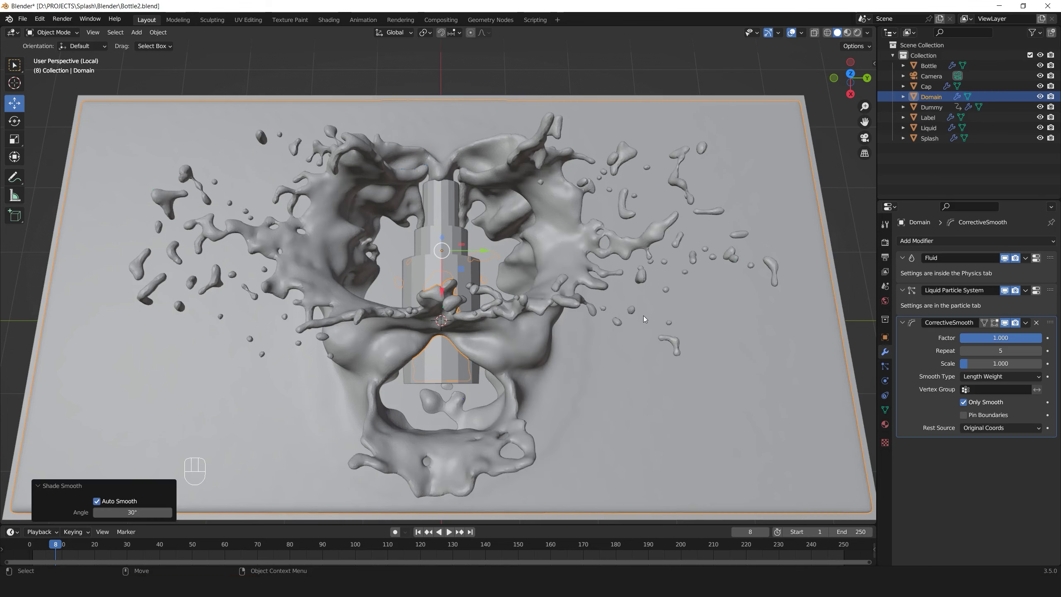
pyautogui.moveTo(520, 323); pyautogui.dragTo(524, 291)
pyautogui.click(511, 325)
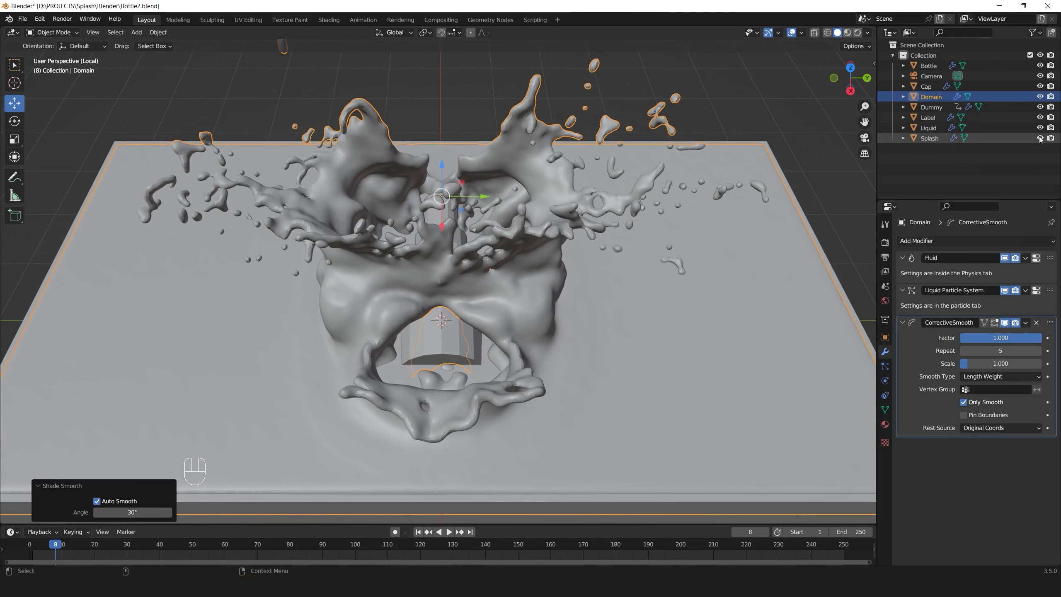
pyautogui.click(1040, 136)
# Inspect the exposed liquid splash from above and bring up the render settings
pyautogui.moveTo(506, 264); pyautogui.dragTo(509, 298)
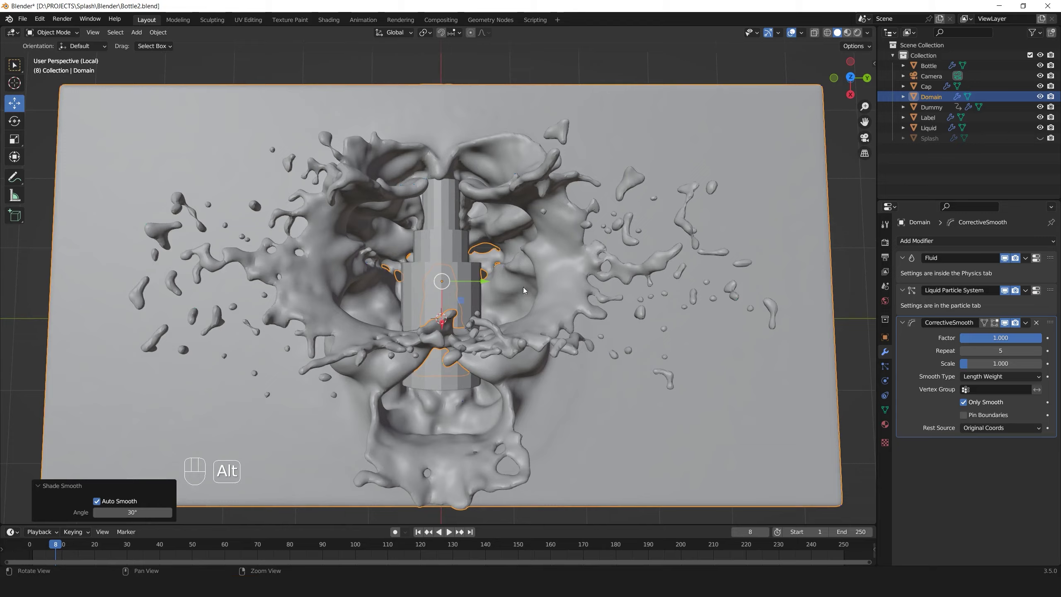
pyautogui.moveTo(532, 281); pyautogui.dragTo(529, 252)
pyautogui.moveTo(490, 264); pyautogui.dragTo(492, 254)
pyautogui.moveTo(501, 239); pyautogui.dragTo(506, 260)
pyautogui.click(506, 260)
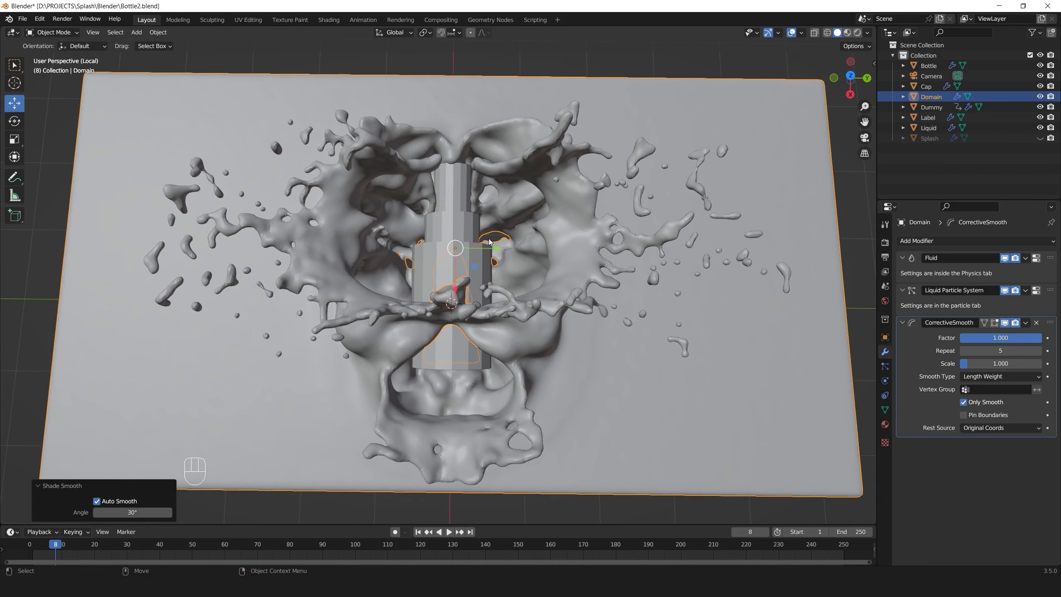
pyautogui.click(707, 221)
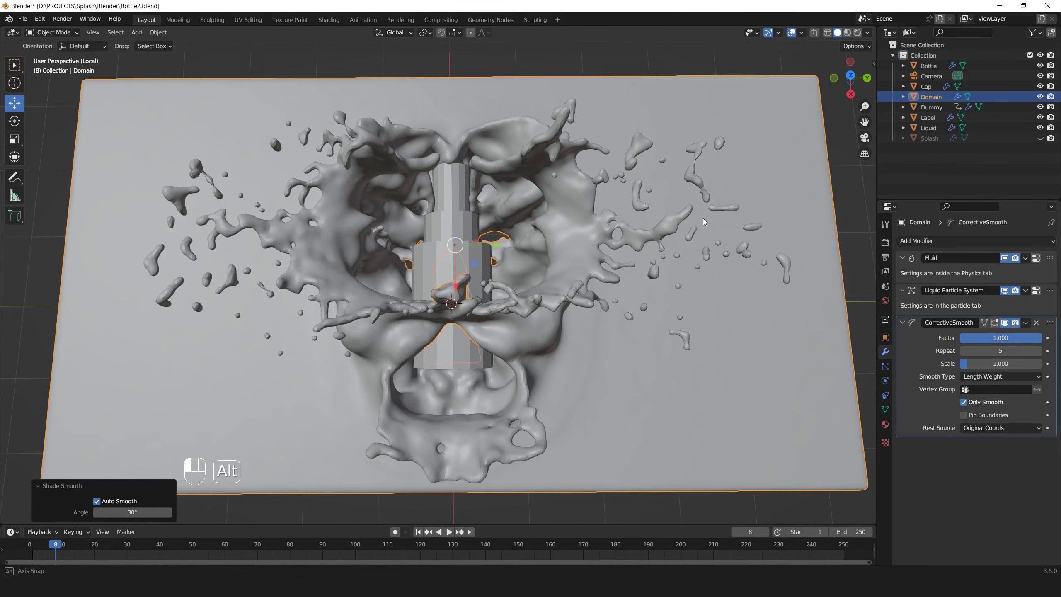
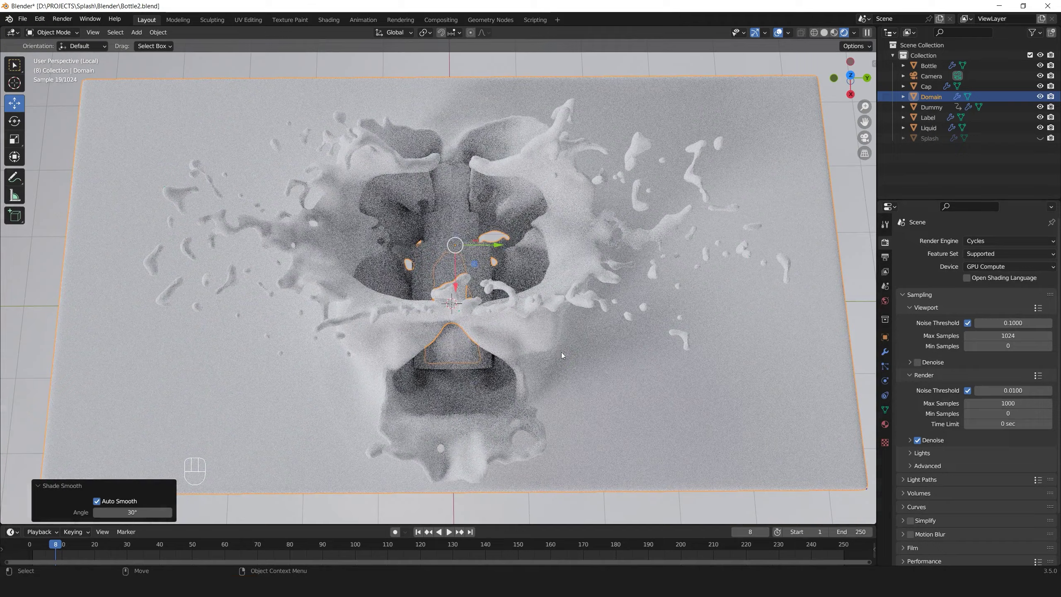
# Tilt the Cycles-rendered viewport view of the noisy white splash
pyautogui.moveTo(574, 367); pyautogui.dragTo(573, 360)
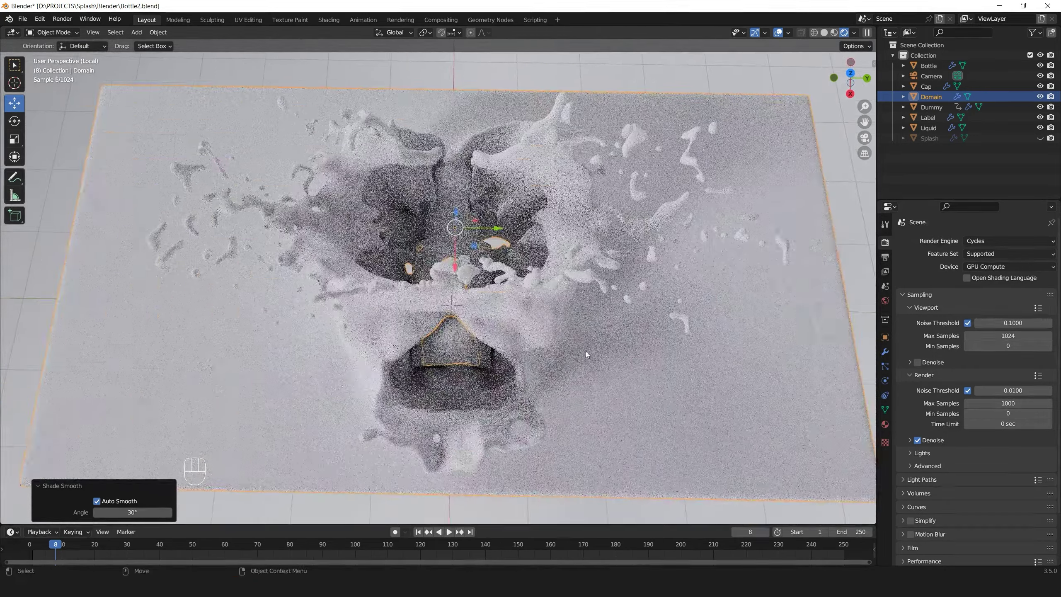
# Create a new Principled BSDF material (Material.002) on the Domain liquid
pyautogui.click(587, 351)
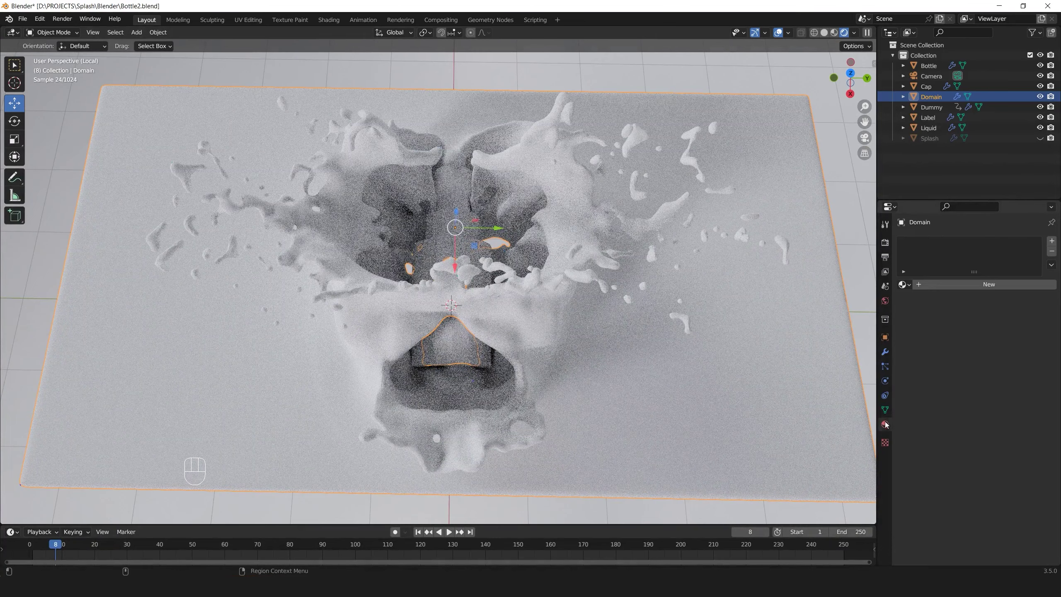
pyautogui.moveTo(961, 286); pyautogui.dragTo(963, 323)
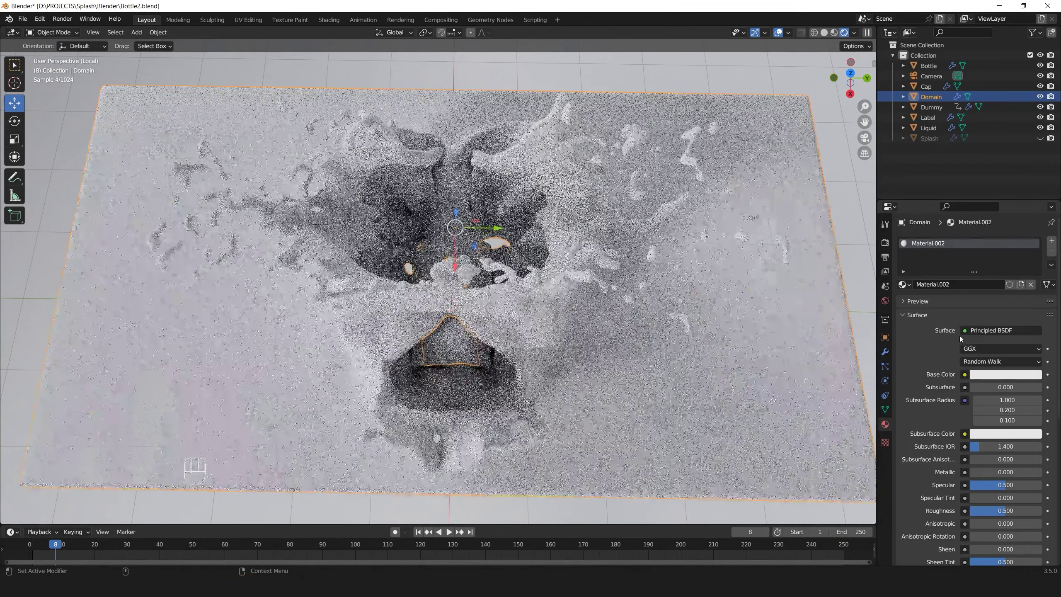
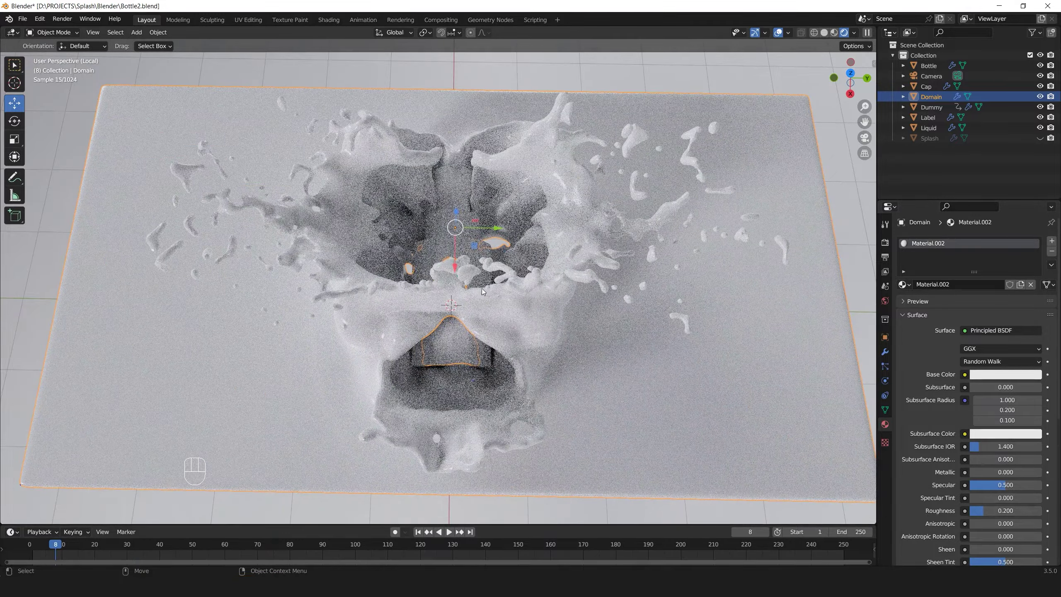
# Look through the scene camera and place it top-down over the bottle and splash
pyautogui.moveTo(508, 310); pyautogui.dragTo(507, 326)
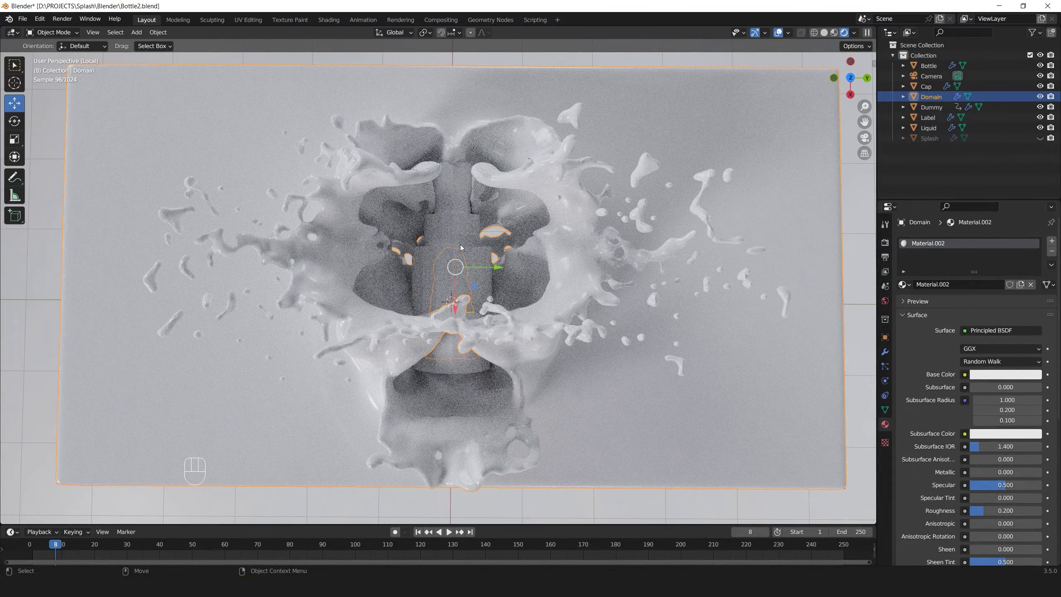
pyautogui.press('F4')
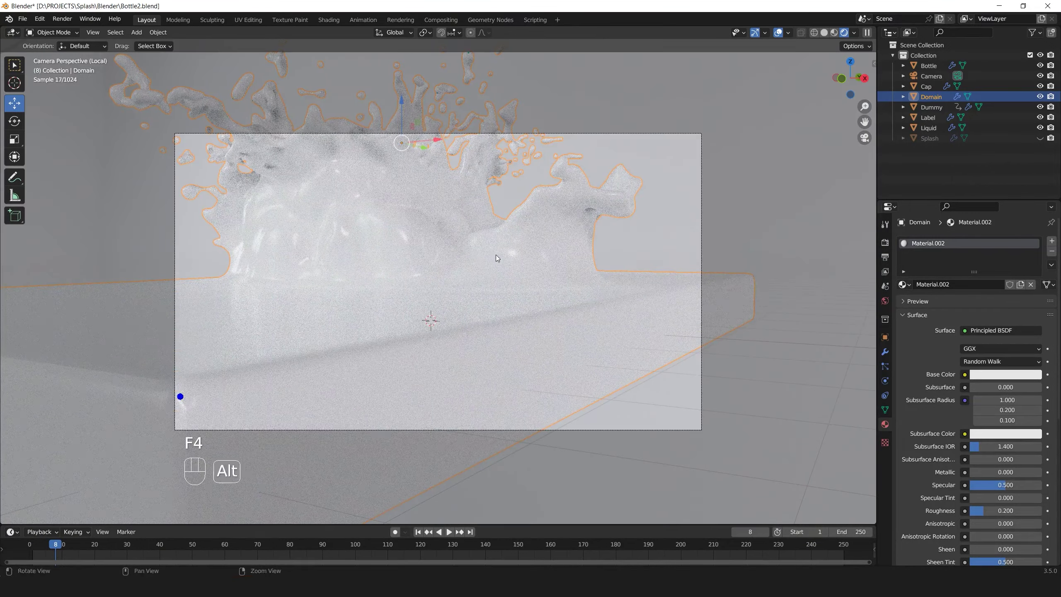
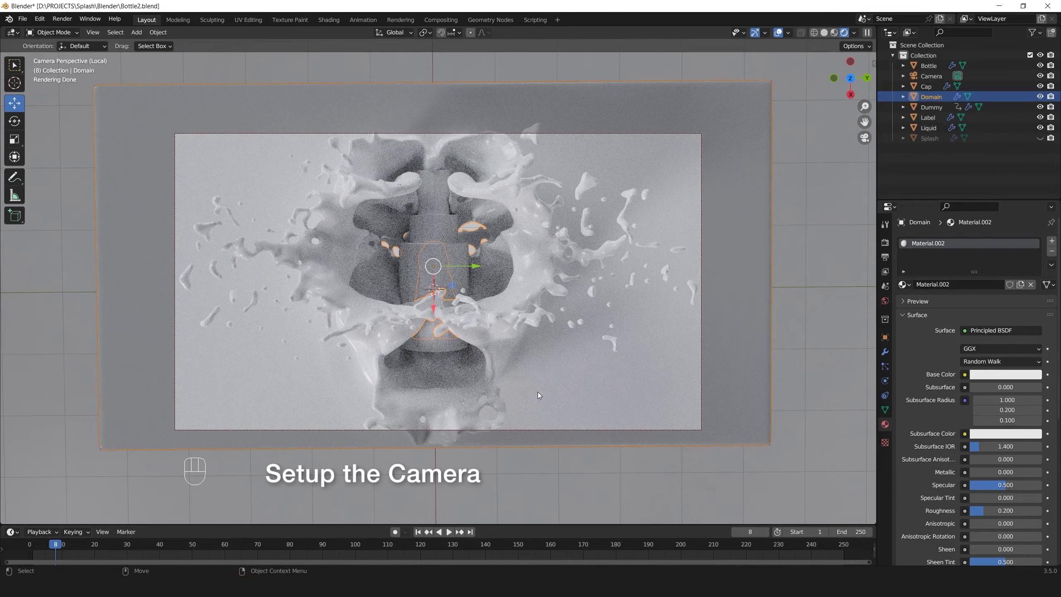
pyautogui.click(530, 390)
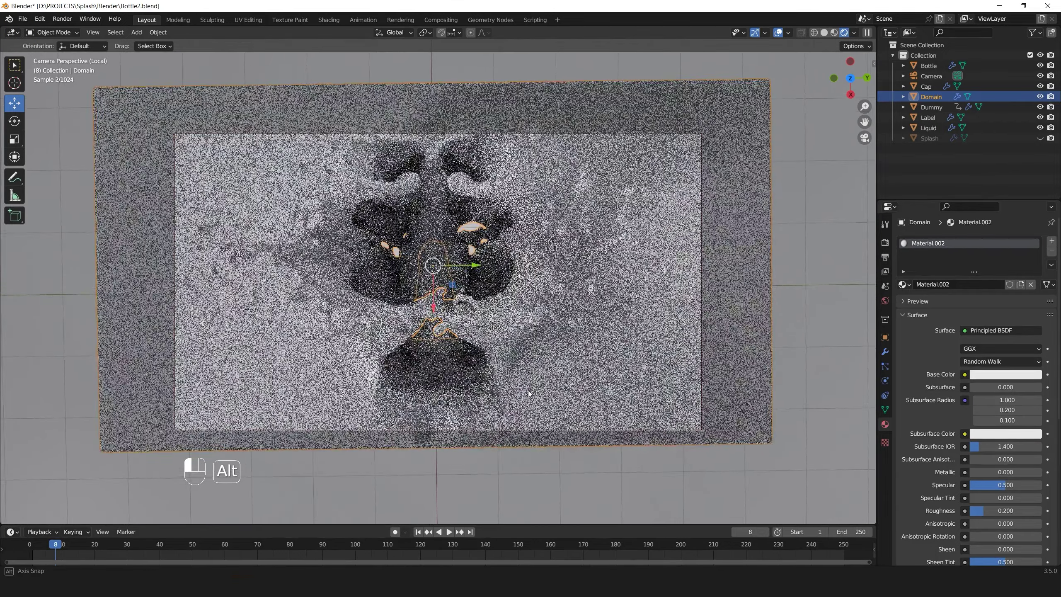
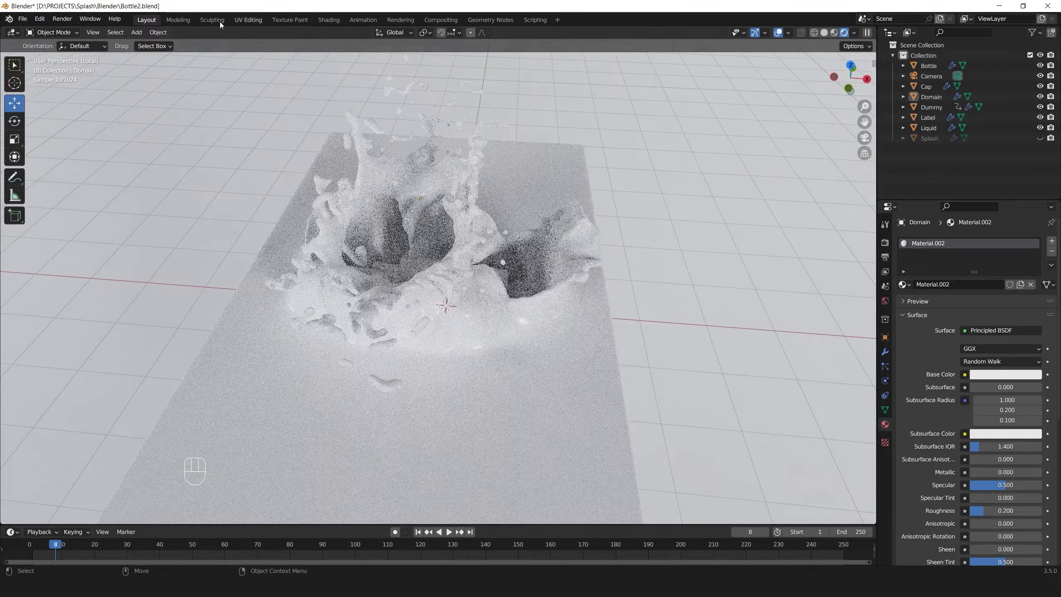
# Add an area light scaled by 4.226 above the splash and set World Strength to 0
pyautogui.moveTo(139, 39); pyautogui.dragTo(241, 206)
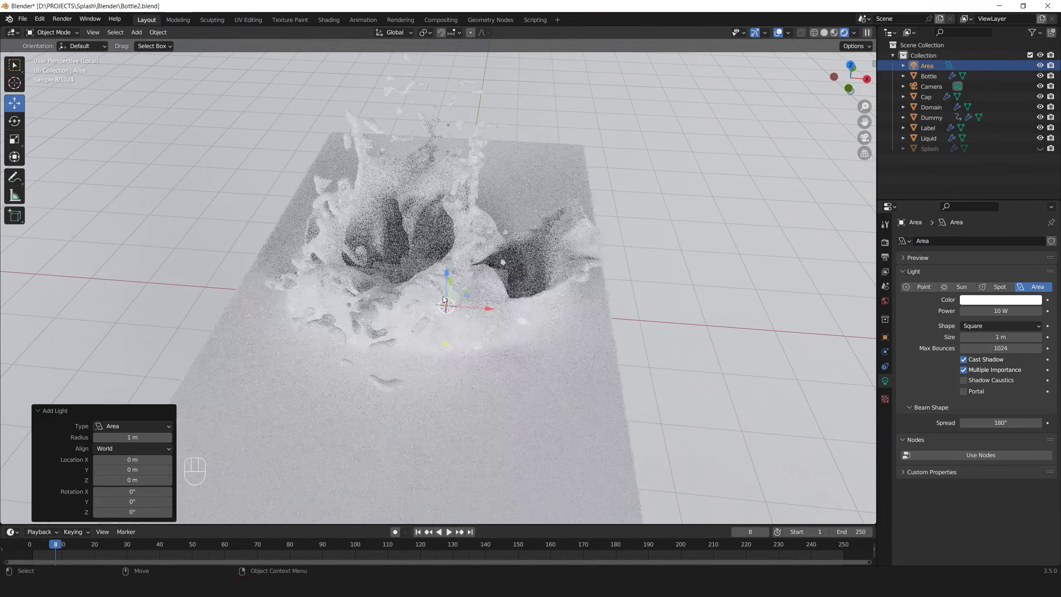
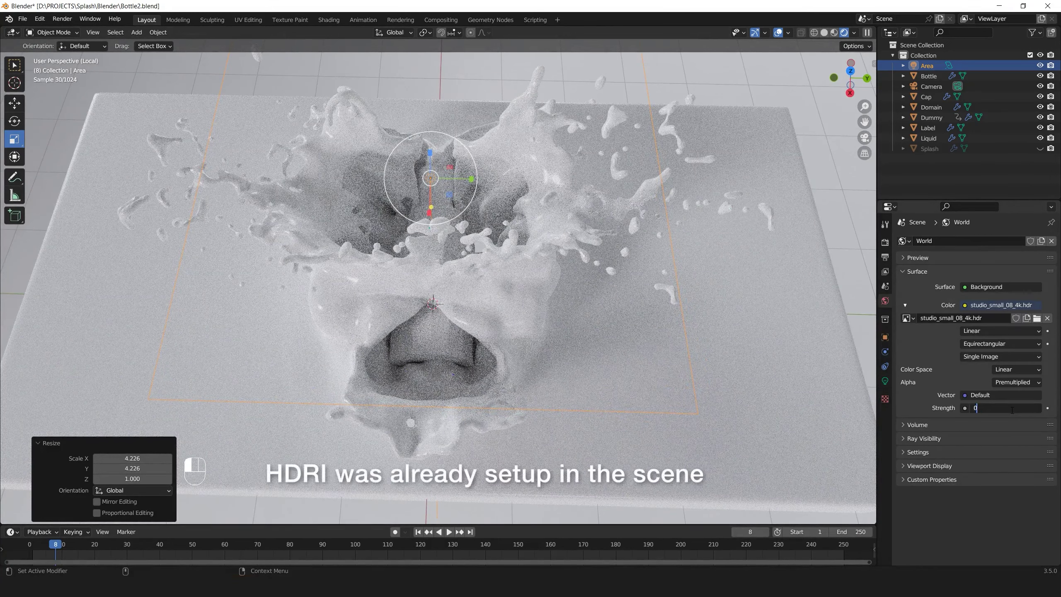
pyautogui.click(462, 241)
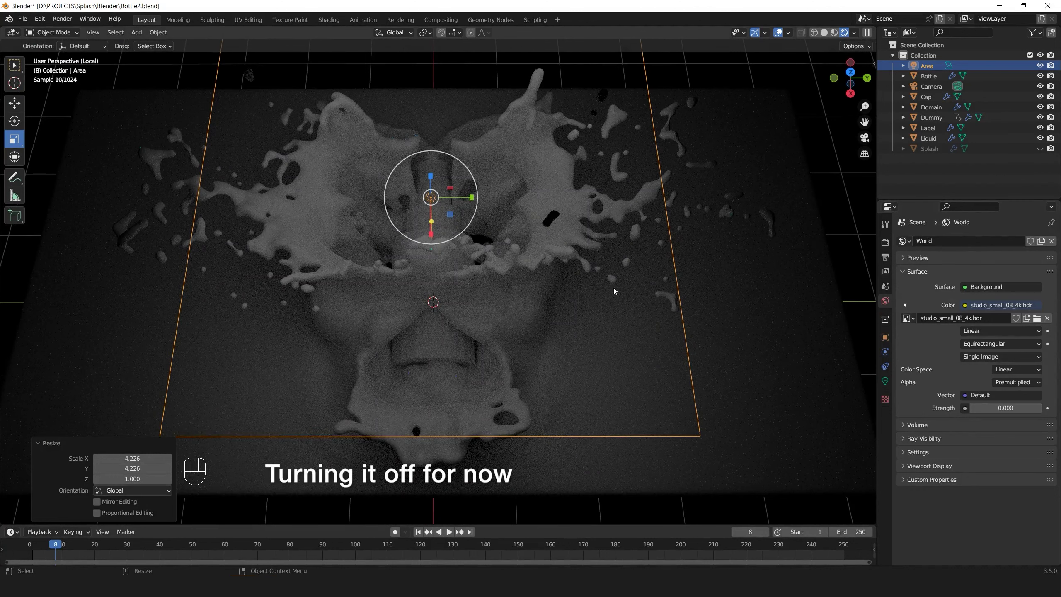
pyautogui.click(935, 67)
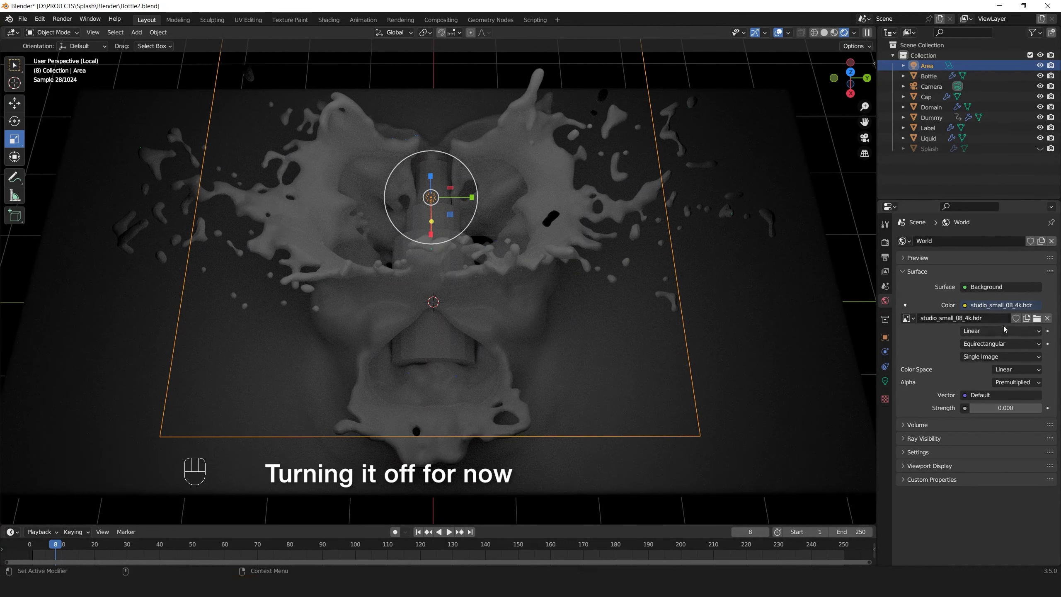
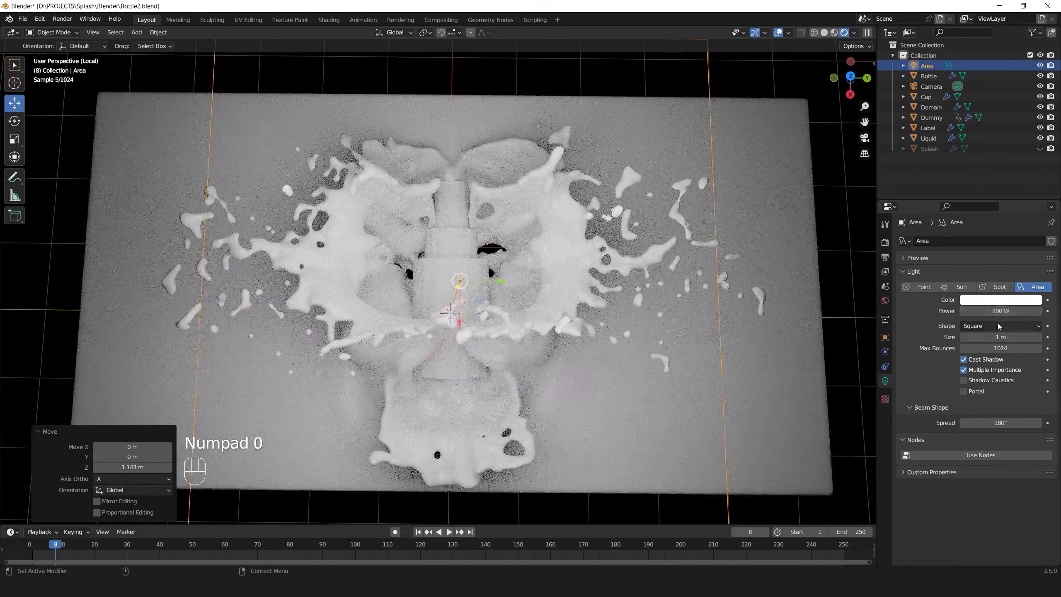
# Check the 300 W lit top-down splash through the scene camera
pyautogui.press('F4')
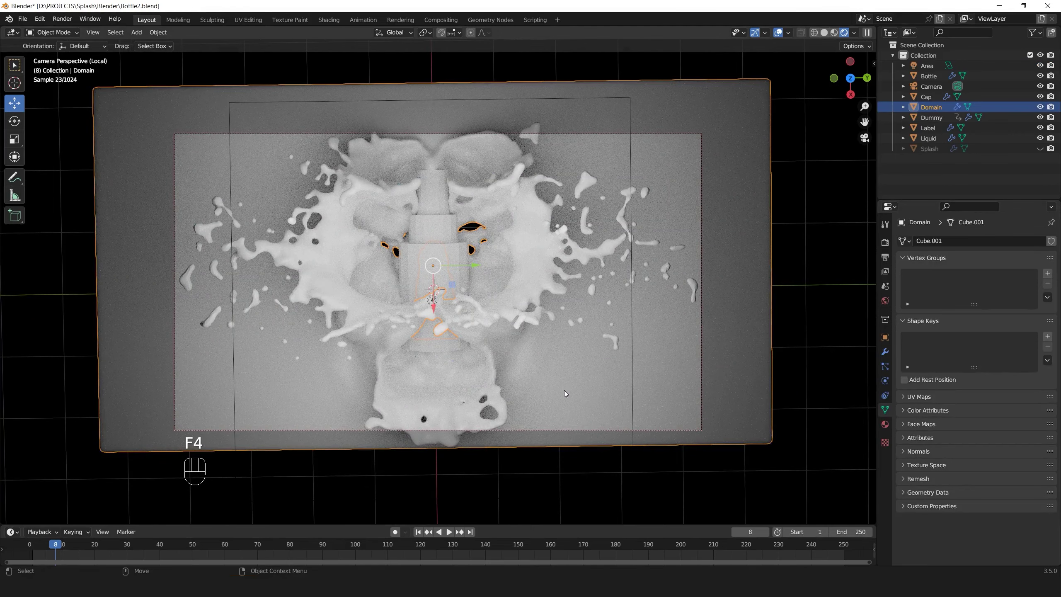
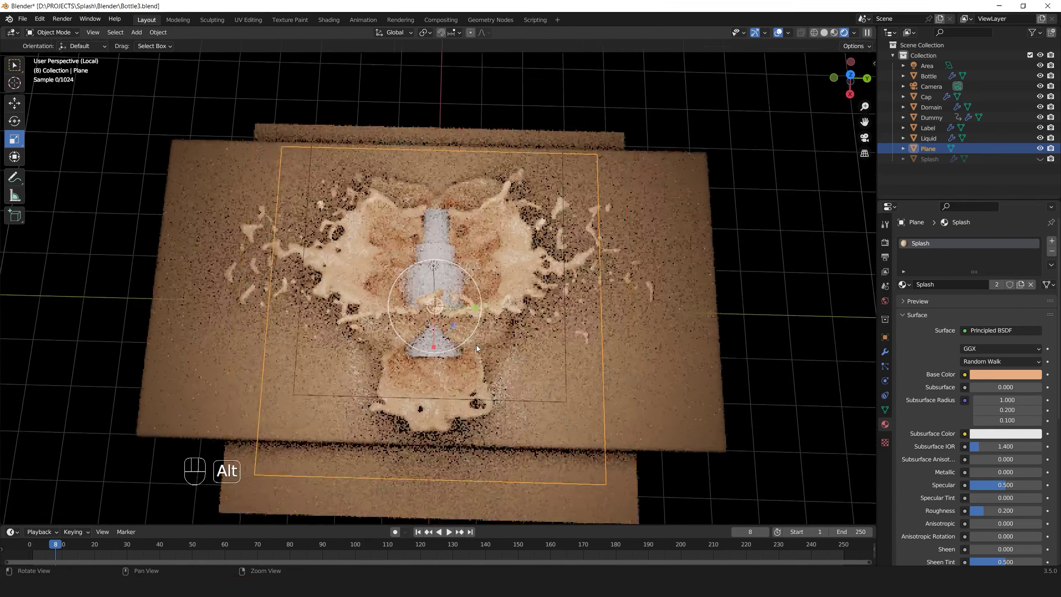
# From Right Orthographic view, move the Plane down about 0.278 m on Z beneath the splash base
pyautogui.click(482, 339)
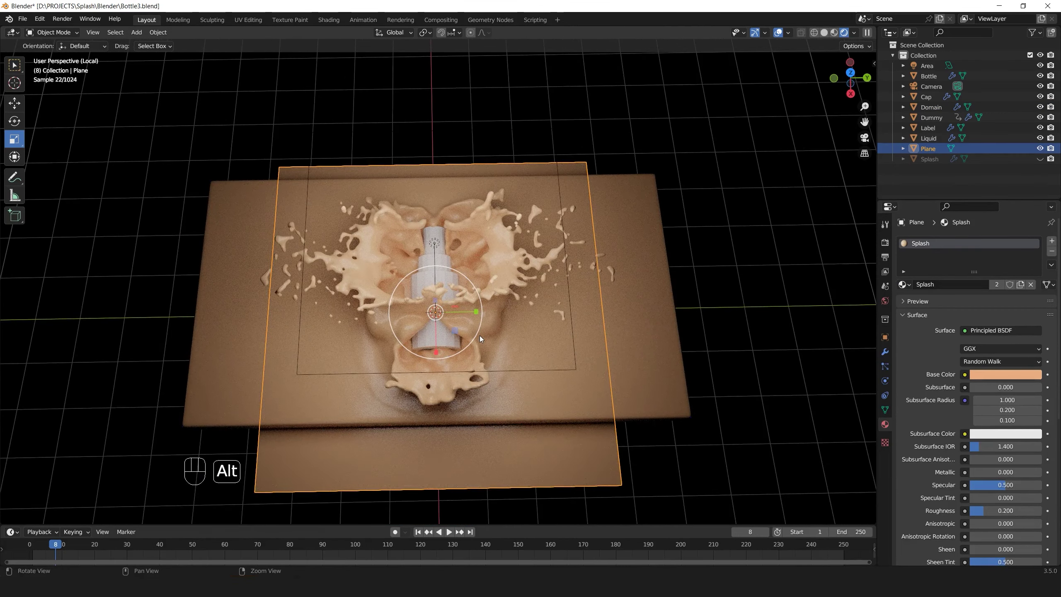
pyautogui.press('F4')
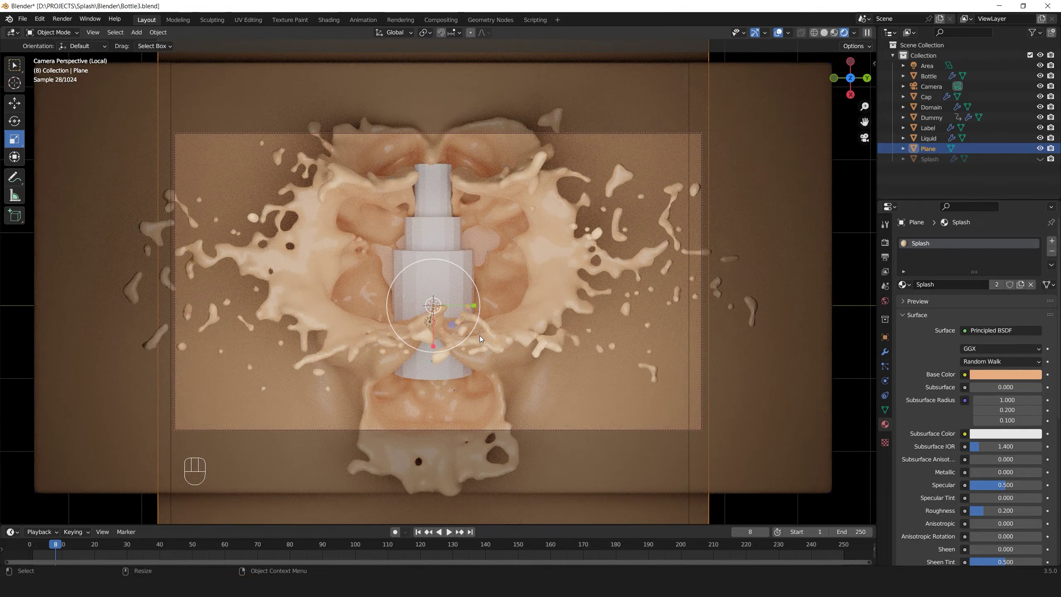
pyautogui.click(509, 310)
pyautogui.click(475, 336)
pyautogui.click(509, 365)
pyautogui.middleClick(552, 335)
pyautogui.moveTo(516, 346); pyautogui.dragTo(515, 343)
pyautogui.click(512, 370)
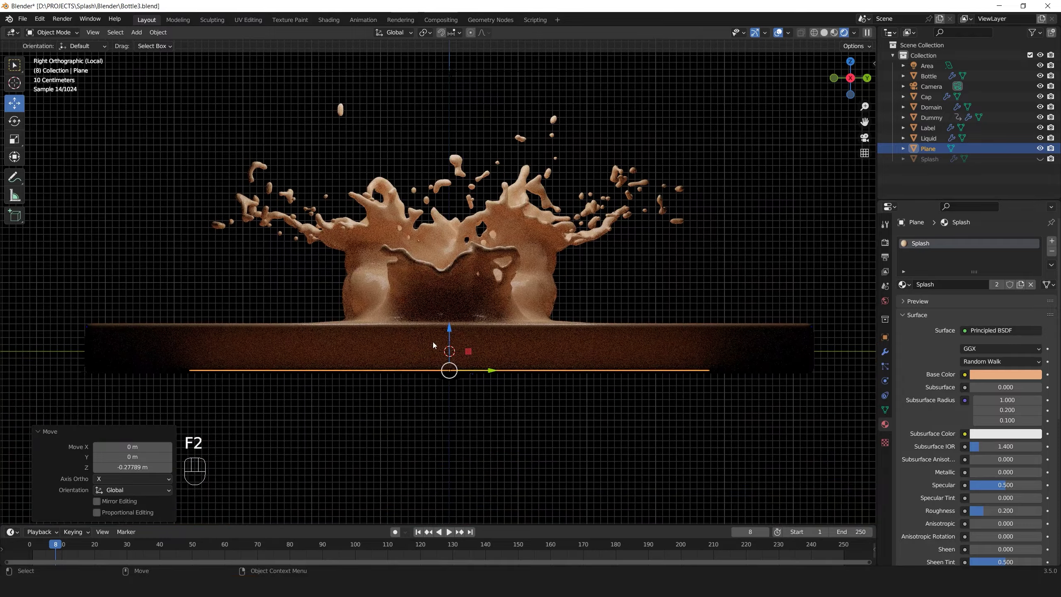
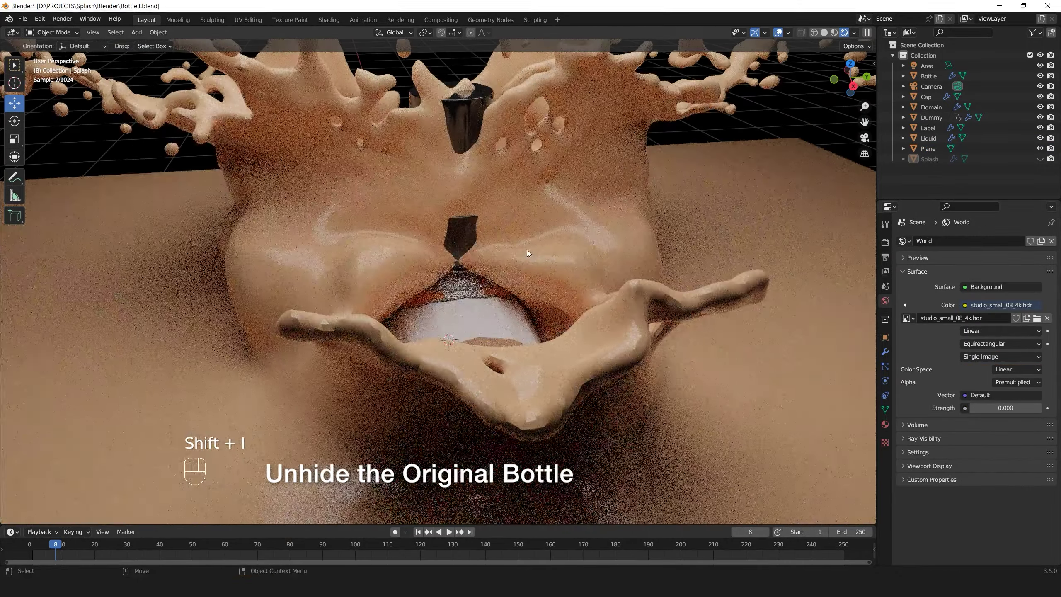
# Select Bottle, Cap and Liquid in the Outliner and move them into the new Bottle collection
pyautogui.moveTo(462, 250); pyautogui.dragTo(459, 272)
pyautogui.moveTo(425, 320); pyautogui.dragTo(467, 323)
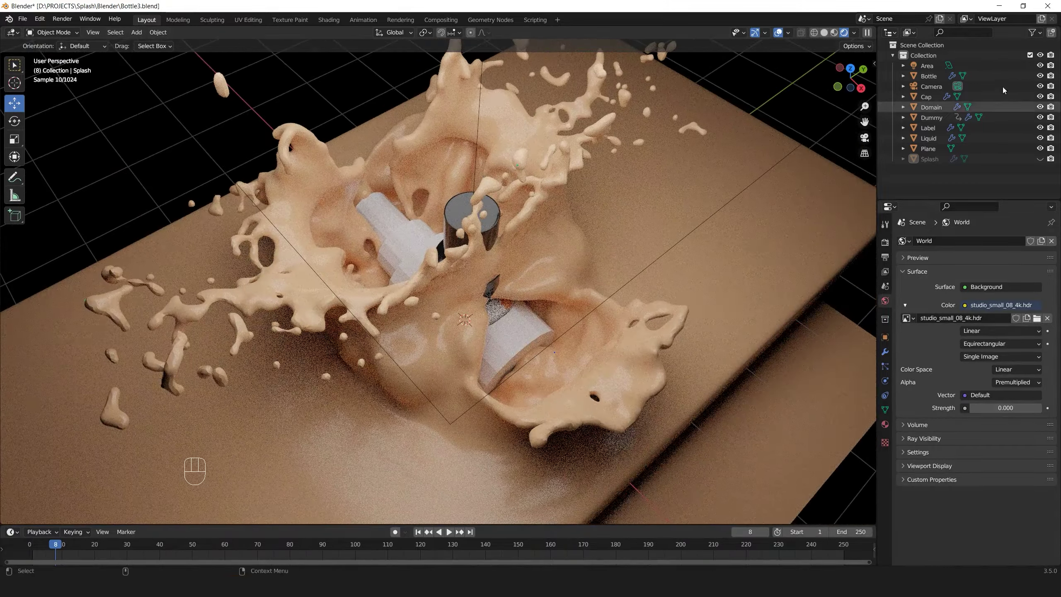
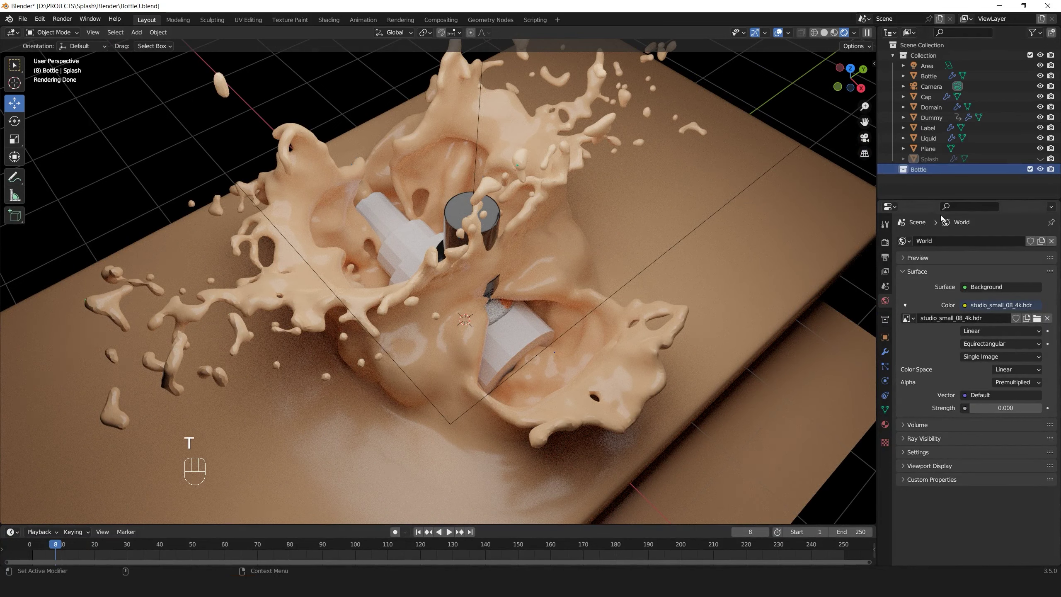
pyautogui.click(939, 96)
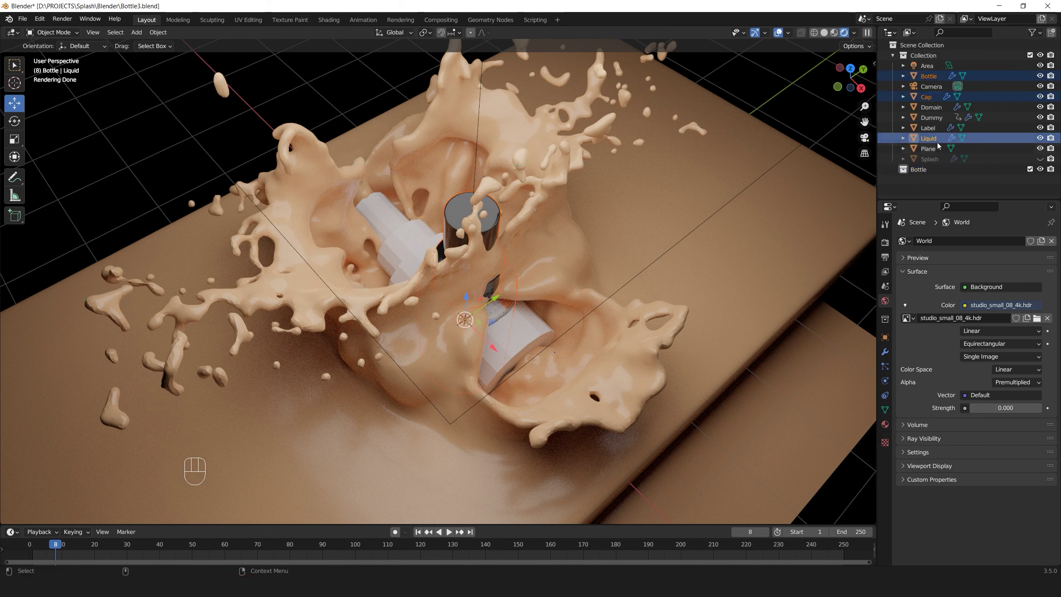
pyautogui.click(934, 165)
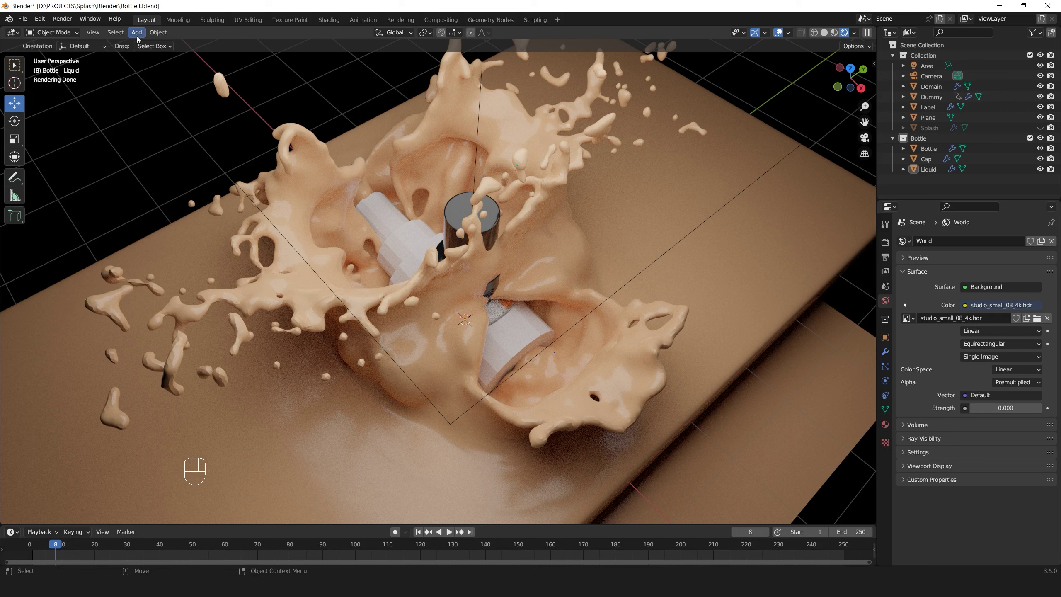
# Add a Plain Axes empty and parent the Bottle, Cap and Liquid objects to it
pyautogui.moveTo(140, 38); pyautogui.dragTo(238, 145)
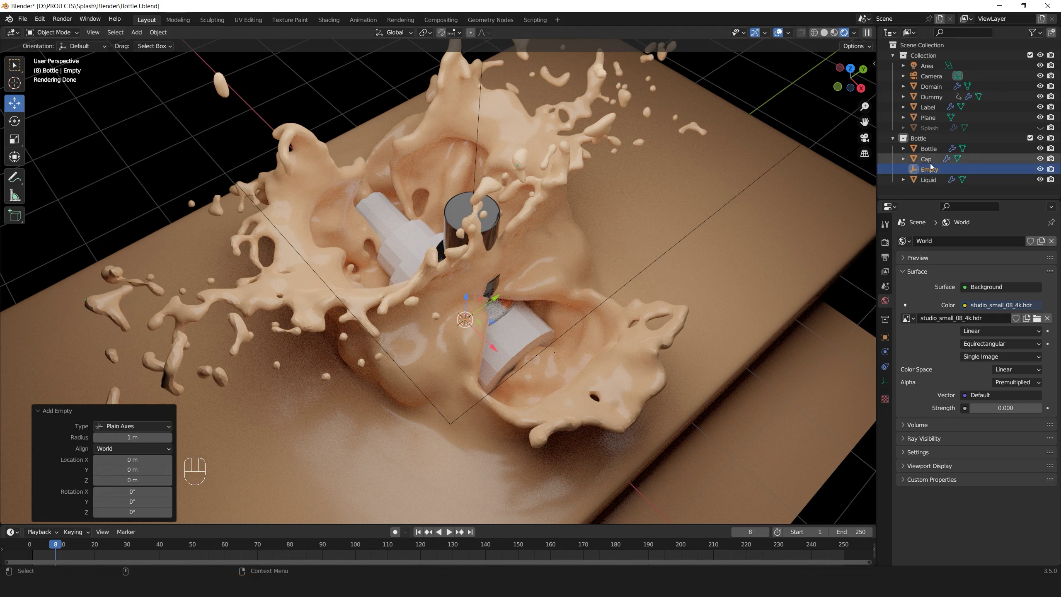
pyautogui.click(933, 150)
pyautogui.click(930, 158)
pyautogui.click(936, 183)
pyautogui.press('p')
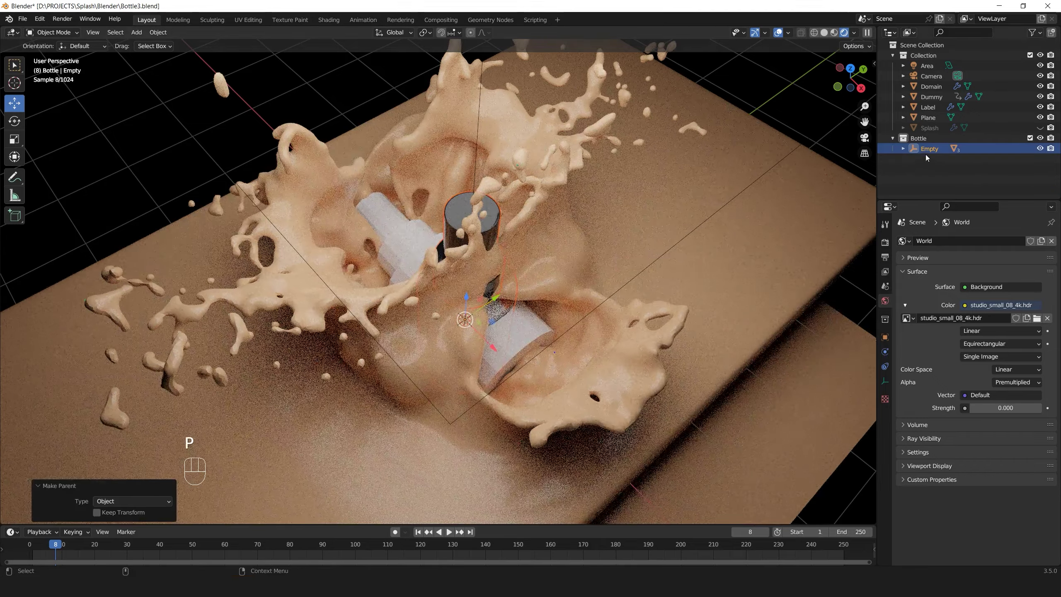
# Move Label into the Bottle collection and parent it to the empty as well
pyautogui.click(932, 150)
pyautogui.click(494, 297)
pyautogui.click(937, 112)
pyautogui.click(931, 109)
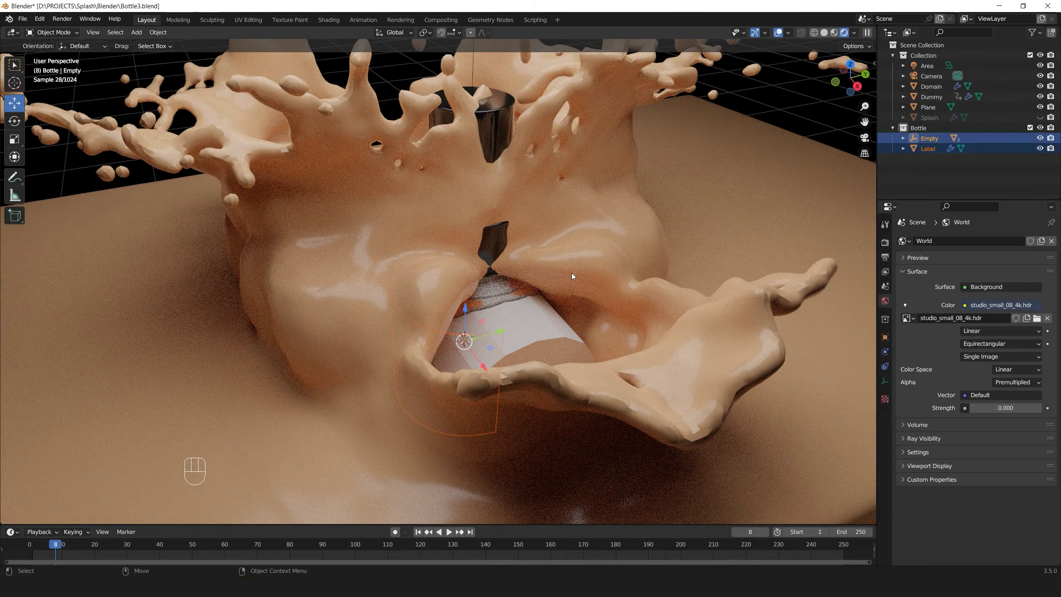
pyautogui.press('p')
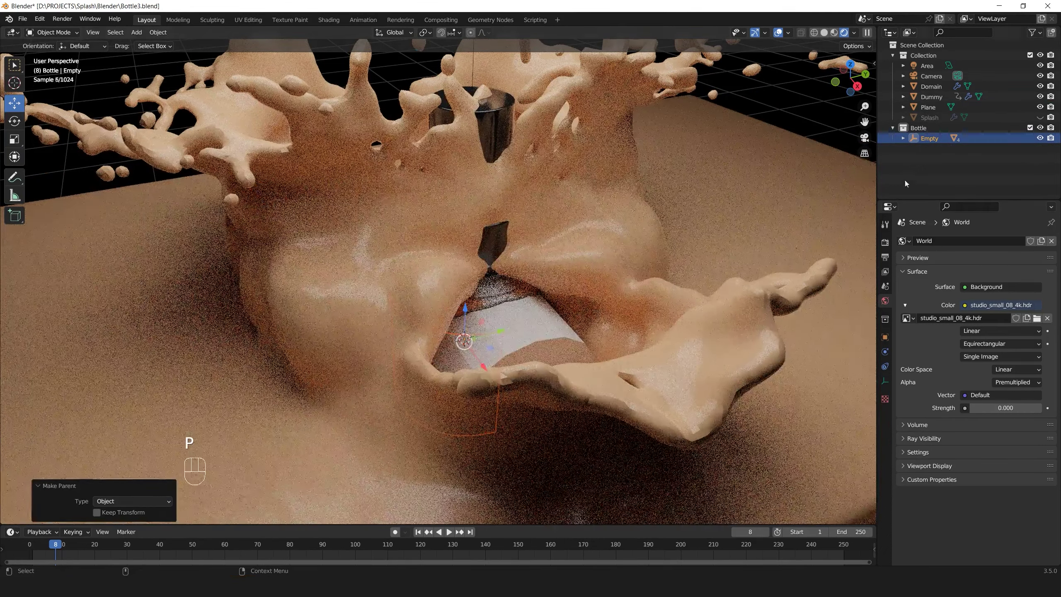
# Rotate the empty −85° about Y so the whole bottle assembly tilts over
pyautogui.click(933, 143)
pyautogui.press('e')
pyautogui.moveTo(482, 344); pyautogui.dragTo(473, 330)
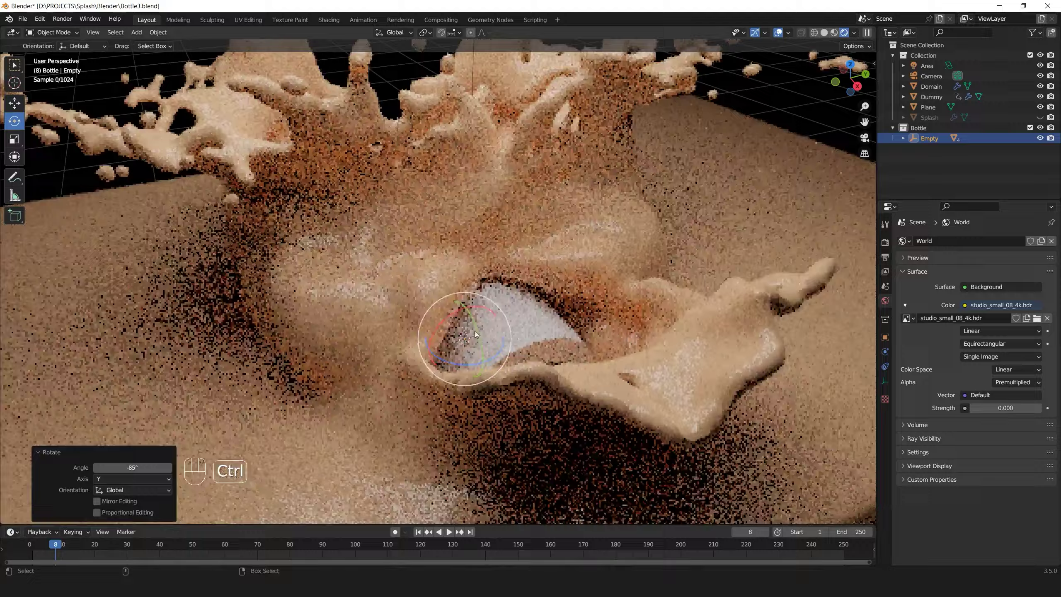
pyautogui.moveTo(486, 374); pyautogui.dragTo(524, 383)
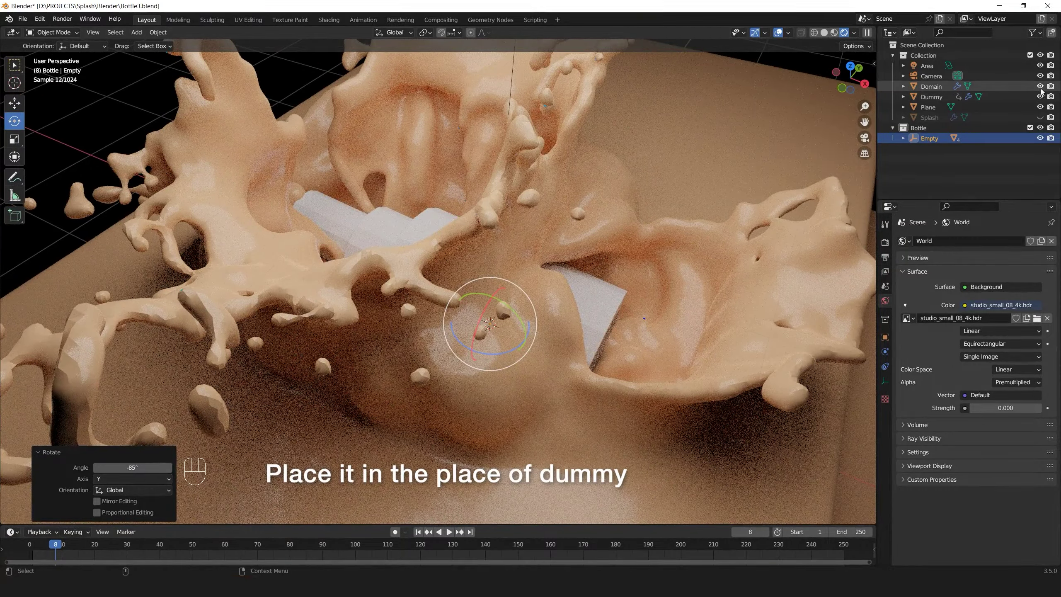
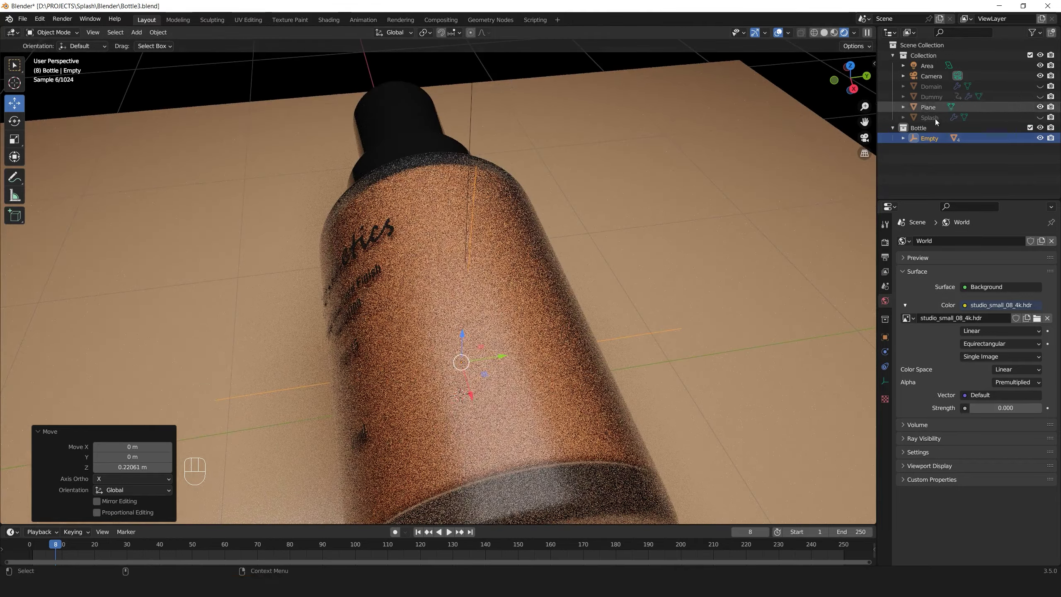
# Select the Label and orbit the view to see its text on the bottle
pyautogui.click(904, 141)
pyautogui.click(937, 173)
pyautogui.moveTo(392, 31); pyautogui.dragTo(489, 256)
pyautogui.moveTo(511, 234); pyautogui.dragTo(595, 248)
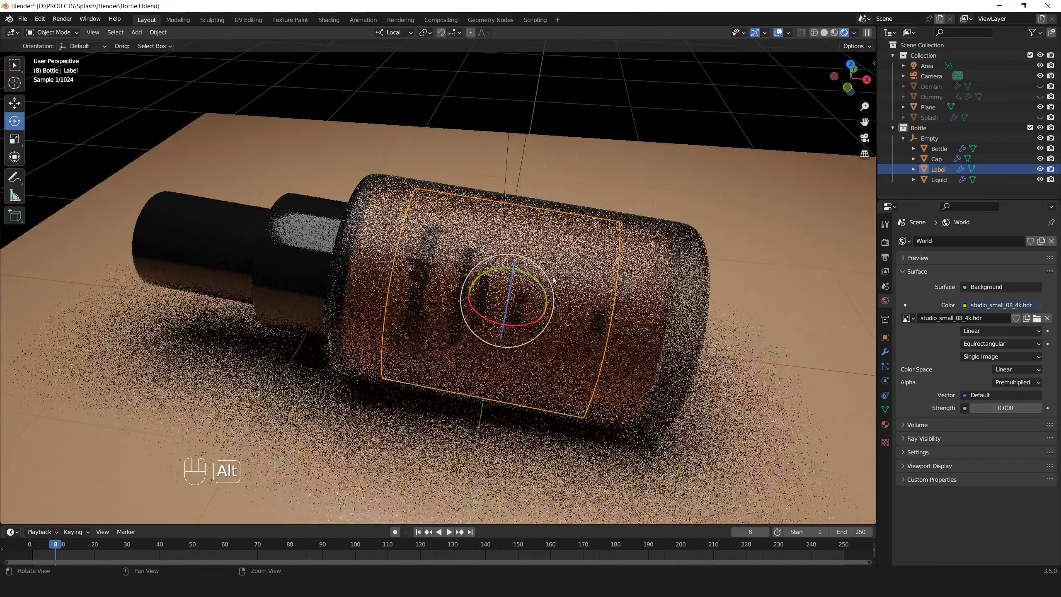
# Rotate the label 46.2° about its local Z so the Cosmetics text faces the viewer
pyautogui.moveTo(511, 284); pyautogui.dragTo(503, 289)
pyautogui.moveTo(584, 280); pyautogui.dragTo(504, 302)
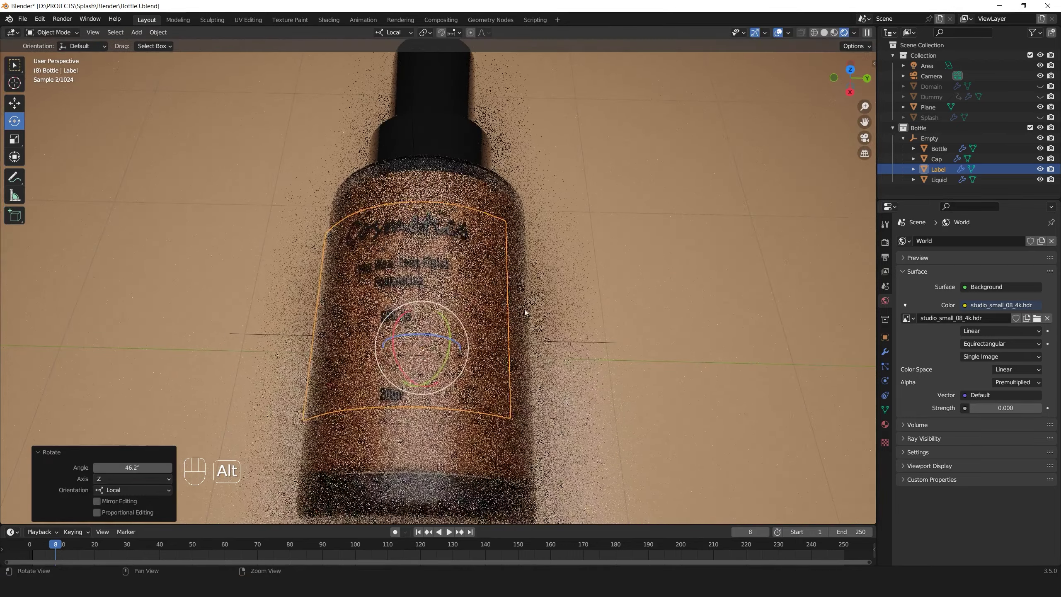
pyautogui.click(514, 292)
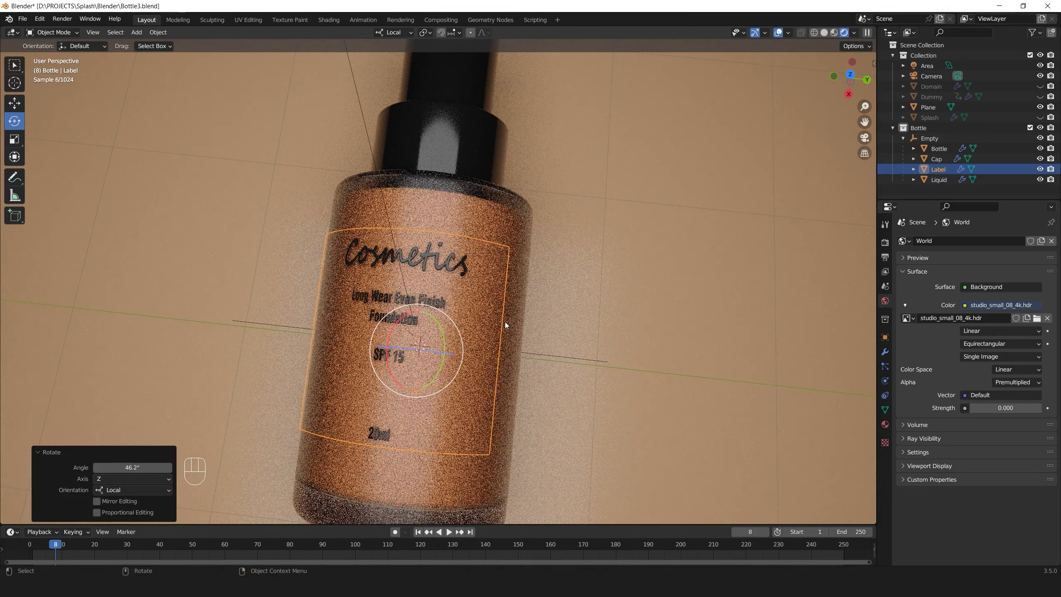
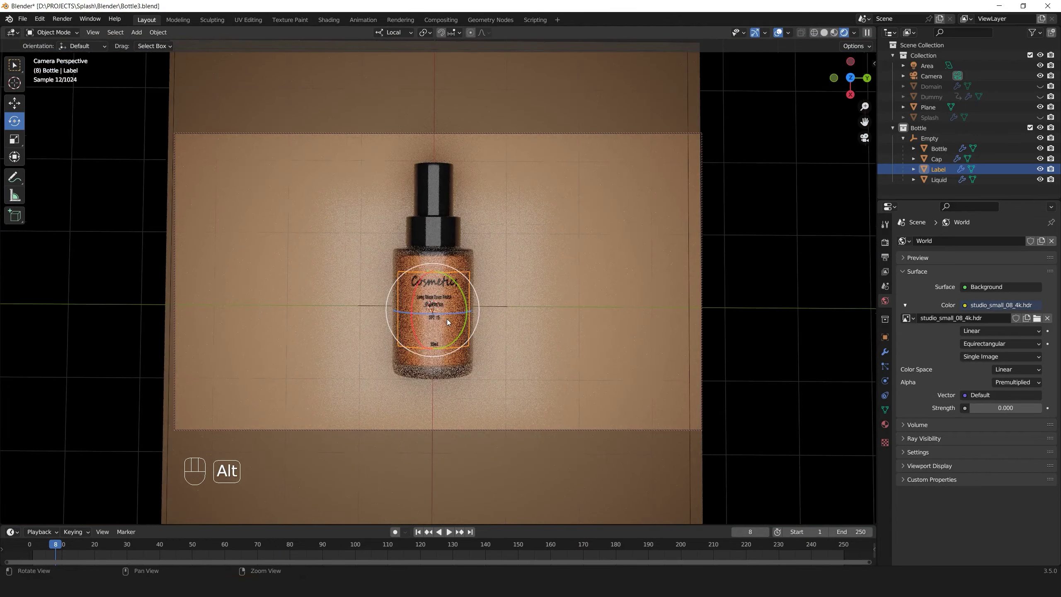
# Unhide the Domain splash and enable depth of field on the camera, focused on Label at f-stop 1.0
pyautogui.moveTo(460, 305); pyautogui.dragTo(458, 318)
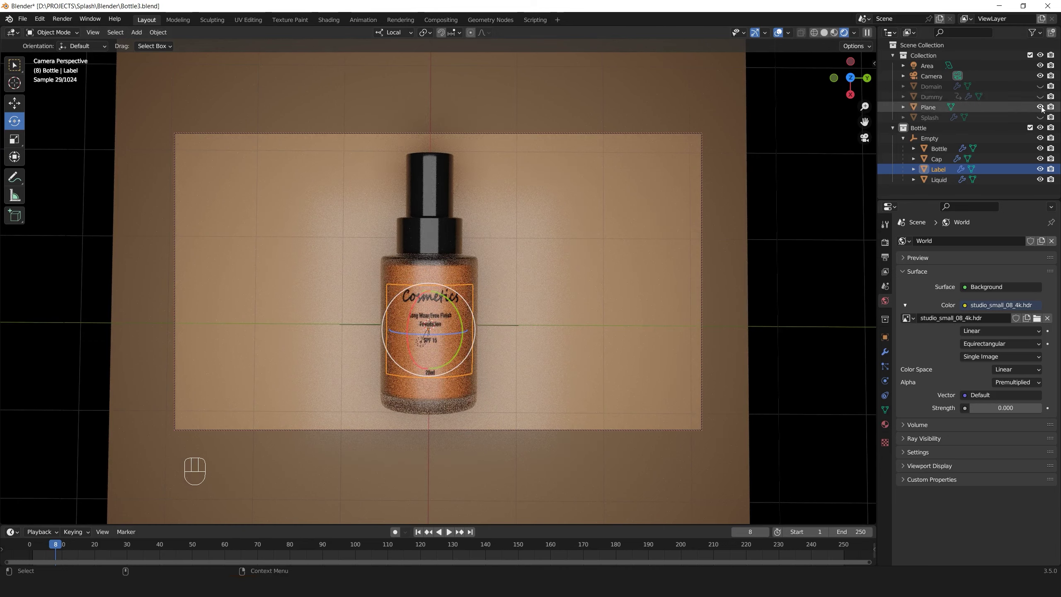
pyautogui.click(1028, 94)
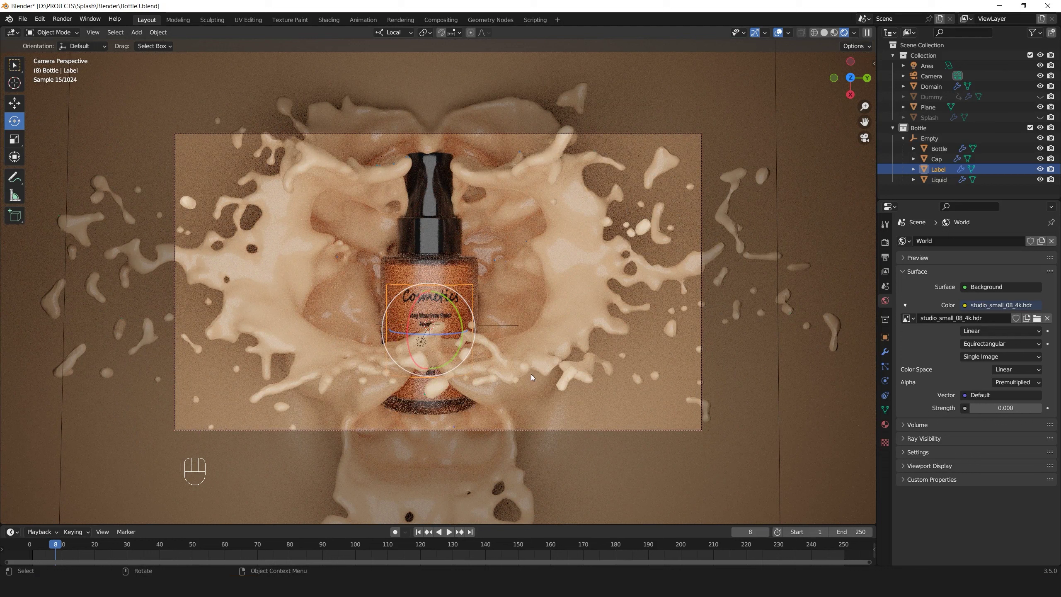
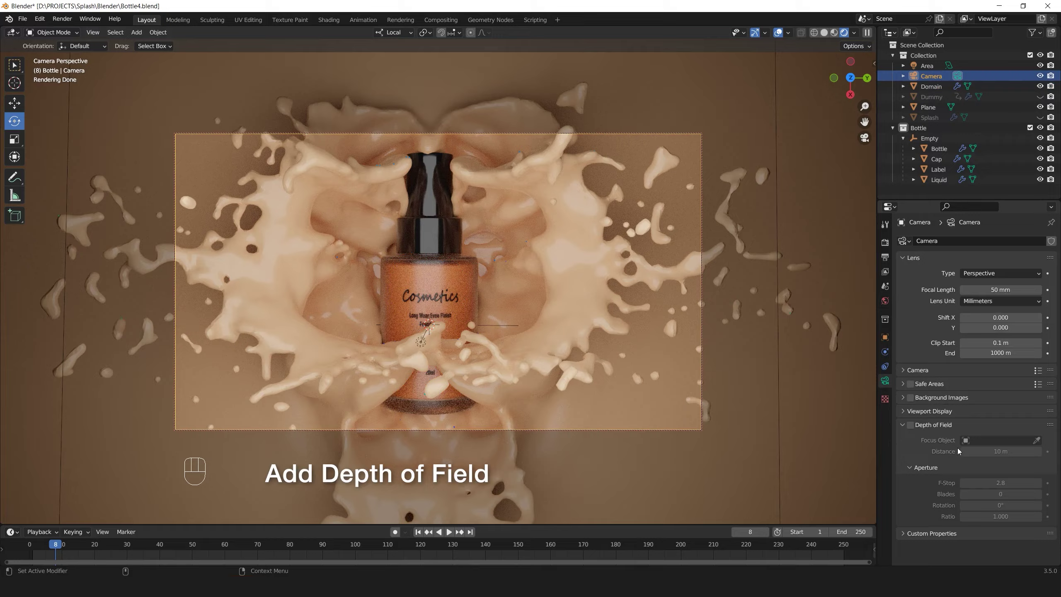
pyautogui.click(916, 427)
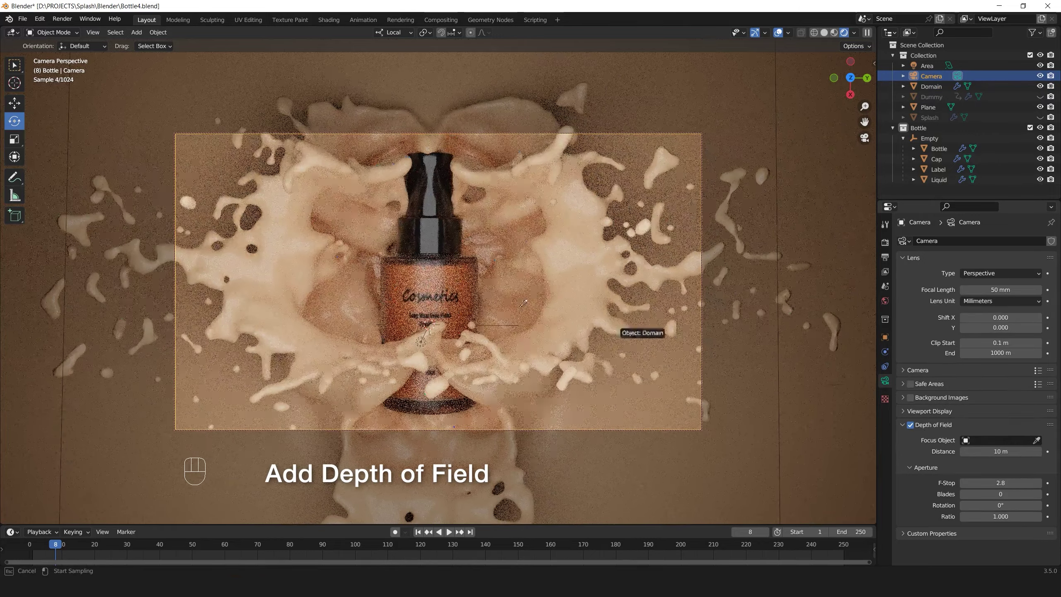
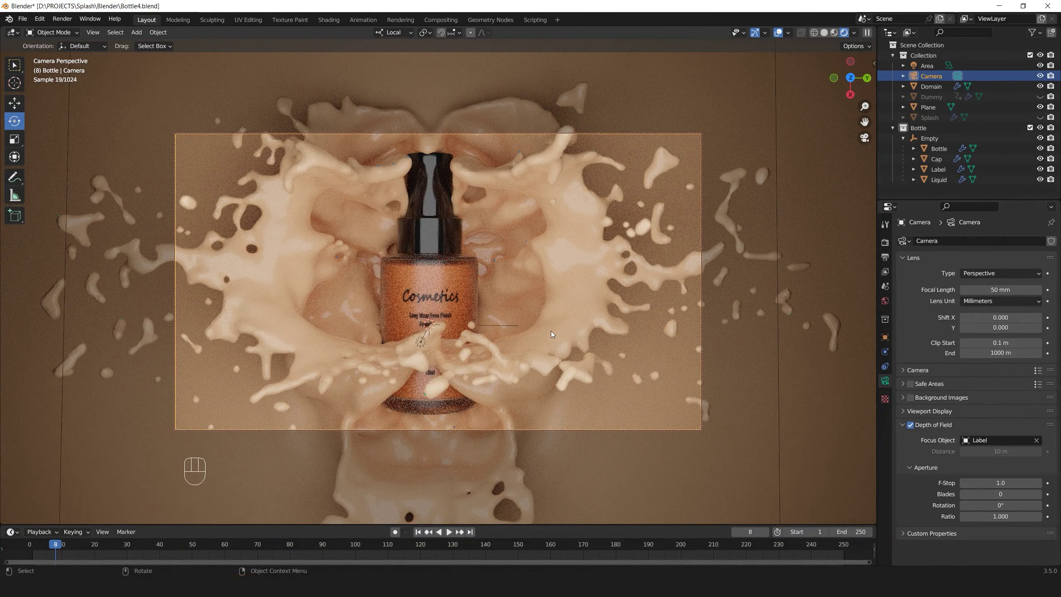
# Select the Domain splash and show its Splash material settings
pyautogui.click(553, 330)
pyautogui.click(617, 407)
pyautogui.click(888, 423)
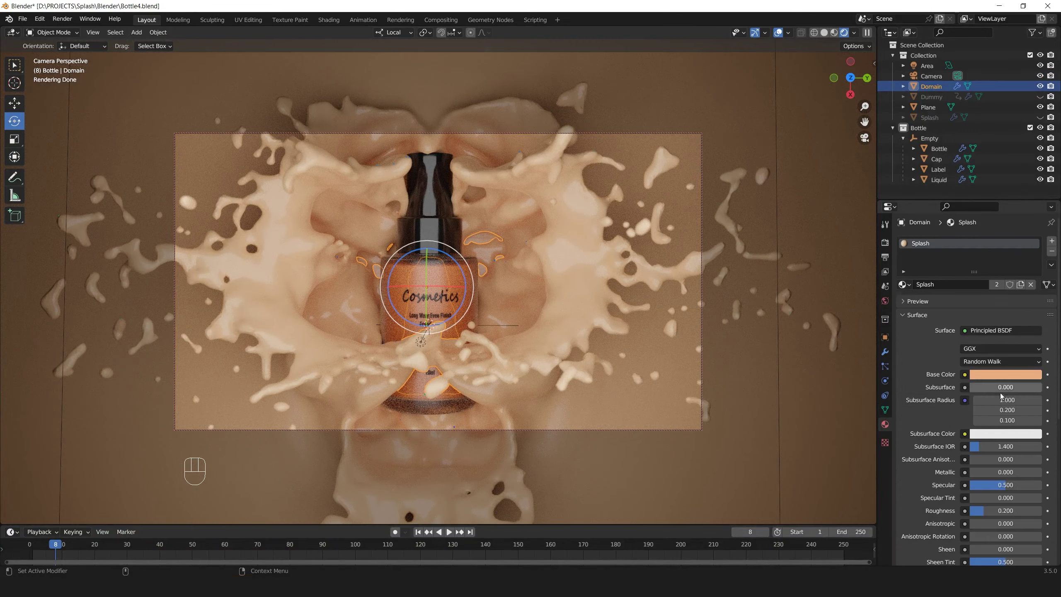
# Change the Splash material's Principled BSDF base colour to a deeper, more saturated peach-orange
pyautogui.click(1011, 376)
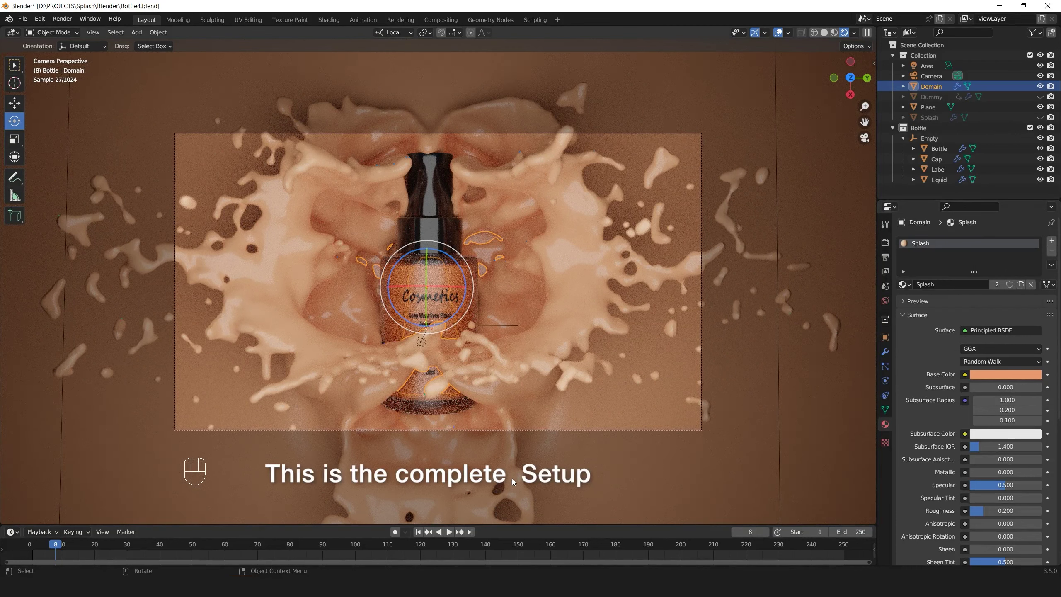
pyautogui.click(629, 114)
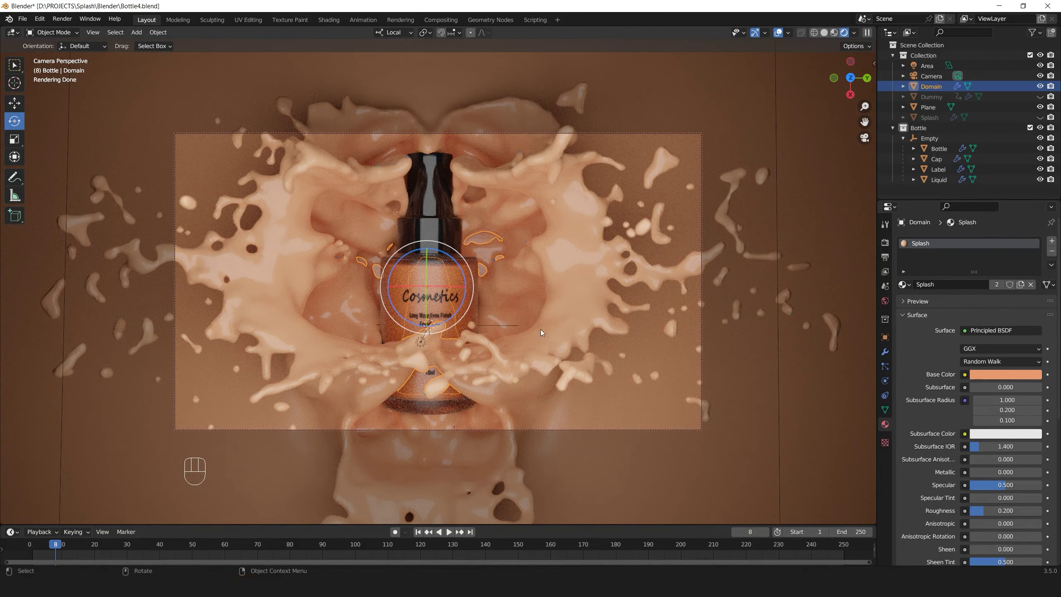
pyautogui.click(609, 404)
pyautogui.click(1051, 117)
pyautogui.click(1050, 95)
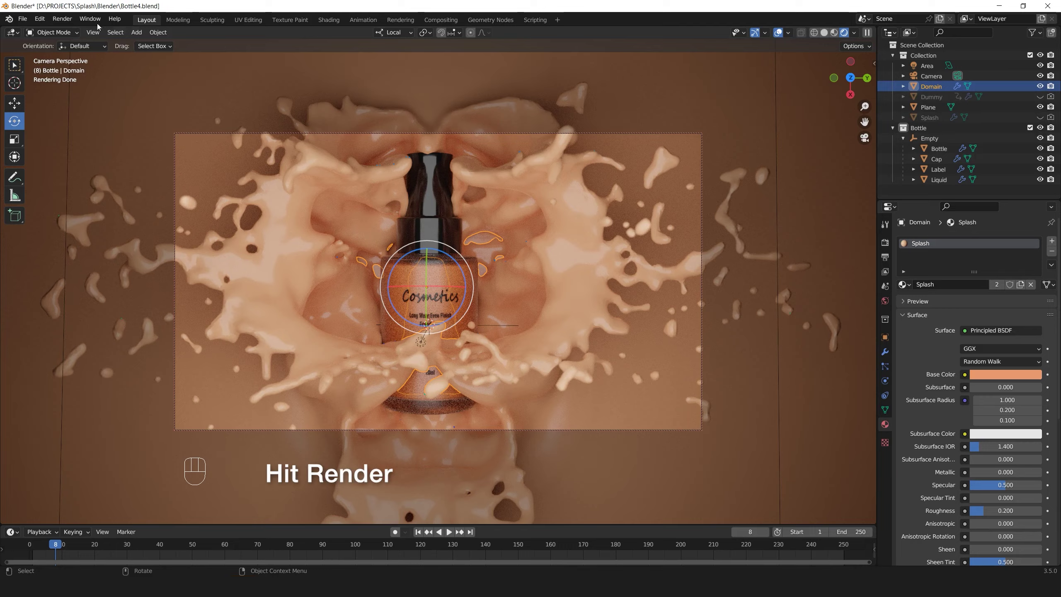
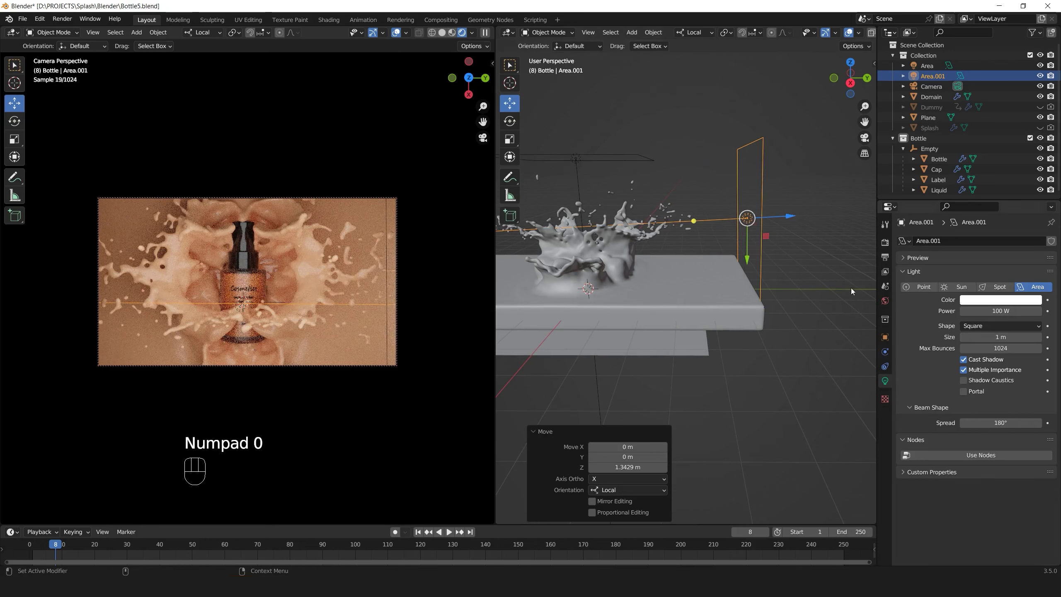
# Duplicate the side area light Area.001 (tilted −30°, 100 W) as Area.002
pyautogui.middleClick(771, 320)
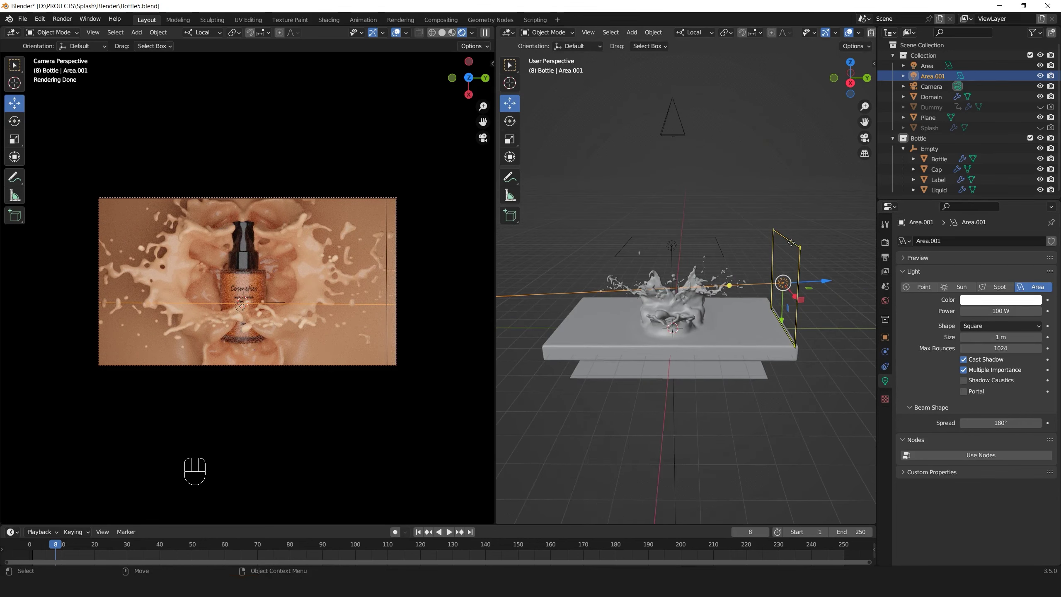
pyautogui.press('ctrl+d')
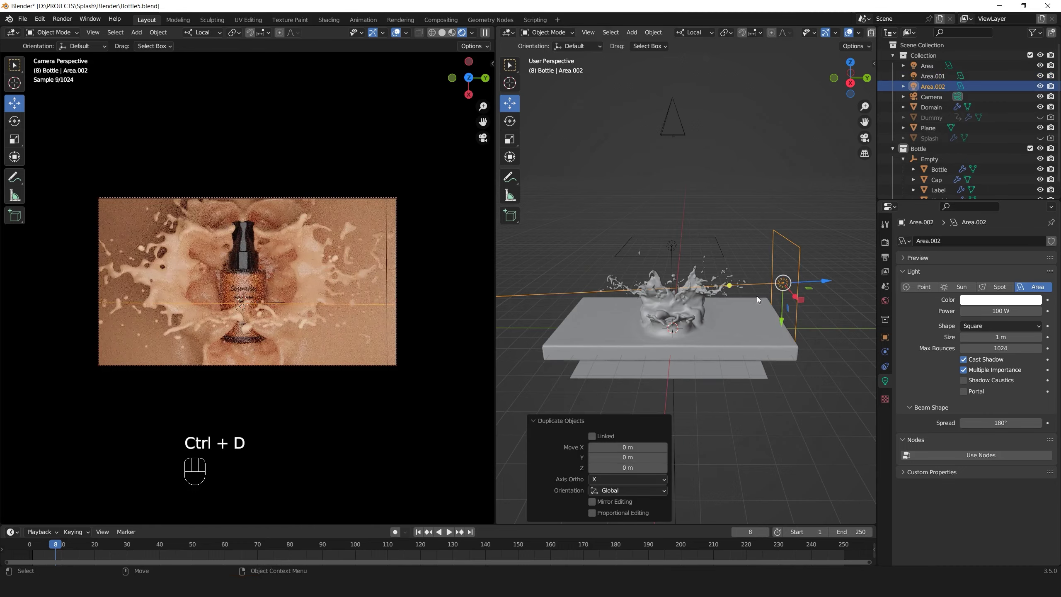
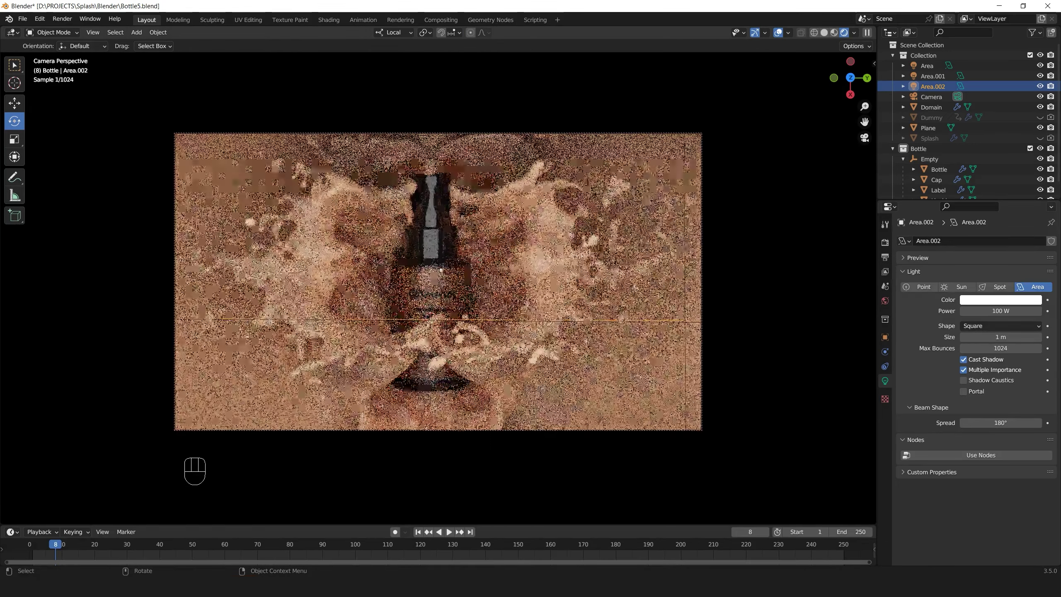
# Zoom the camera shot larger in the viewport and let the Cycles preview refine
pyautogui.click(548, 265)
pyautogui.moveTo(549, 266); pyautogui.dragTo(654, 281)
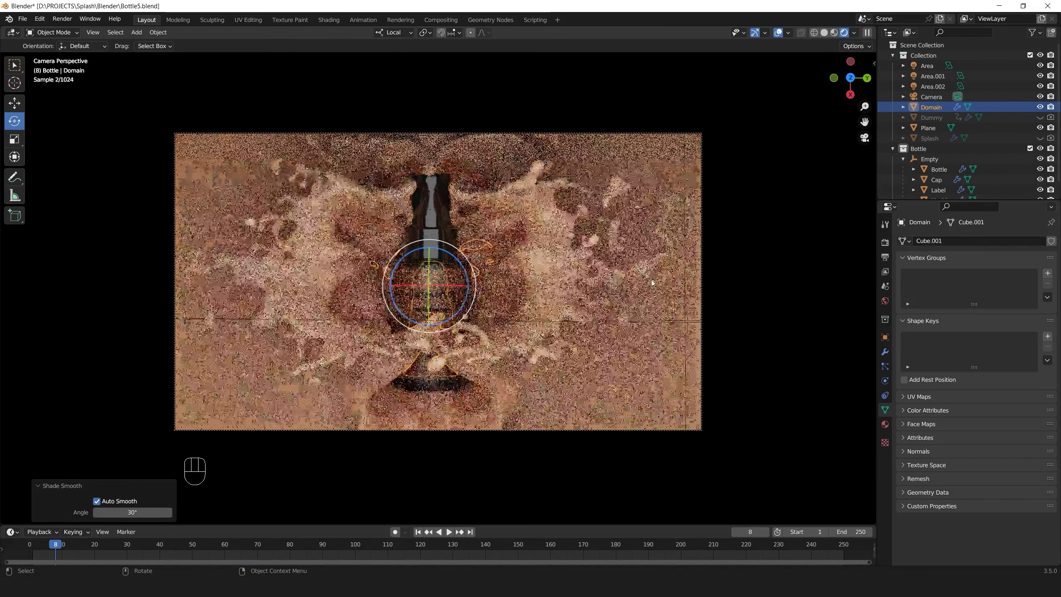
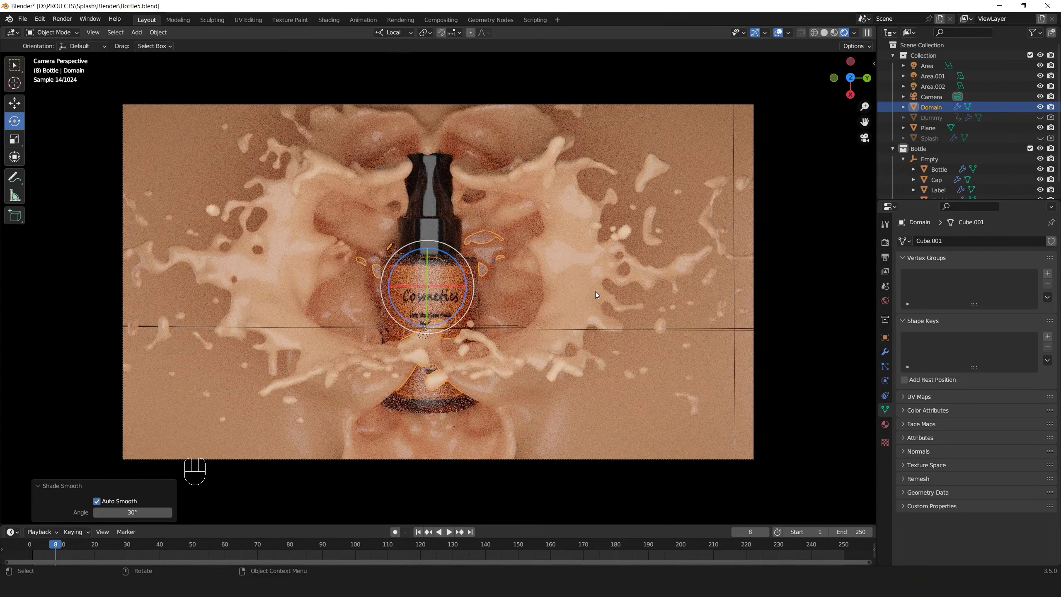
pyautogui.moveTo(595, 277); pyautogui.dragTo(586, 271)
pyautogui.click(609, 276)
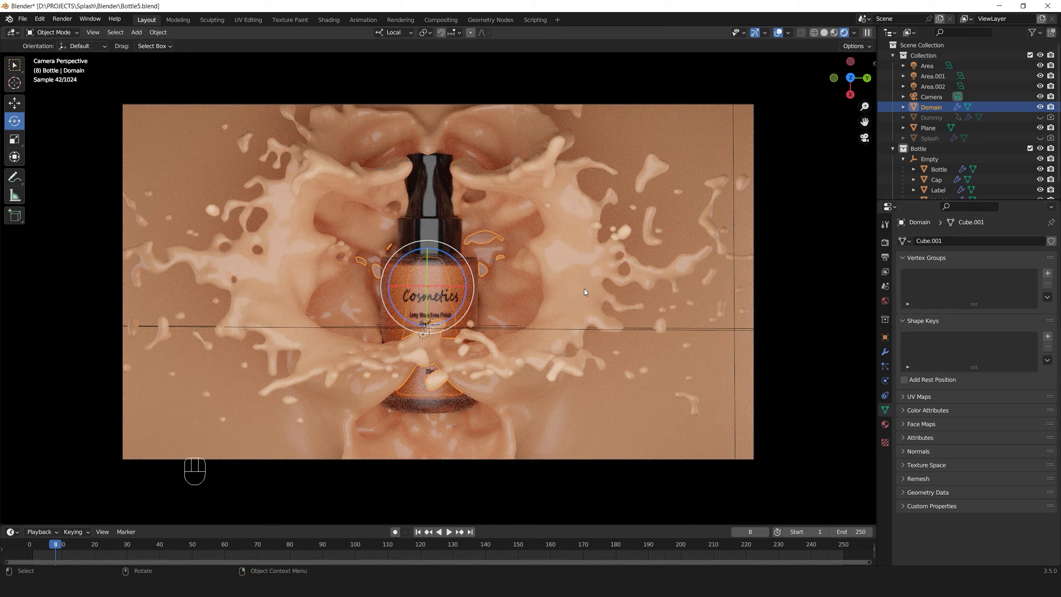
pyautogui.click(586, 290)
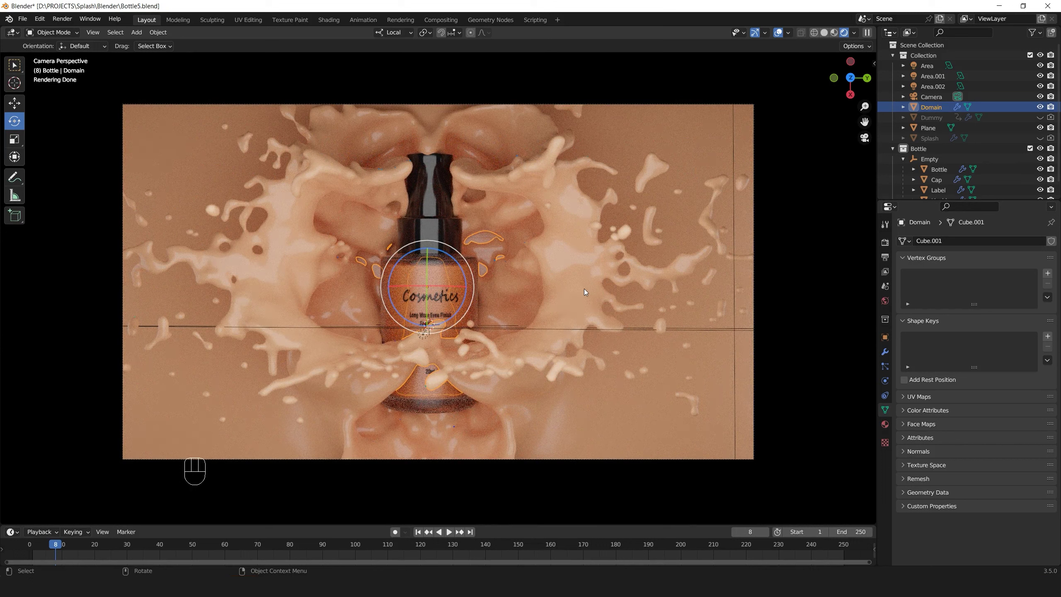
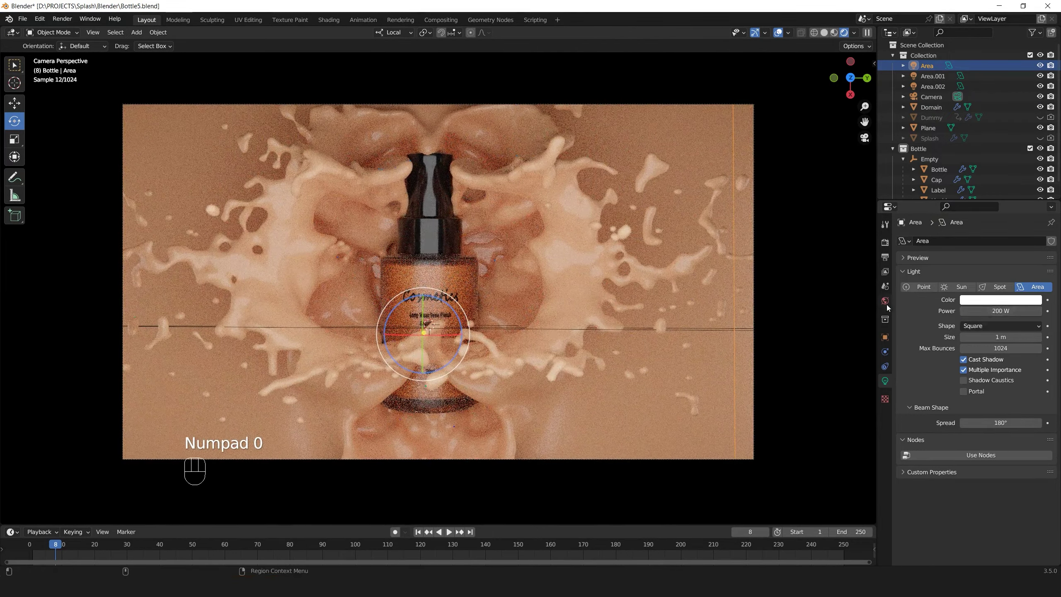
# Show the World properties to inspect the studio HDRI environment lighting
pyautogui.click(887, 304)
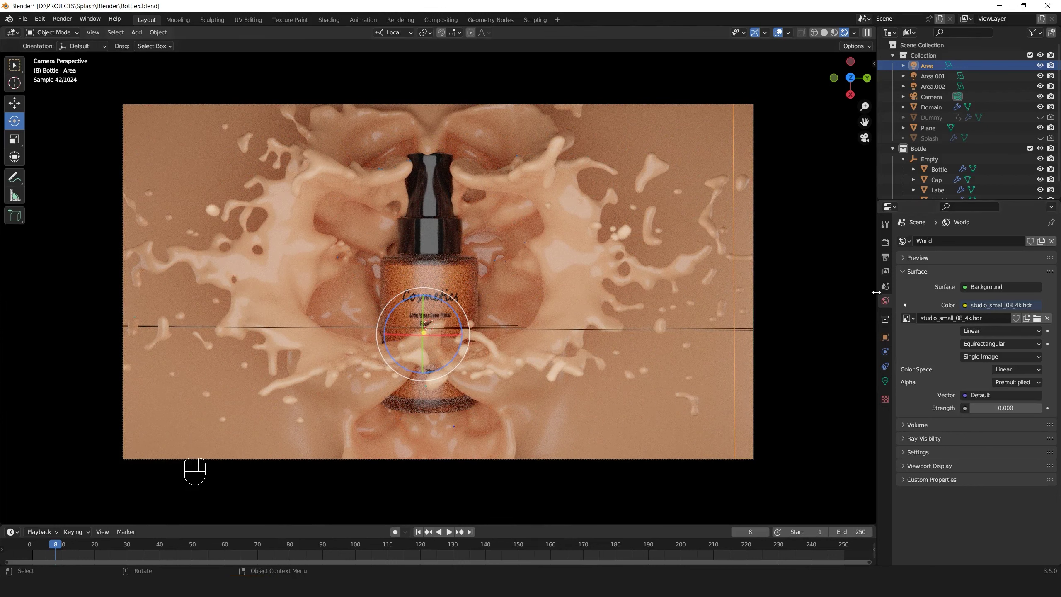
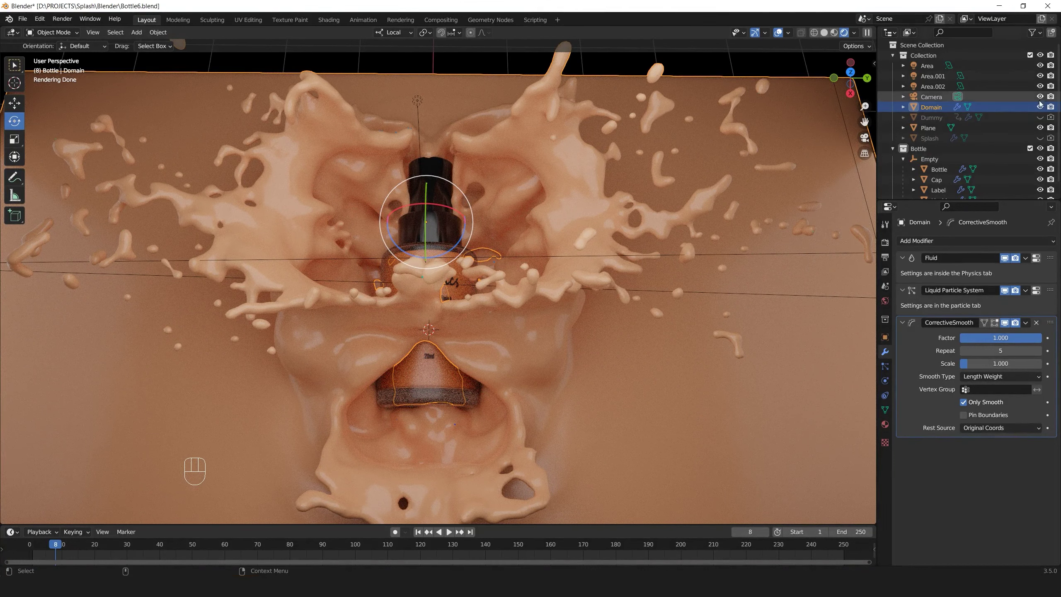
# Show the Dummy stand-in, hide the Bottle collection and play the splash simulation from frame 1
pyautogui.click(1041, 151)
pyautogui.click(1045, 118)
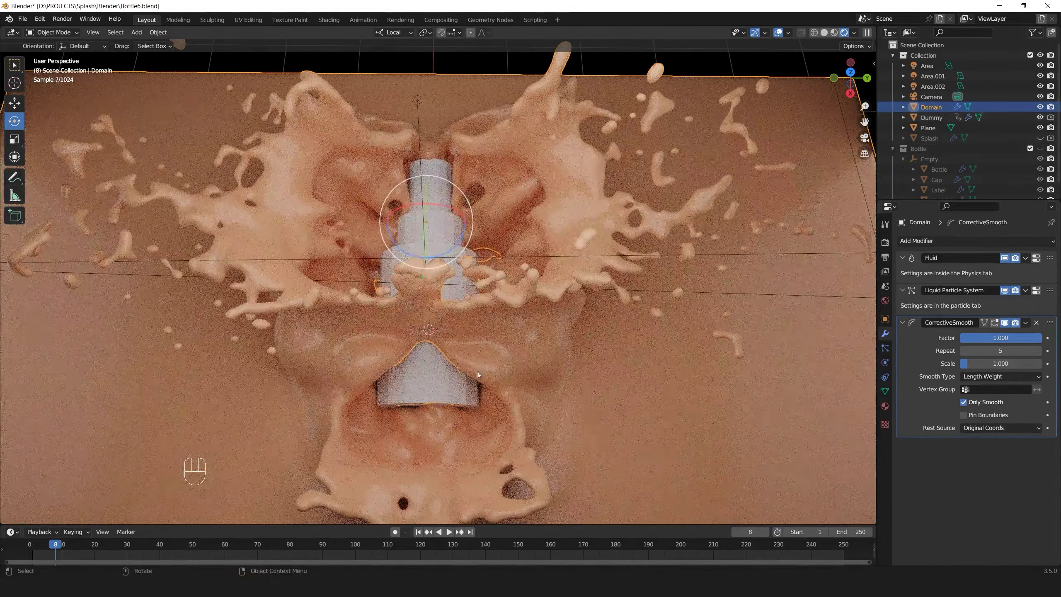
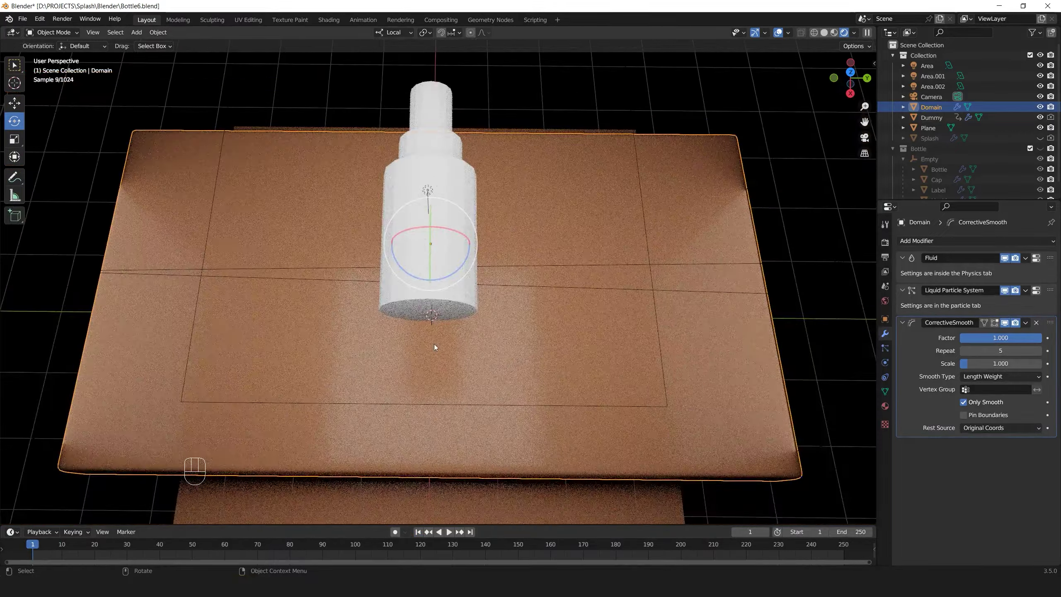
pyautogui.click(426, 330)
pyautogui.moveTo(427, 316); pyautogui.dragTo(423, 293)
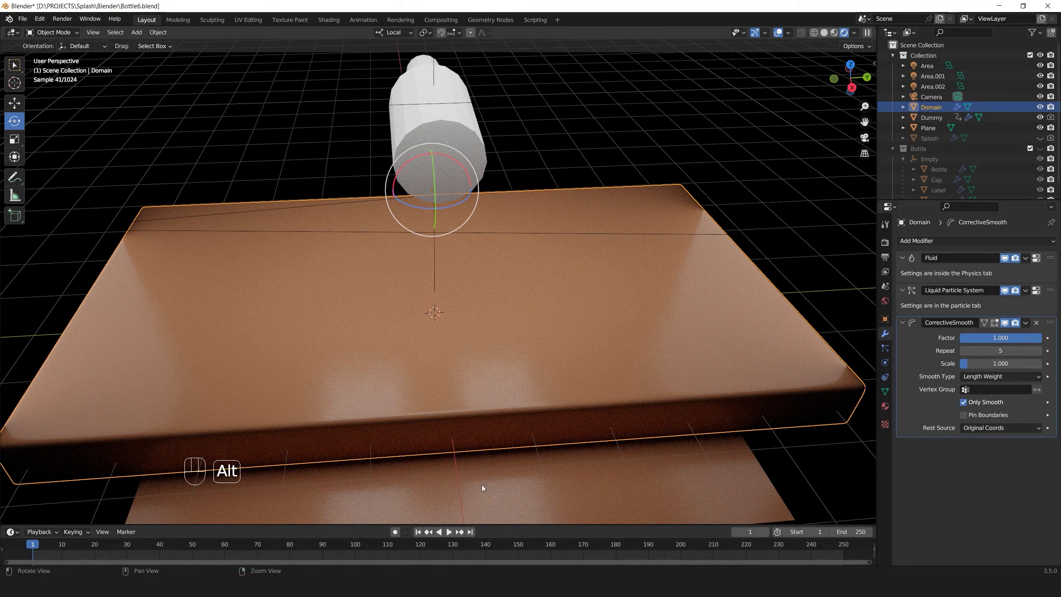
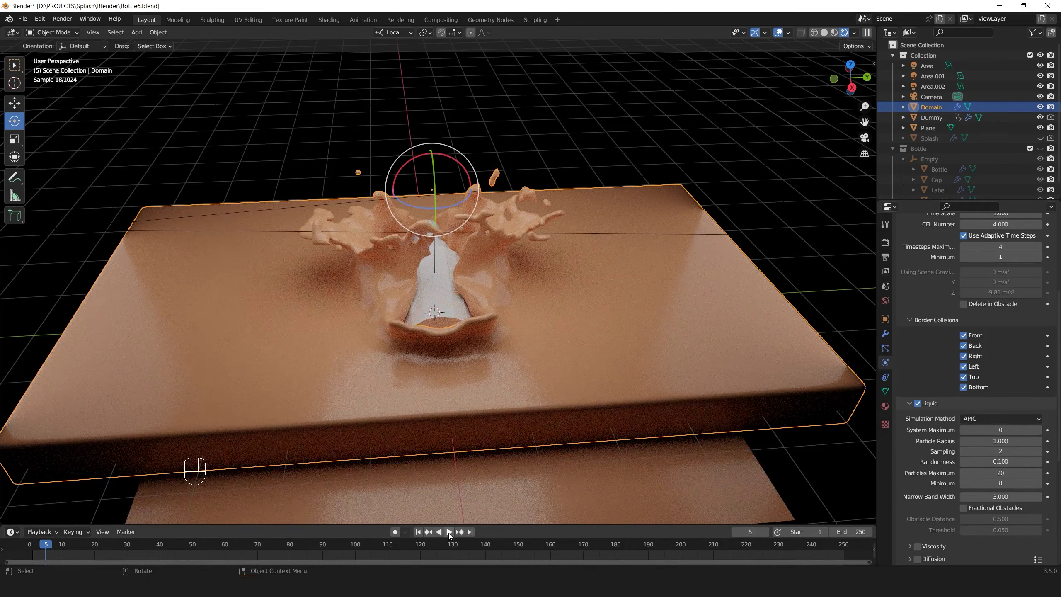
# Switch to camera view, hide the Dummy and show the Bottle collection in the splash again
pyautogui.moveTo(451, 535); pyautogui.dragTo(509, 345)
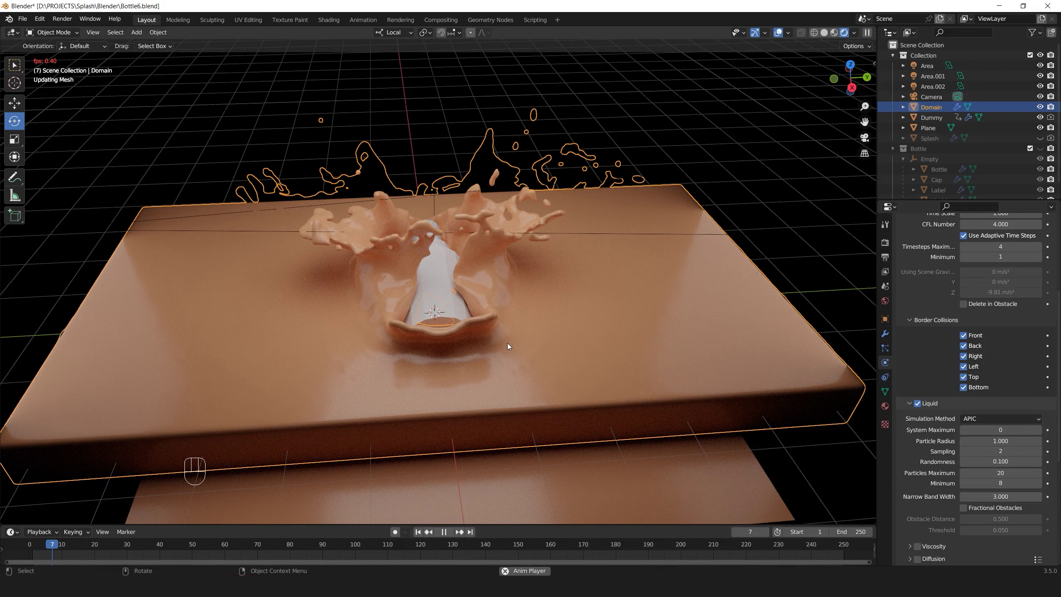
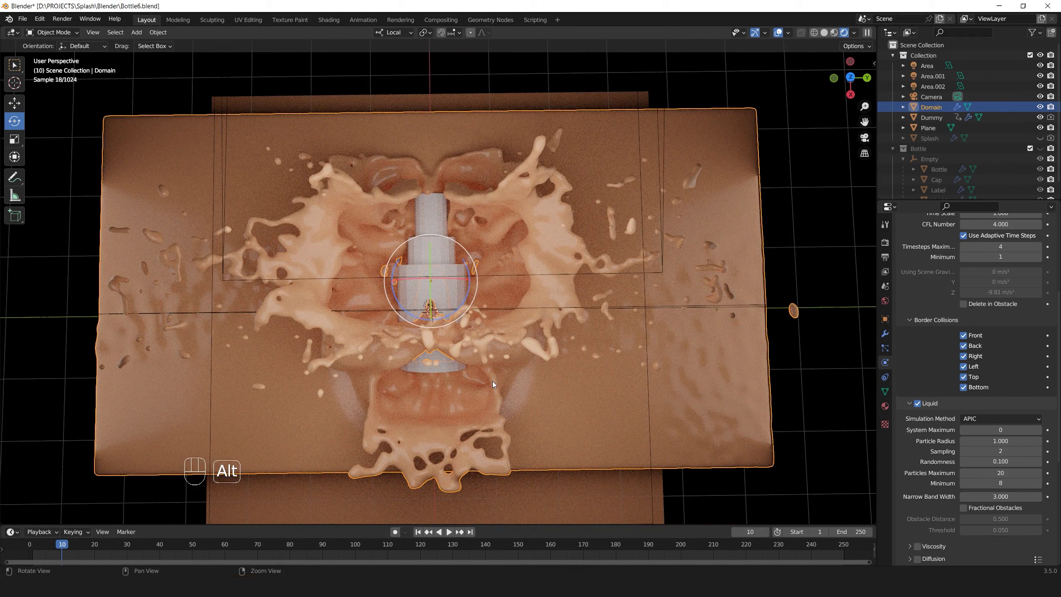
pyautogui.press('F4')
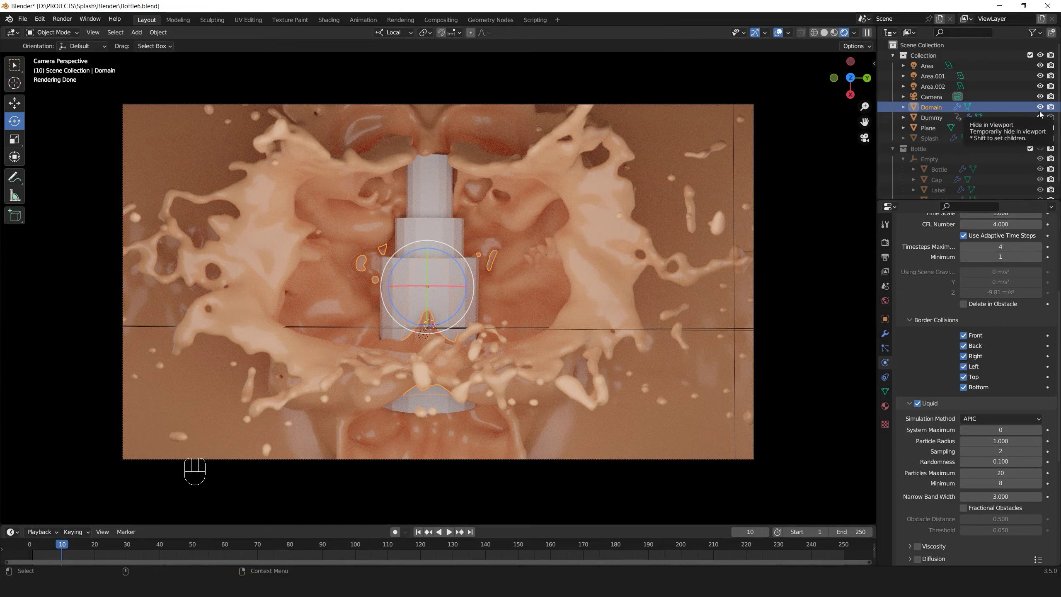
pyautogui.click(1043, 120)
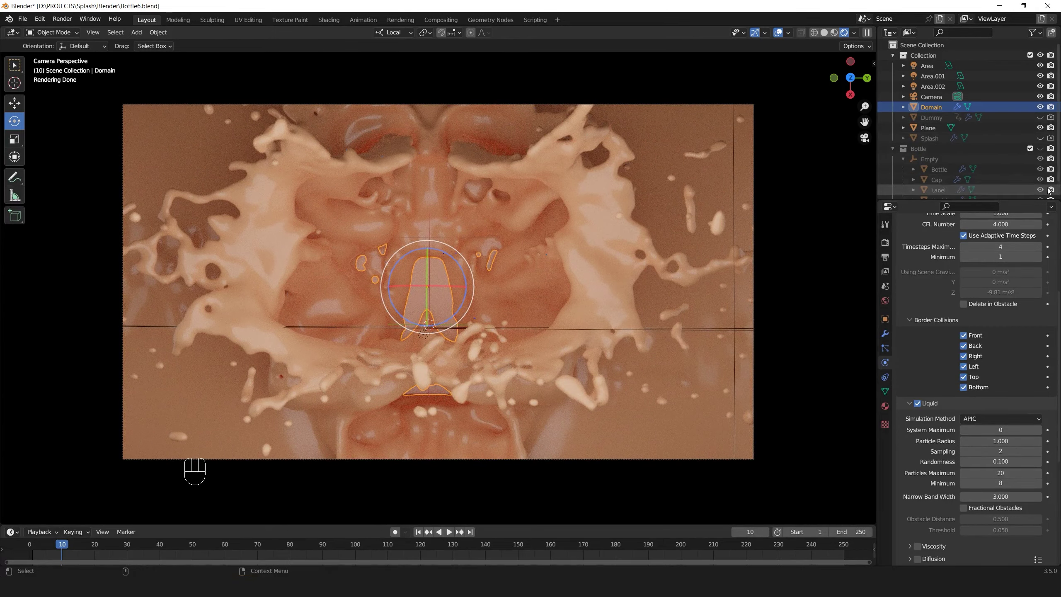
pyautogui.click(1042, 148)
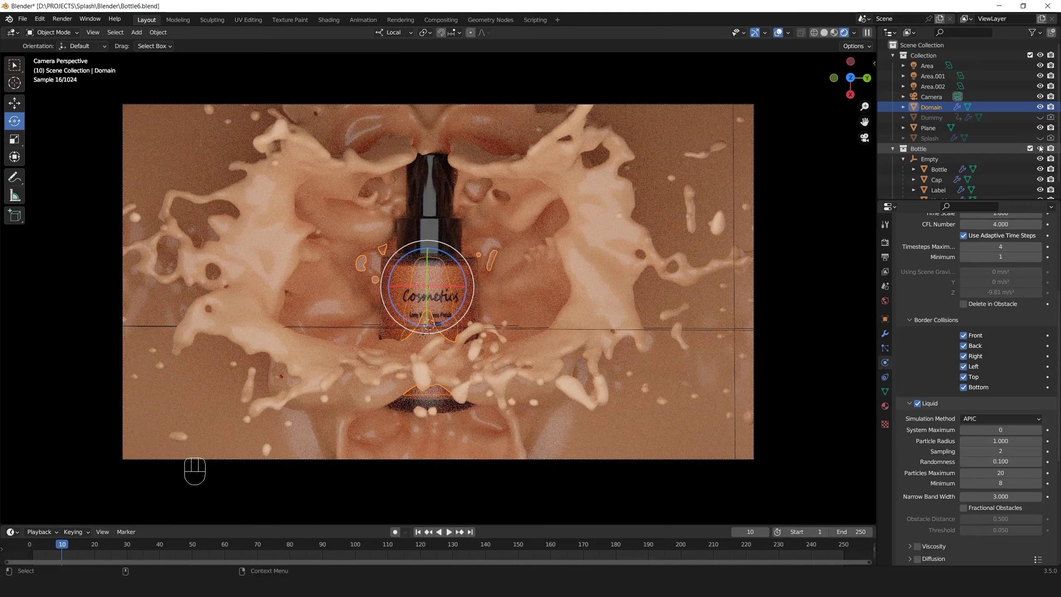
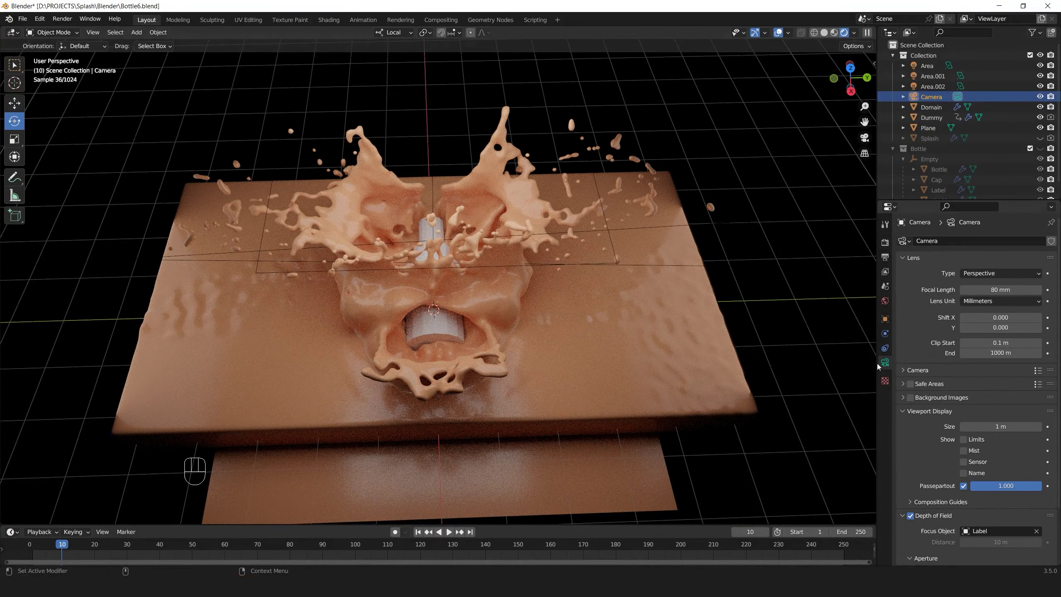
# Select the Domain, scrub through the splash frames and view the simulation from directly above
pyautogui.click(932, 110)
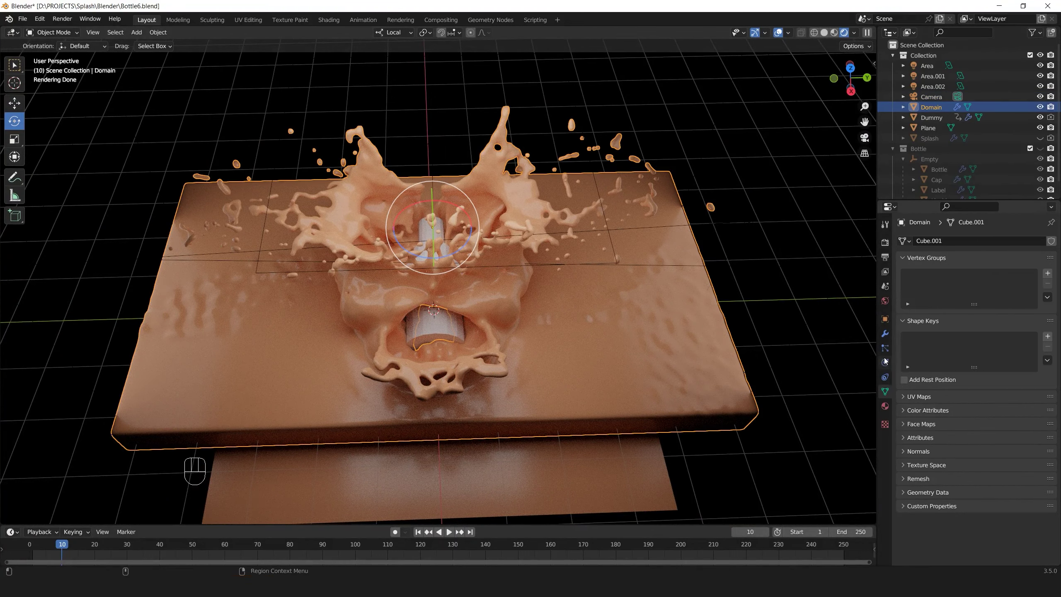
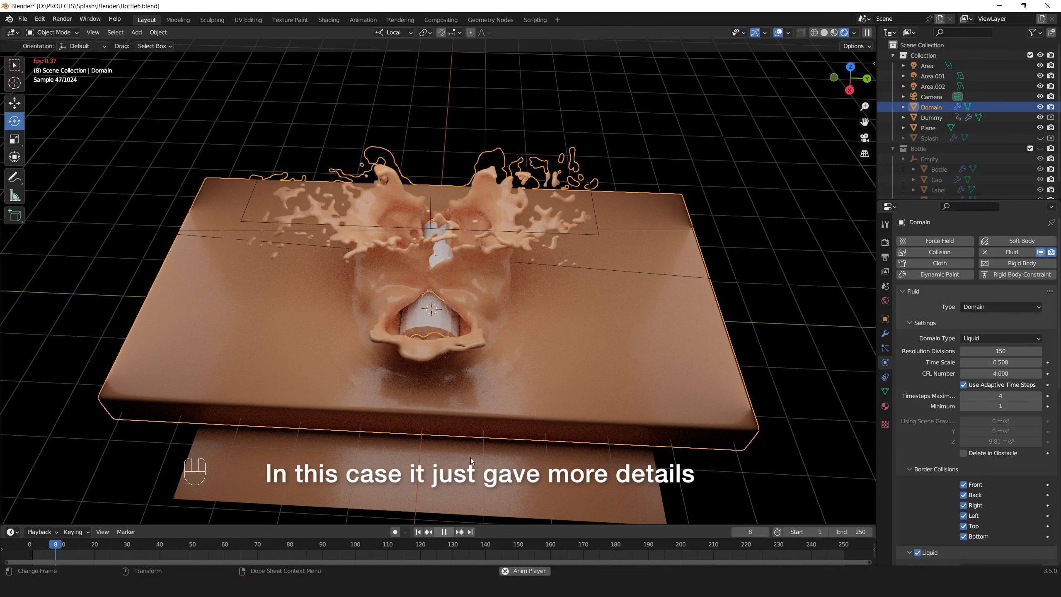
pyautogui.moveTo(485, 338); pyautogui.dragTo(492, 386)
pyautogui.moveTo(470, 401); pyautogui.dragTo(513, 351)
pyautogui.moveTo(408, 357); pyautogui.dragTo(437, 420)
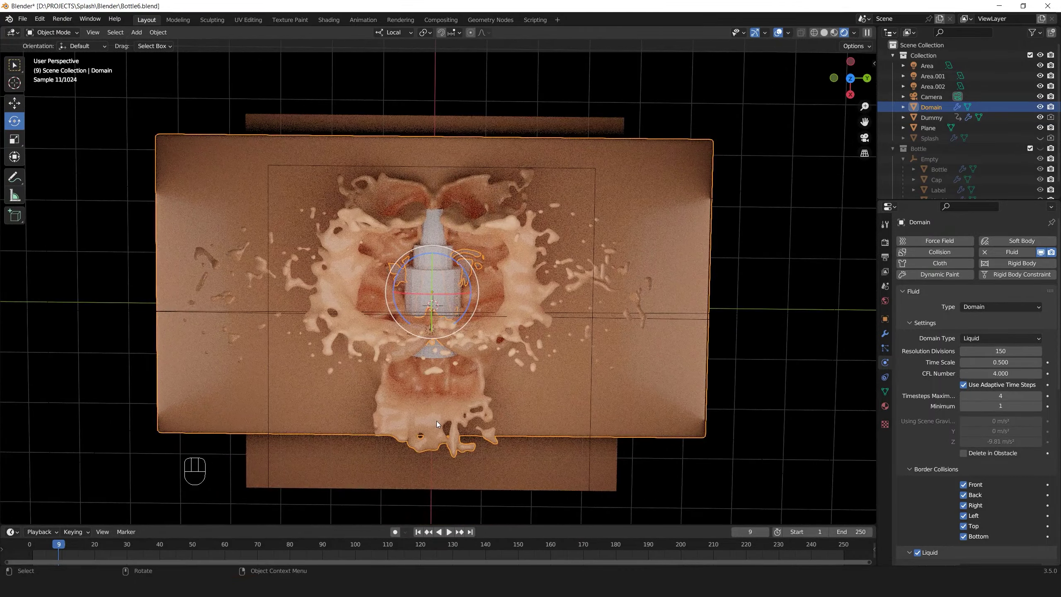
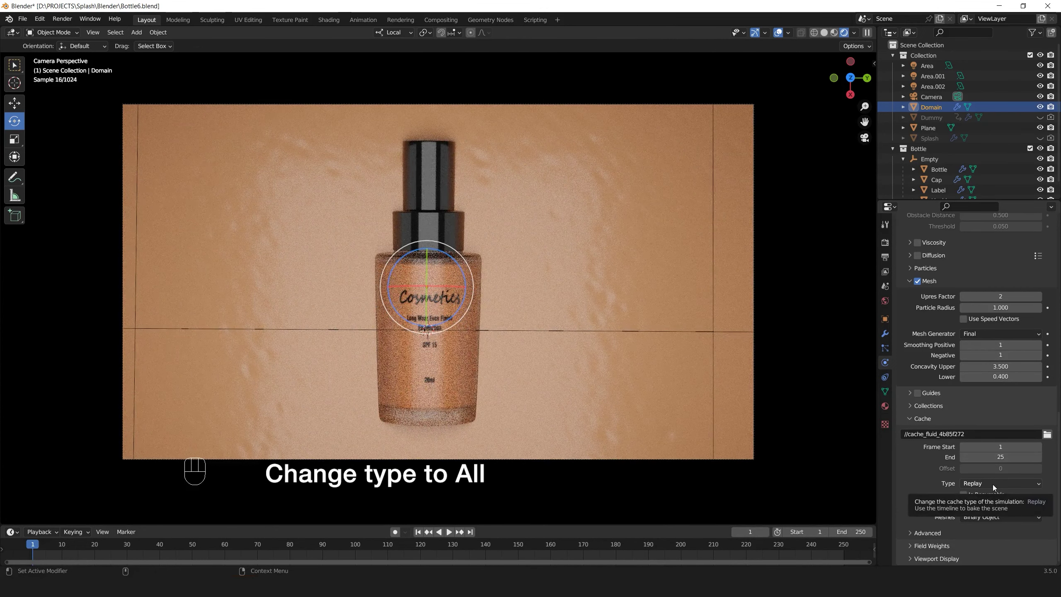
# Set the fluid domain cache type to All so the whole simulation can be baked
pyautogui.moveTo(995, 486); pyautogui.dragTo(990, 521)
pyautogui.click(977, 535)
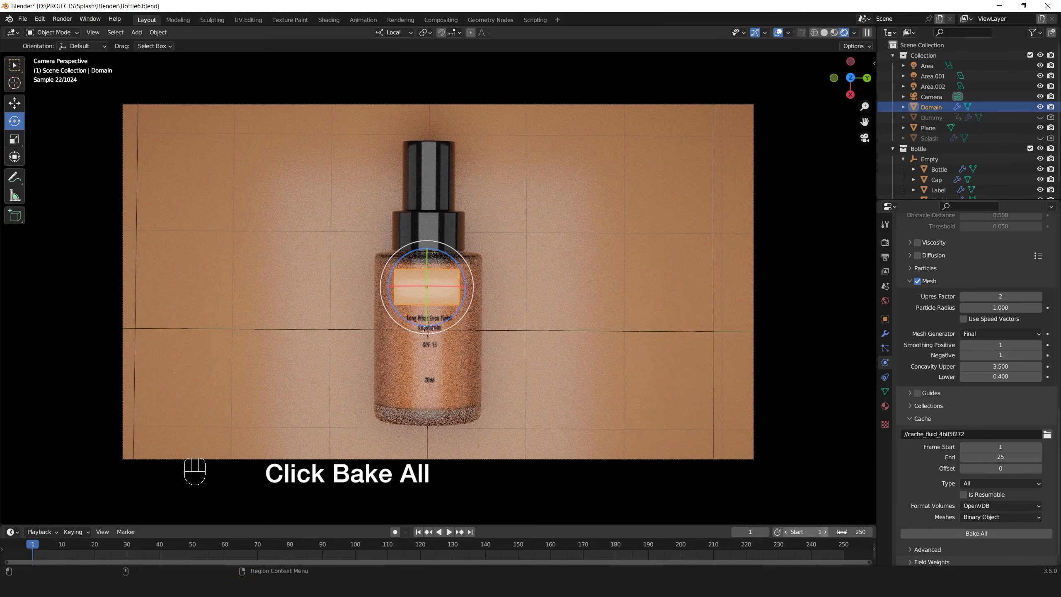
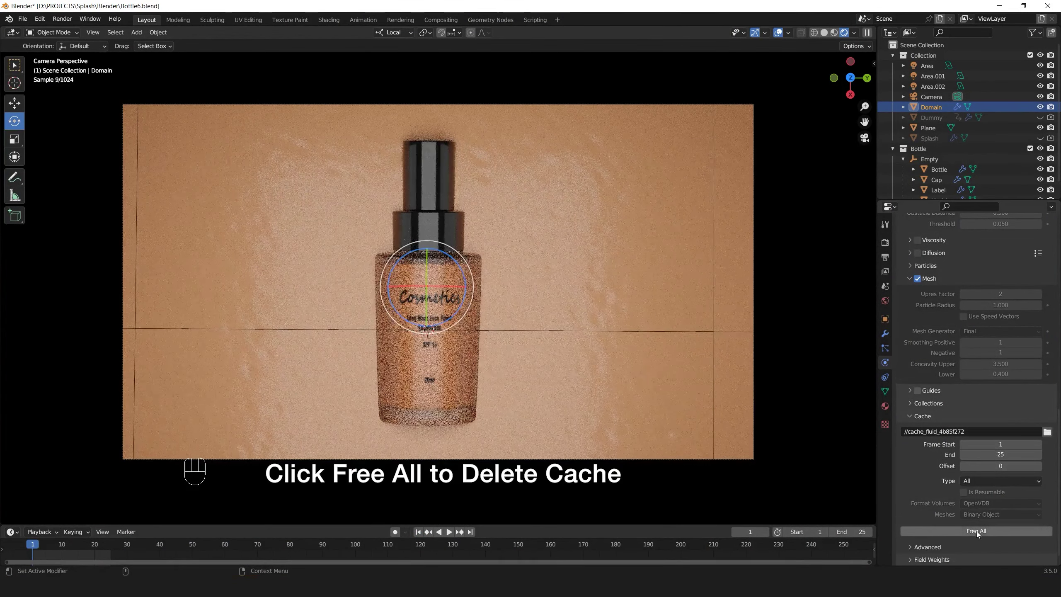
# Free All in the Fluid Cache panel, removing the baked liquid splash
pyautogui.click(981, 535)
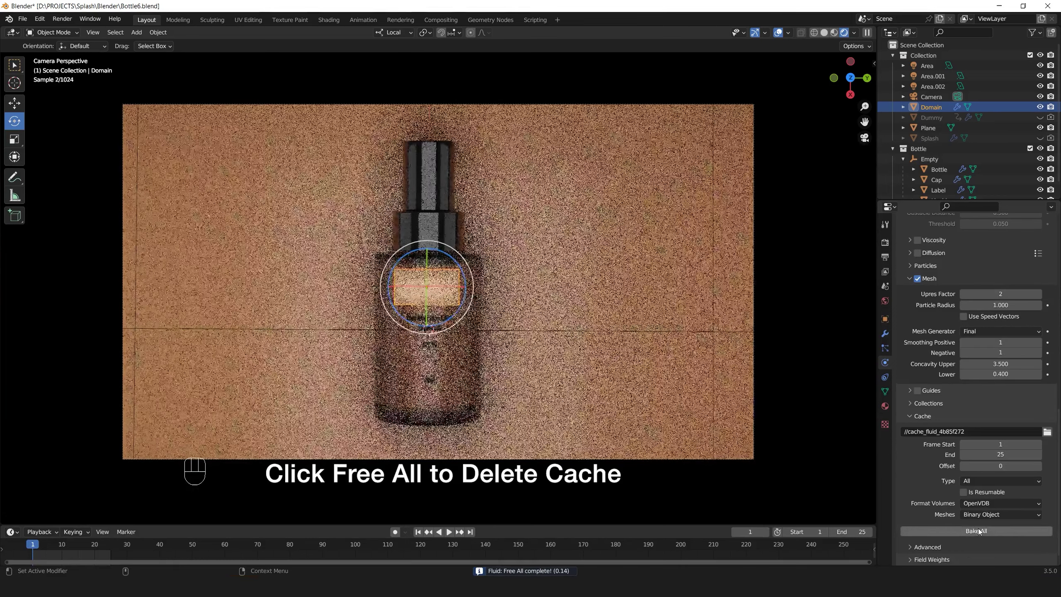